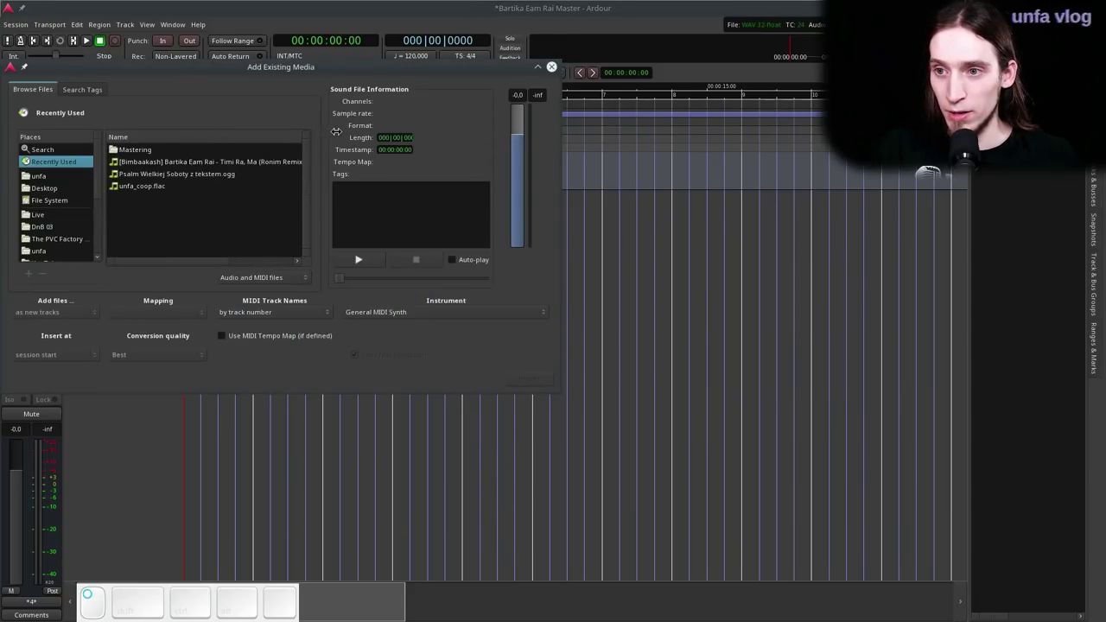
- Import the Bimbaakash remix WAV as one track per channel, listing only audio files
{"action": "left_click_drag", "start_coordinate": [205, 257], "coordinate": [241, 176]}
{"action": "left_click", "coordinate": [237, 164]}
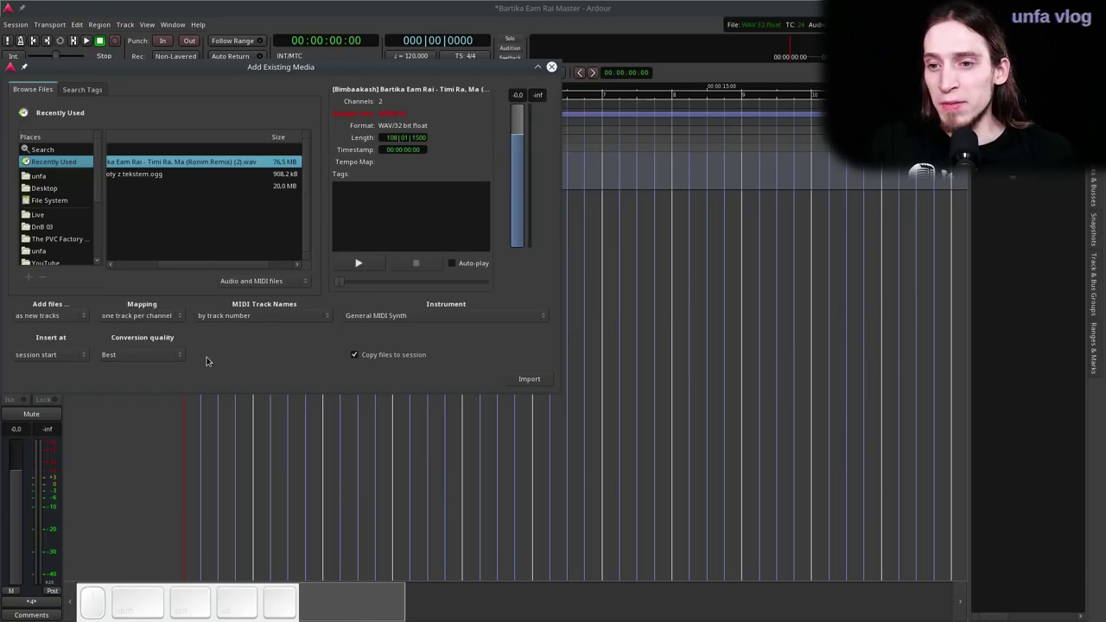
{"action": "left_click", "coordinate": [171, 358]}
{"action": "left_click", "coordinate": [171, 359]}
{"action": "left_click", "coordinate": [529, 378]}
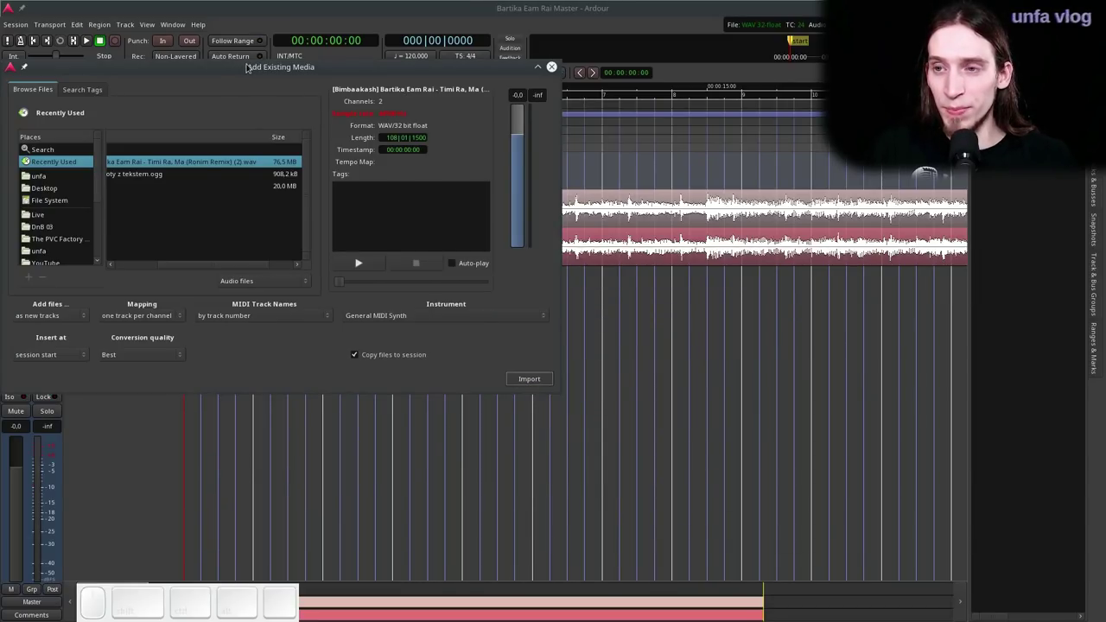
- Import the remix WAV again as one stereo track per file and close Add Existing Media
{"action": "left_click", "coordinate": [247, 70]}
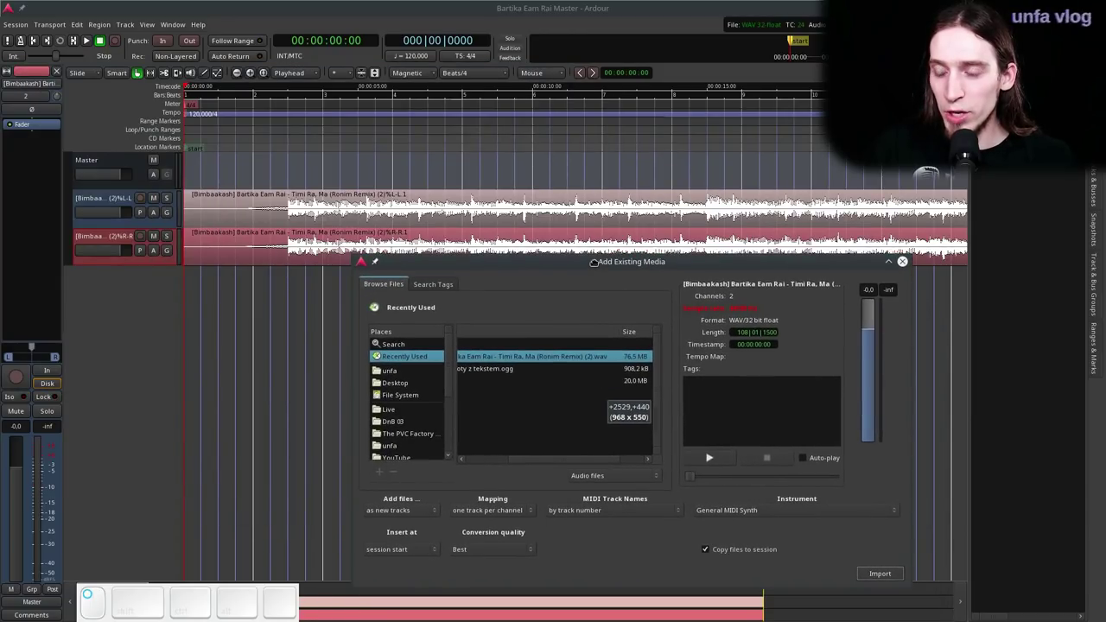
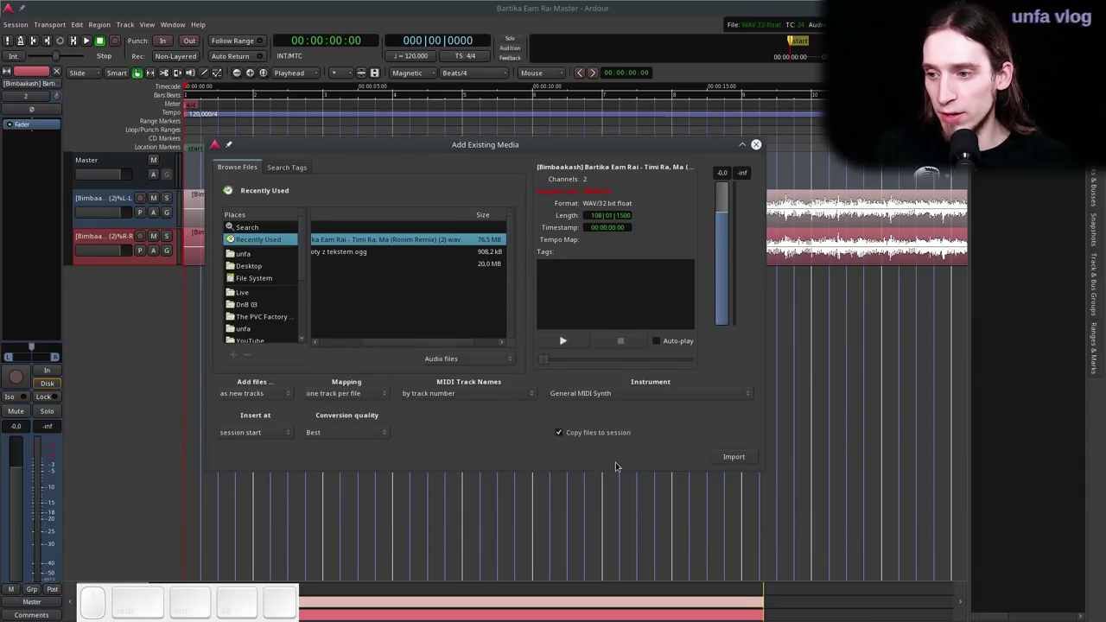
{"action": "left_click", "coordinate": [746, 456]}
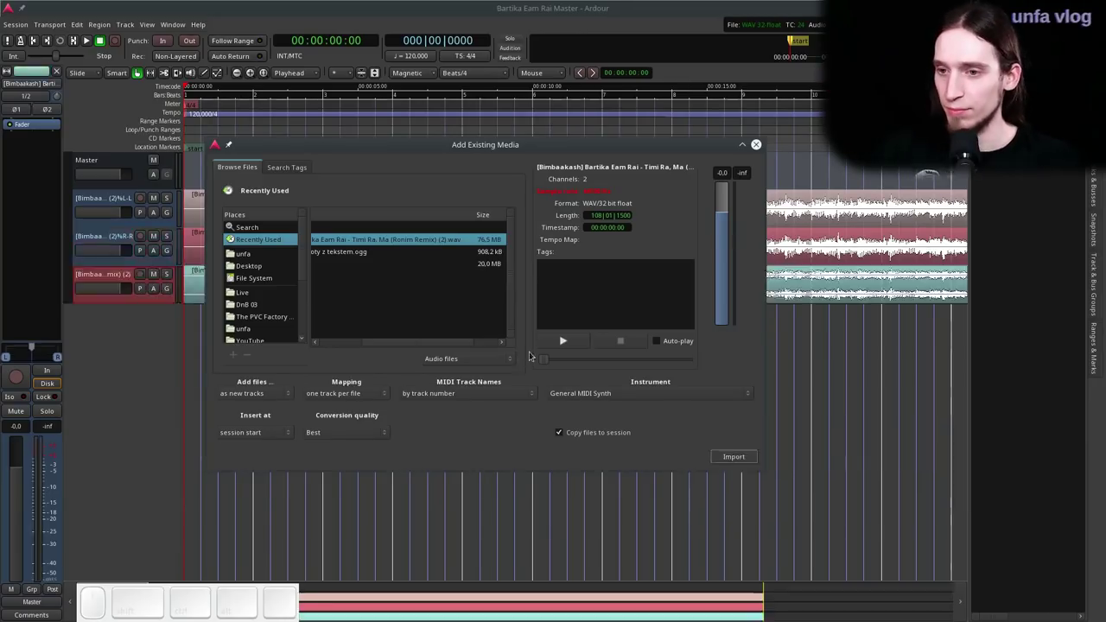
{"action": "left_click", "coordinate": [762, 148]}
{"action": "left_click", "coordinate": [118, 200]}
{"action": "left_click", "coordinate": [110, 233]}
{"action": "left_click", "coordinate": [172, 460]}
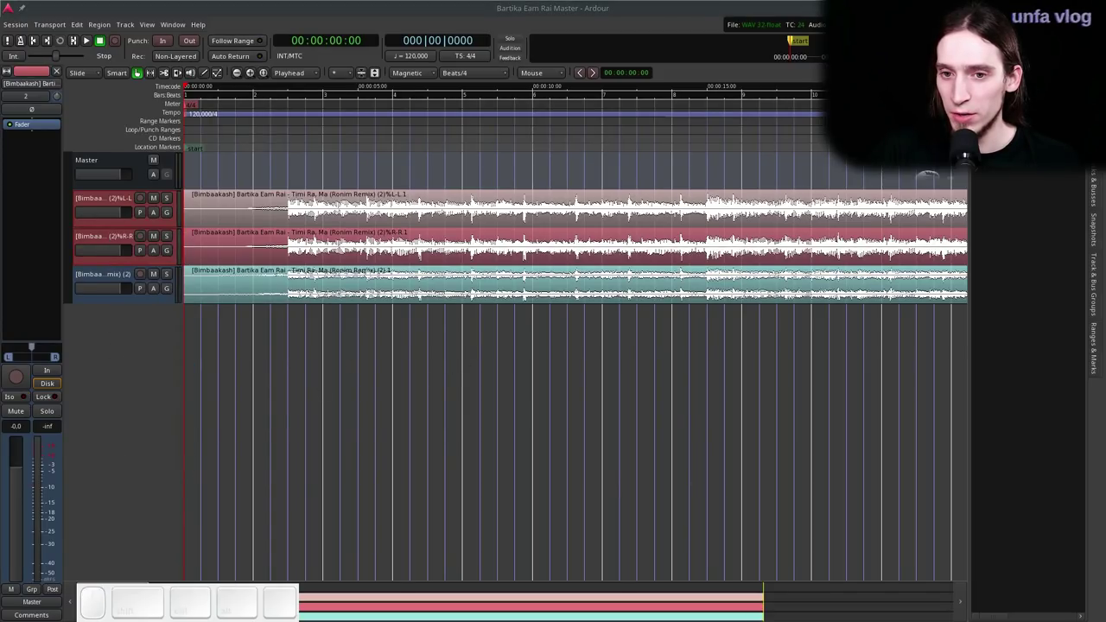
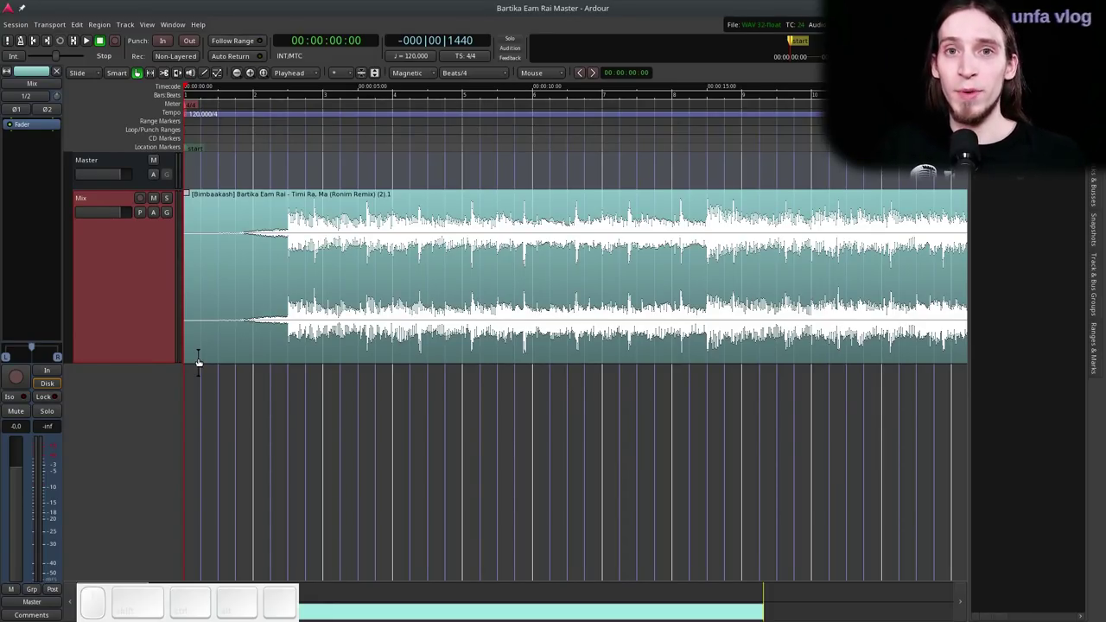
- Remove the L and R mono tracks, leaving the stereo track renamed Mix with enlarged height
{"action": "scroll", "scroll_direction": "down", "scroll_amount": 3}
{"action": "scroll", "scroll_direction": "down", "scroll_amount": 3}
{"action": "left_click", "coordinate": [223, 125]}
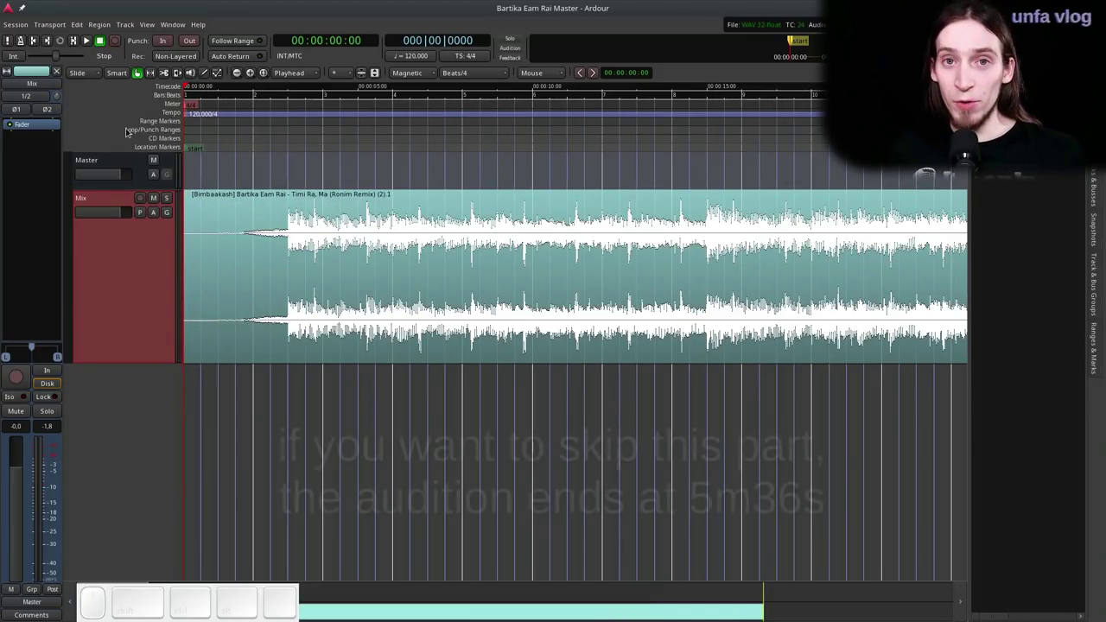
- Start transport playback to audition the Mix track
{"action": "key", "text": "space"}
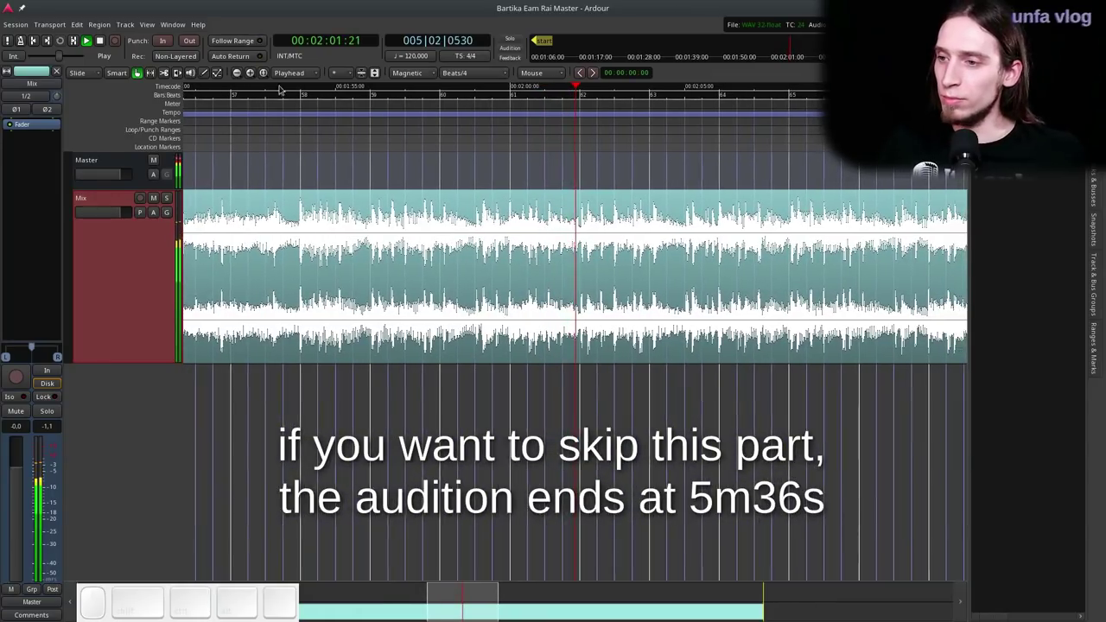
- Audition the Mix track along the timeline and stop playback near 3:42
{"action": "scroll", "scroll_direction": "down", "scroll_amount": 3}
{"action": "scroll", "scroll_direction": "down", "scroll_amount": 3}
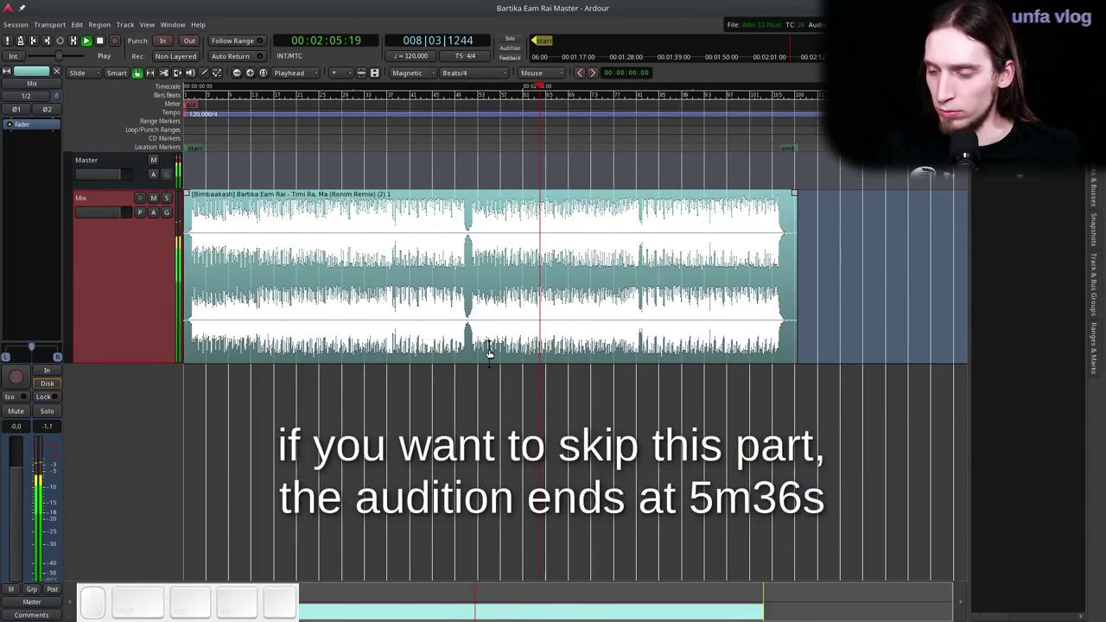
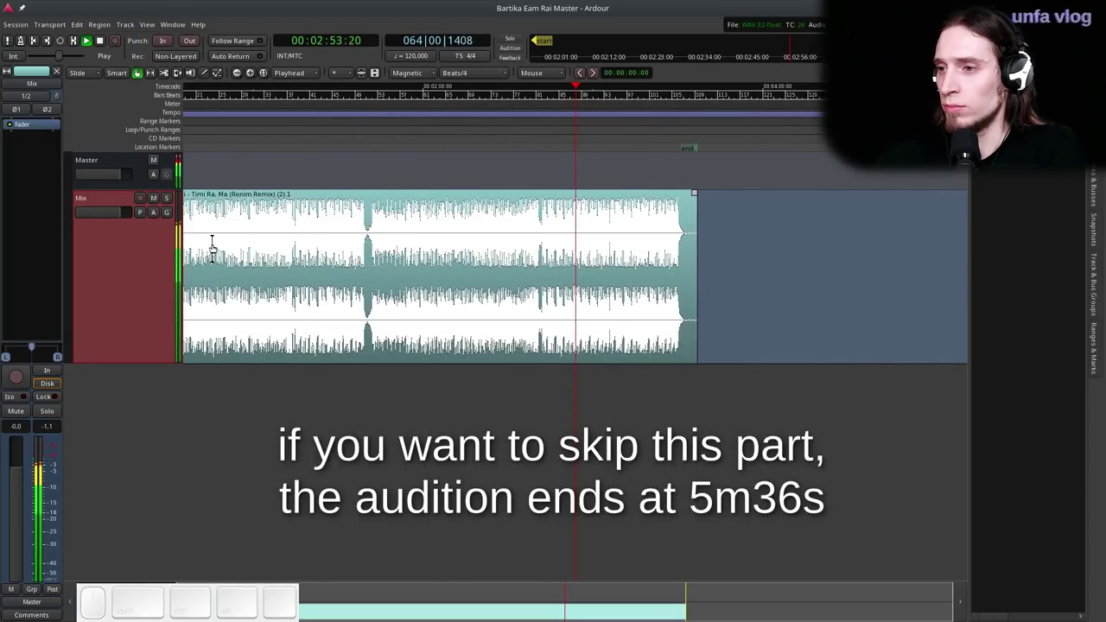
{"action": "scroll", "scroll_direction": "up", "scroll_amount": 3}
{"action": "scroll", "scroll_direction": "up", "scroll_amount": 3}
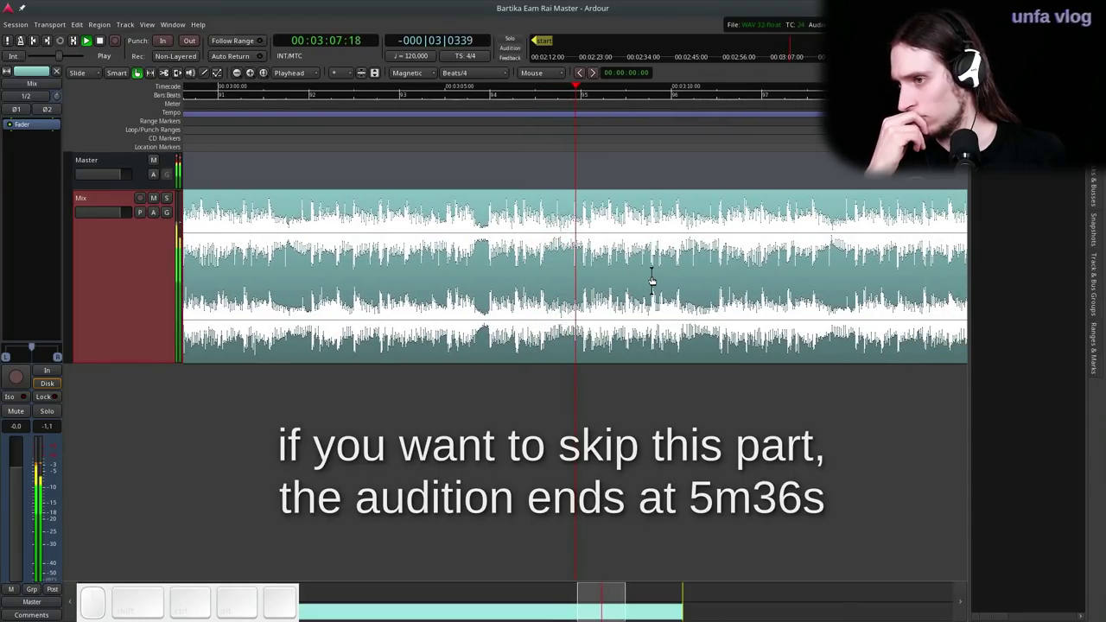
{"action": "scroll", "scroll_direction": "up", "scroll_amount": 3}
{"action": "scroll", "scroll_direction": "down", "scroll_amount": 3}
{"action": "scroll", "scroll_direction": "down", "scroll_amount": 3}
{"action": "scroll", "scroll_direction": "down", "scroll_amount": 3}
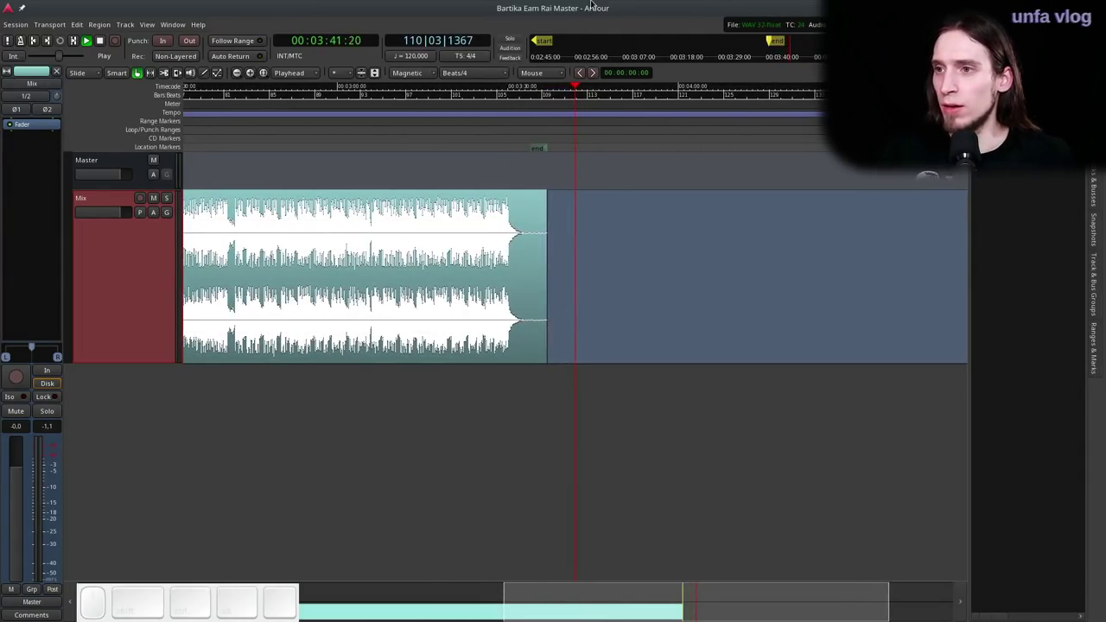
{"action": "key", "text": "space"}
{"action": "scroll", "scroll_direction": "down", "scroll_amount": 3}
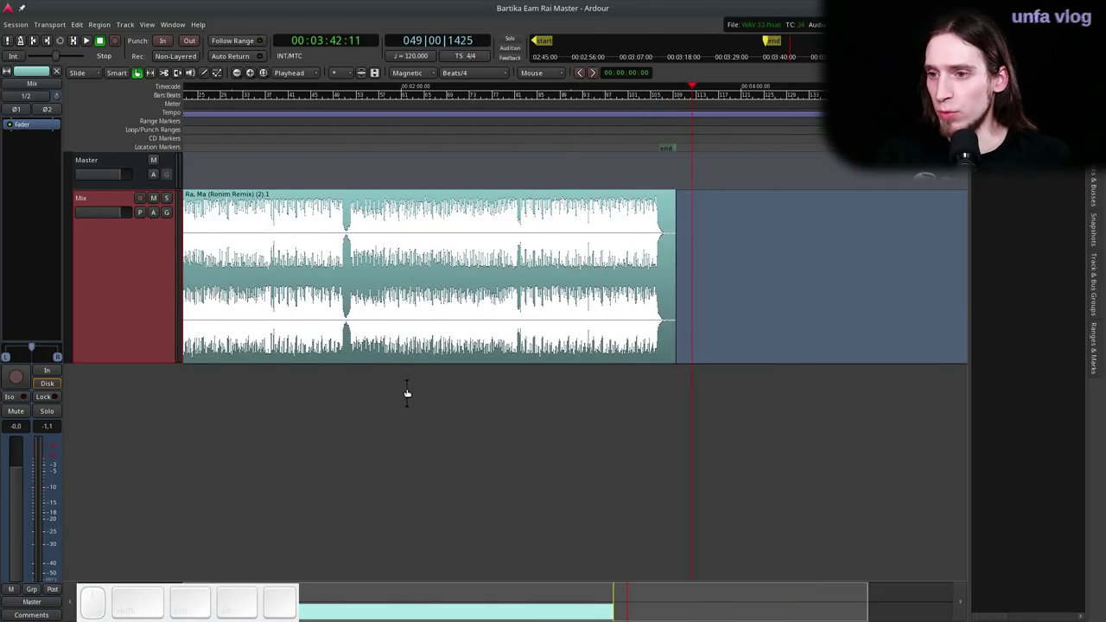
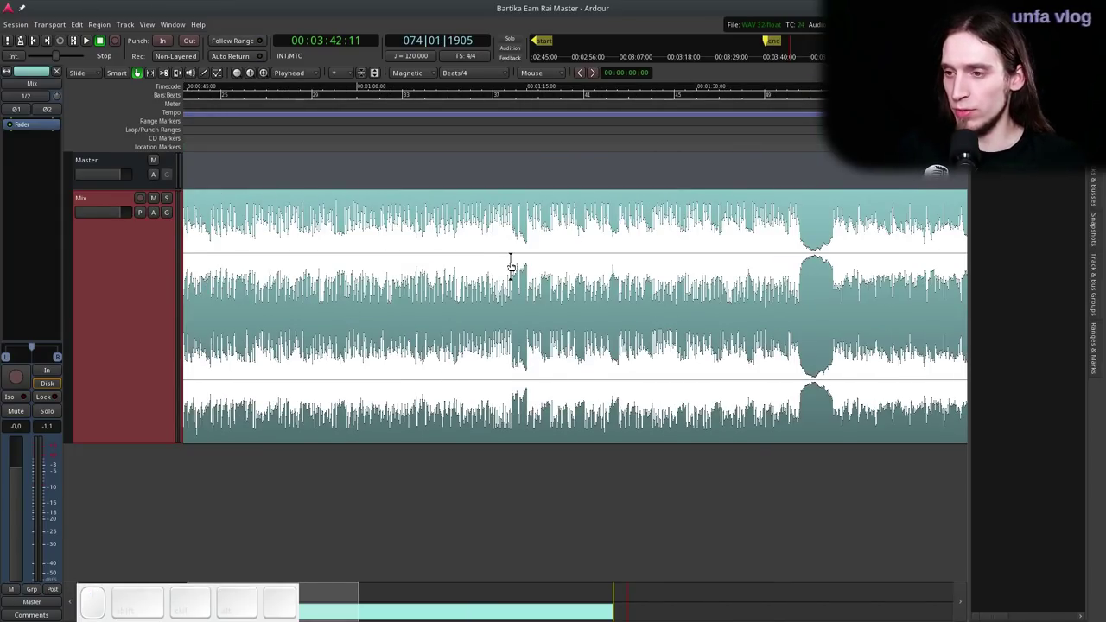
{"action": "scroll", "scroll_direction": "up", "scroll_amount": 3}
{"action": "scroll", "scroll_direction": "up", "scroll_amount": 3}
{"action": "scroll", "scroll_direction": "up", "scroll_amount": 3}
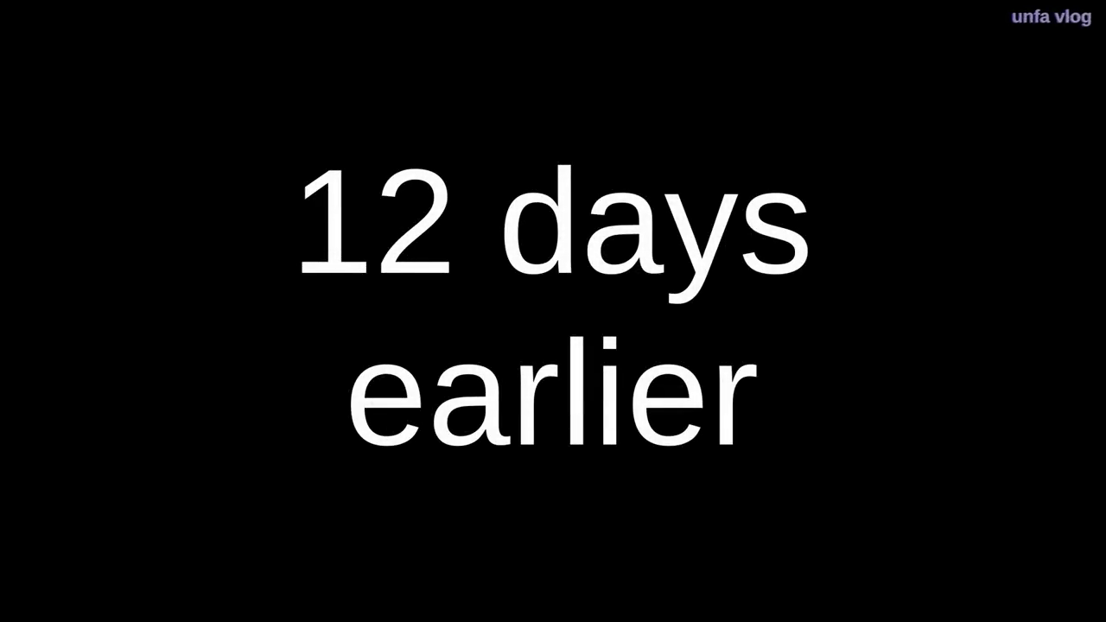
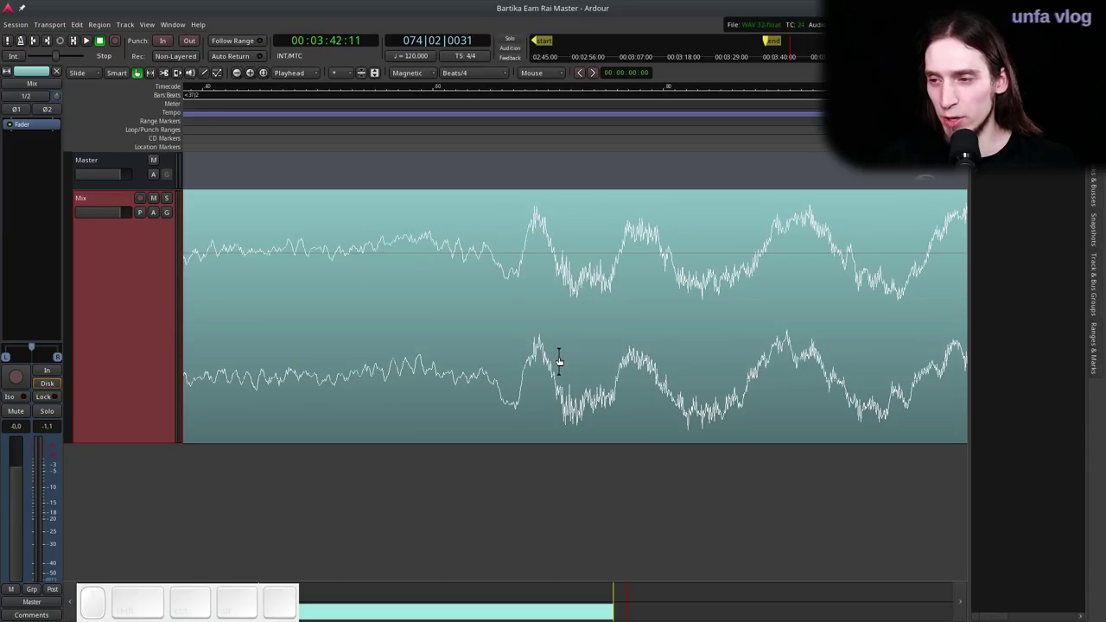
{"action": "scroll", "scroll_direction": "down", "scroll_amount": 3}
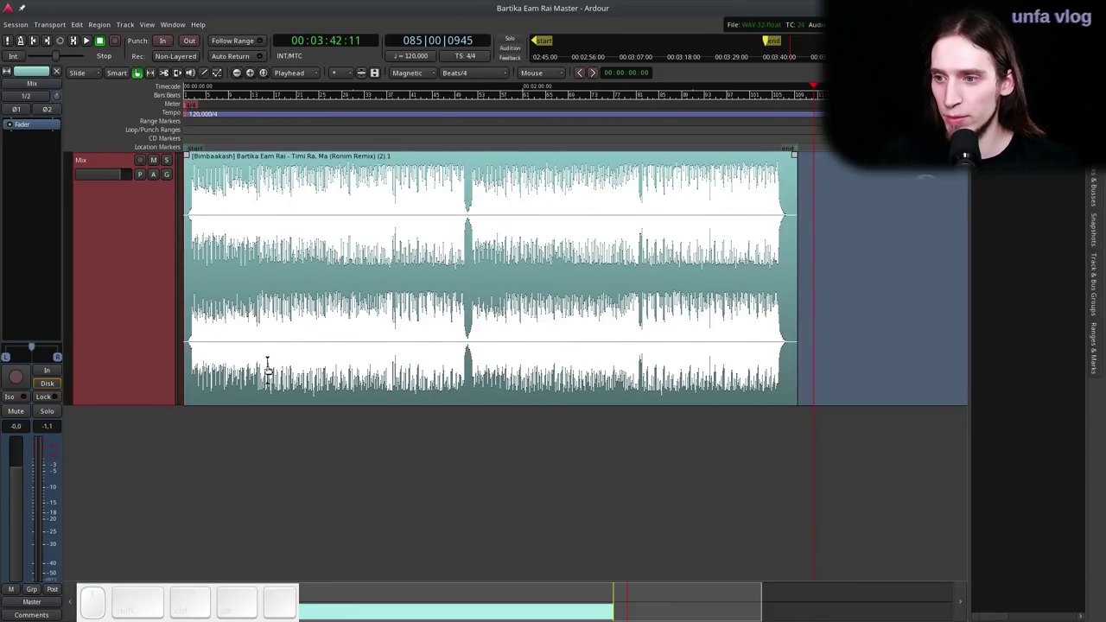
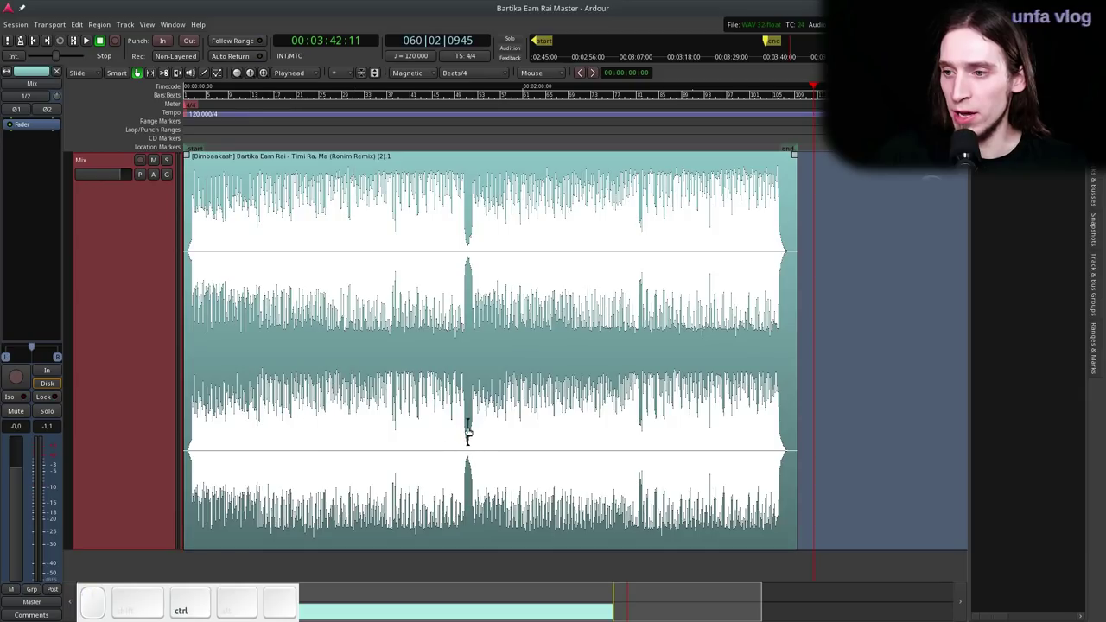
{"action": "scroll", "scroll_direction": "up", "scroll_amount": 3}
{"action": "scroll", "scroll_direction": "down", "scroll_amount": 3}
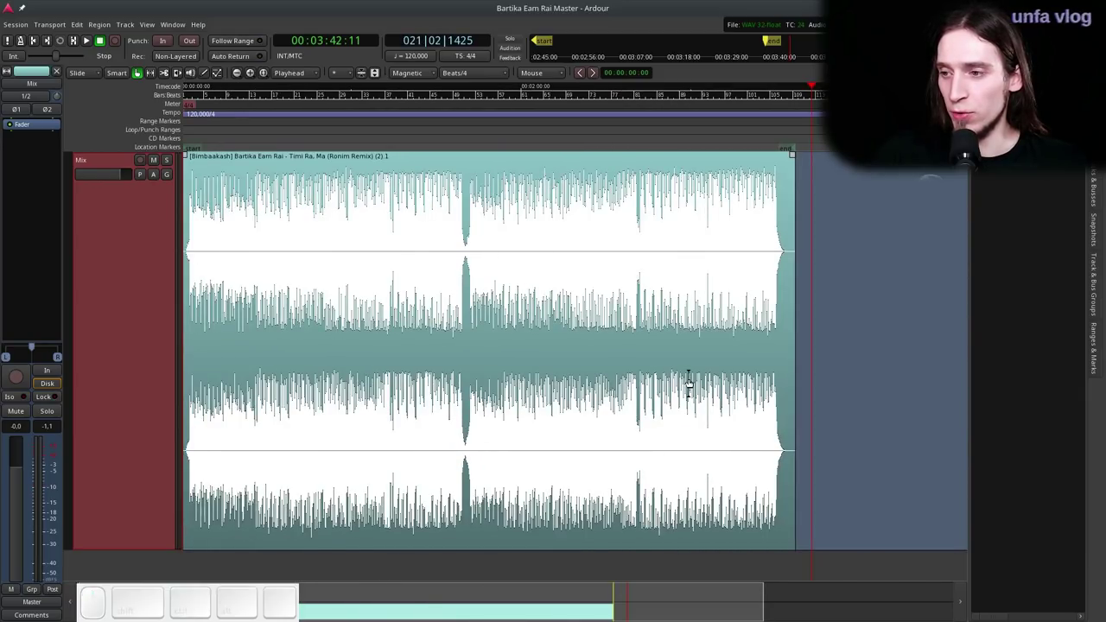
{"action": "scroll", "scroll_direction": "up", "scroll_amount": 3}
{"action": "scroll", "scroll_direction": "down", "scroll_amount": 3}
{"action": "scroll", "scroll_direction": "up", "scroll_amount": 3}
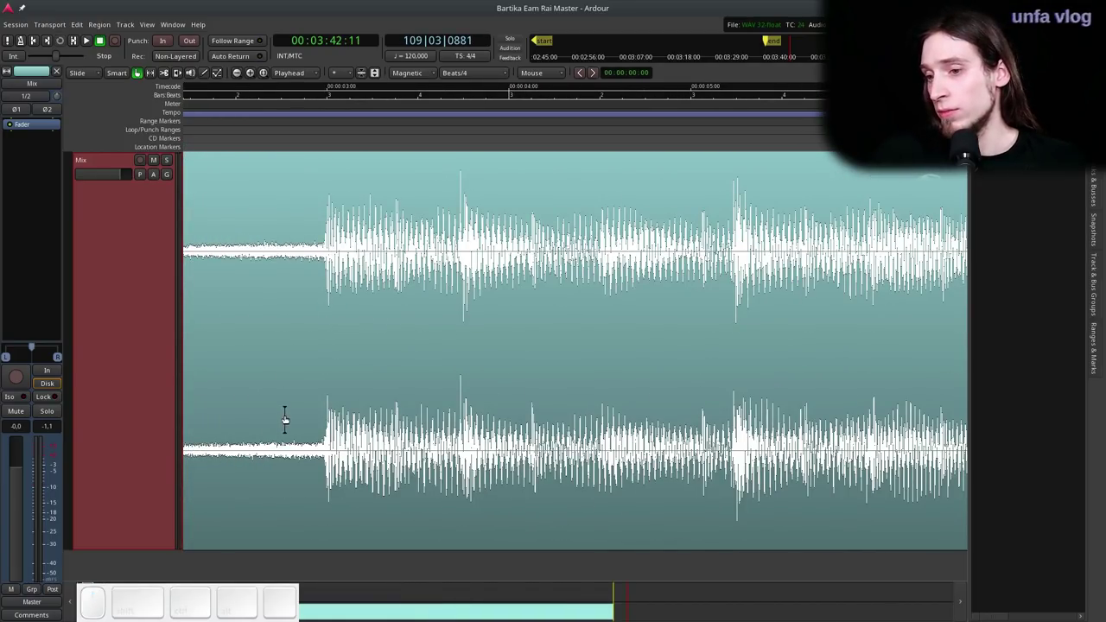
{"action": "scroll", "scroll_direction": "down", "scroll_amount": 3}
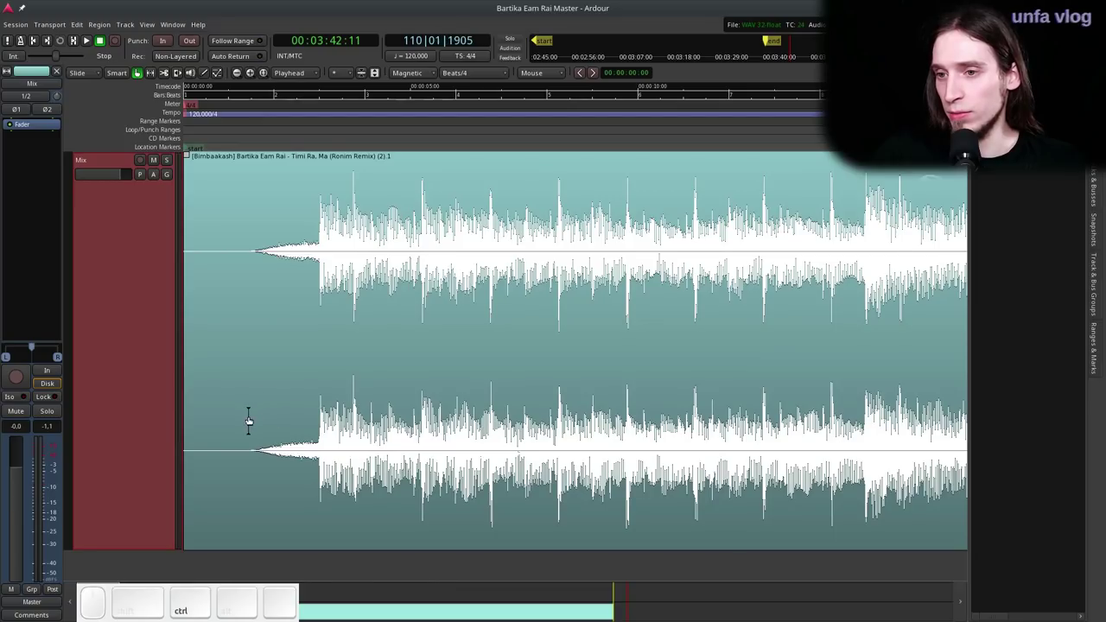
{"action": "scroll", "scroll_direction": "up", "scroll_amount": 3}
{"action": "scroll", "scroll_direction": "down", "scroll_amount": 3}
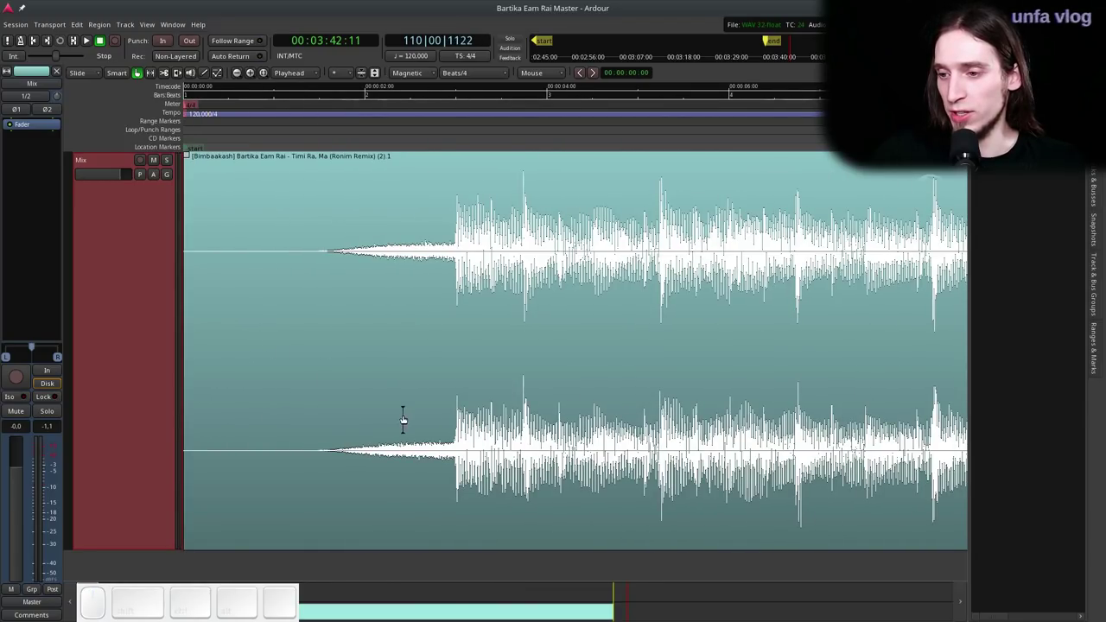
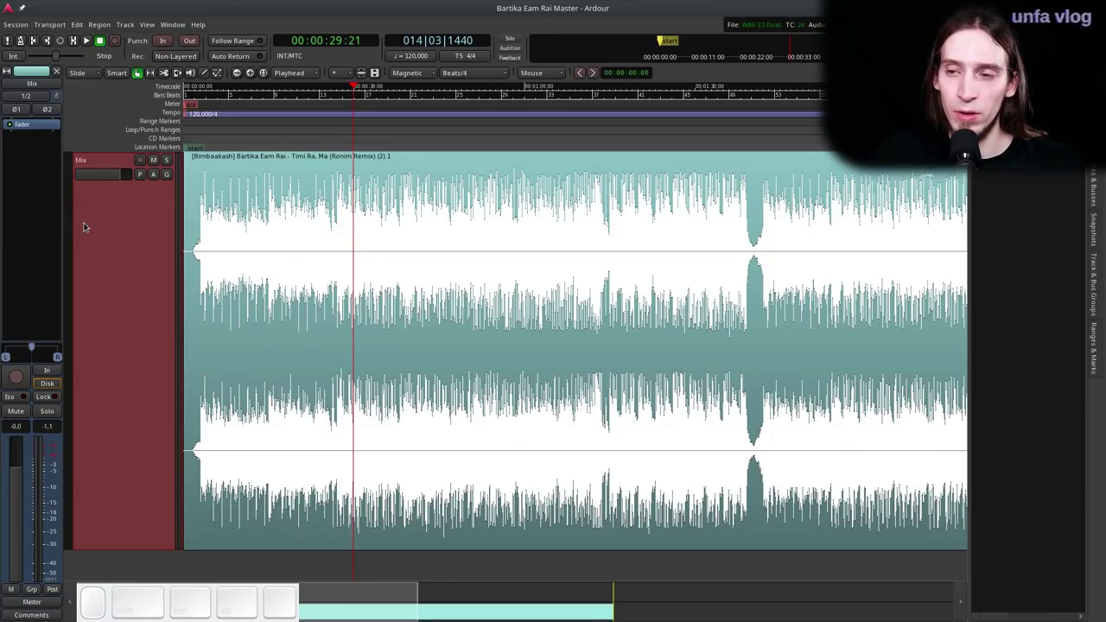
- Add the EQ10Q Stereo equalizer to Mix and move its window right of the editor
{"action": "right_click", "coordinate": [50, 132]}
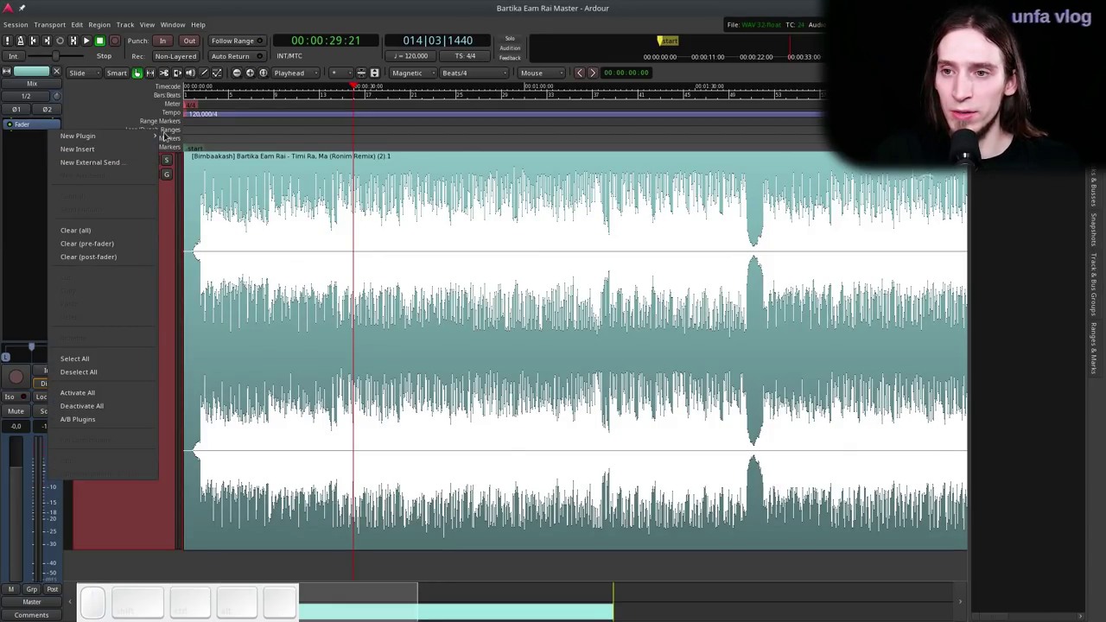
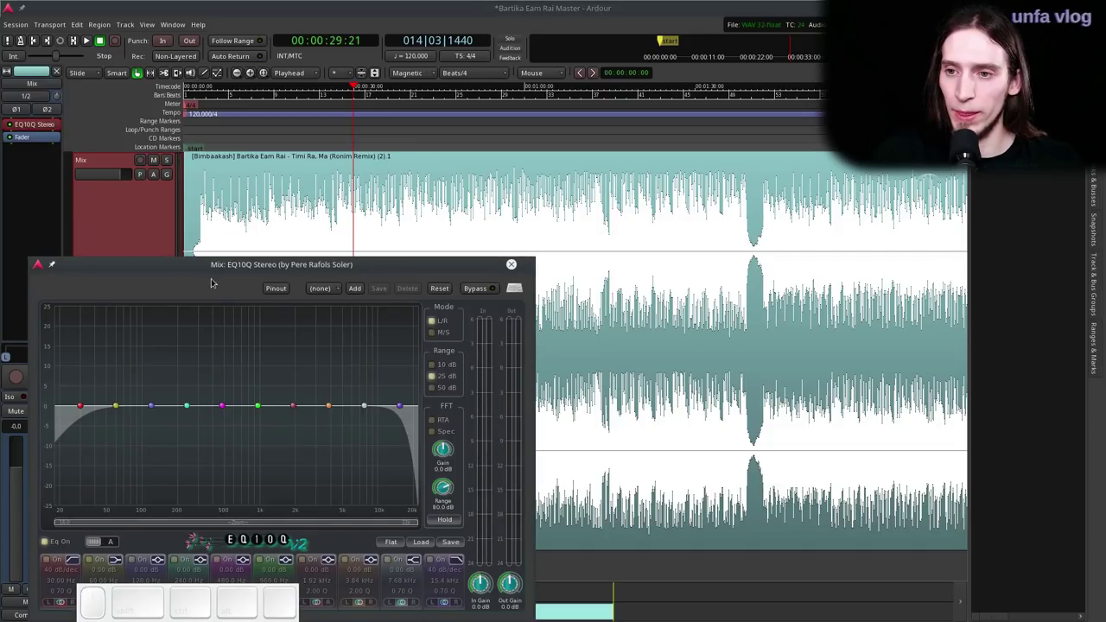
{"action": "left_click", "coordinate": [213, 269]}
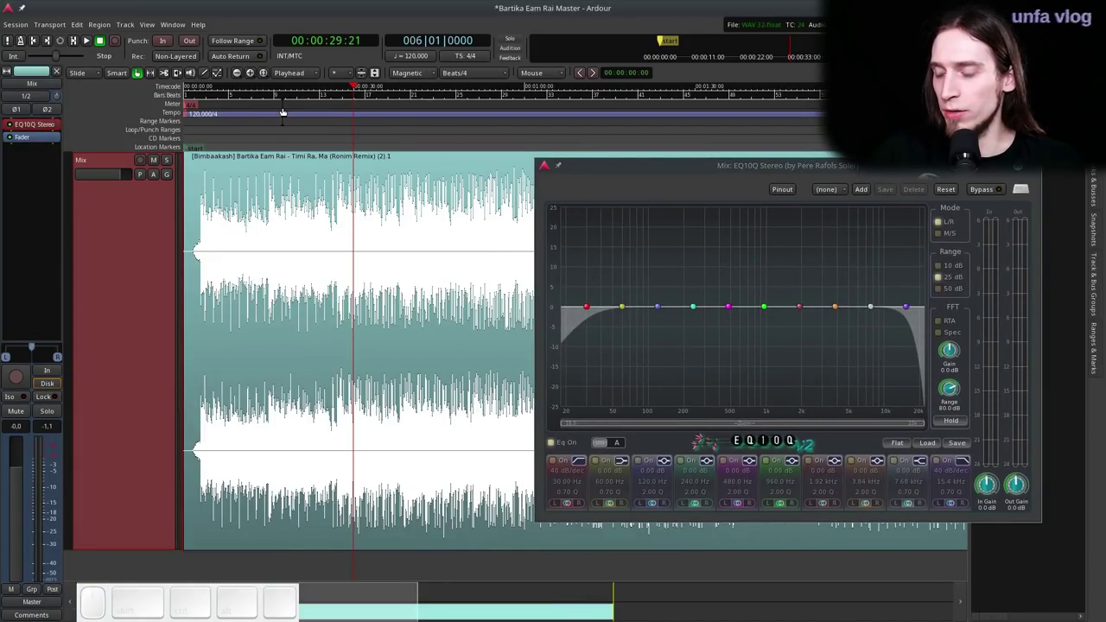
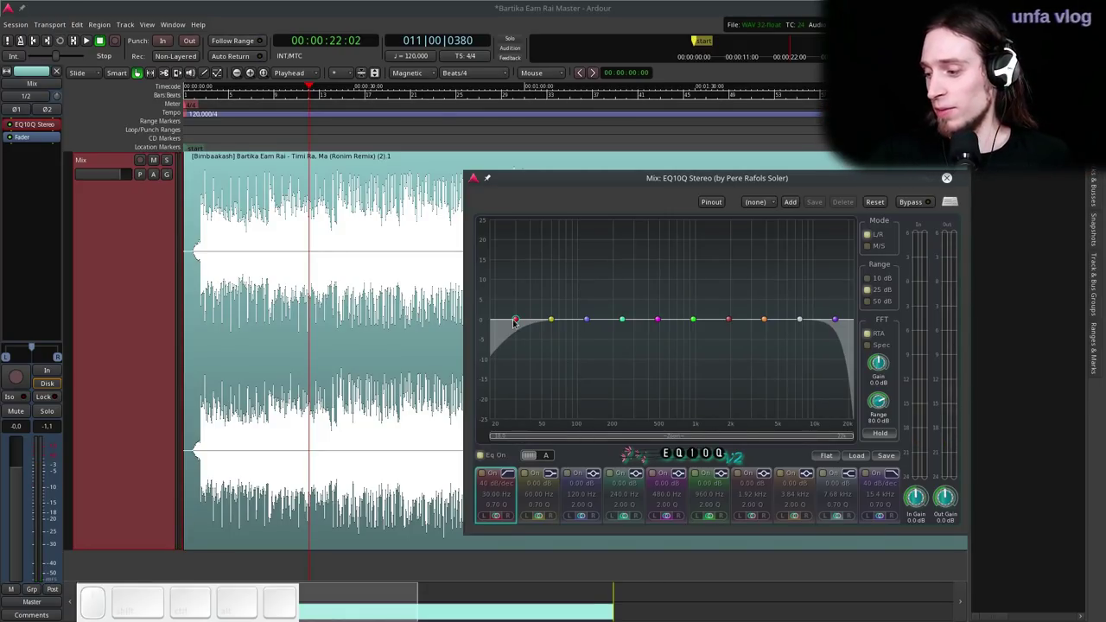
- Enable EQ10Q band 1 high-pass at 80 dB/dec, frequency 25.51 Hz and Q 0.78
{"action": "key", "text": "space"}
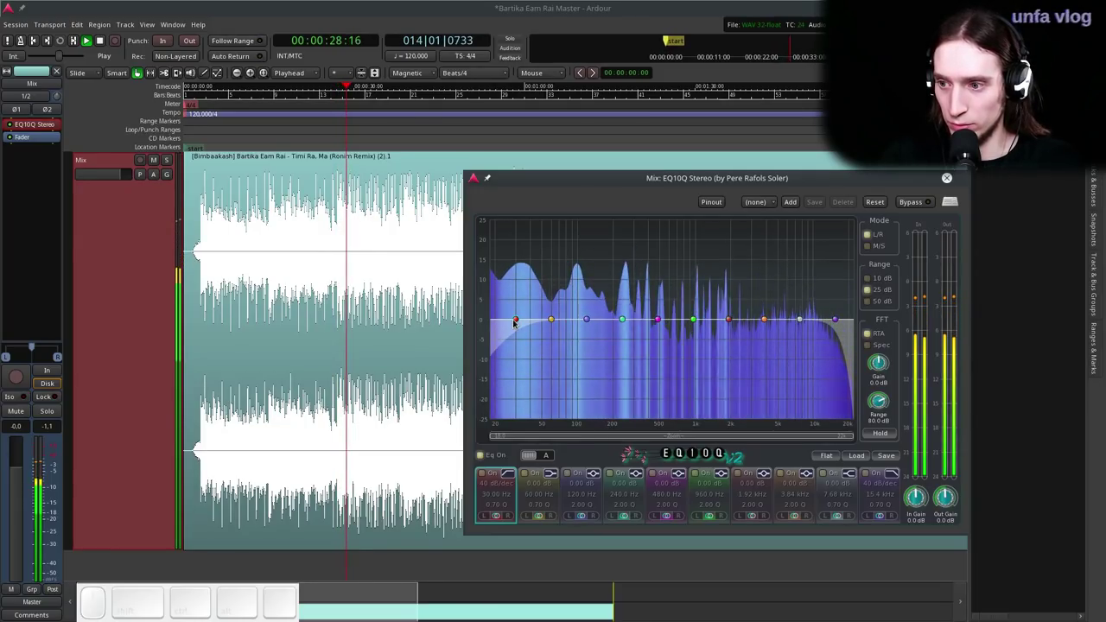
{"action": "key", "text": "space"}
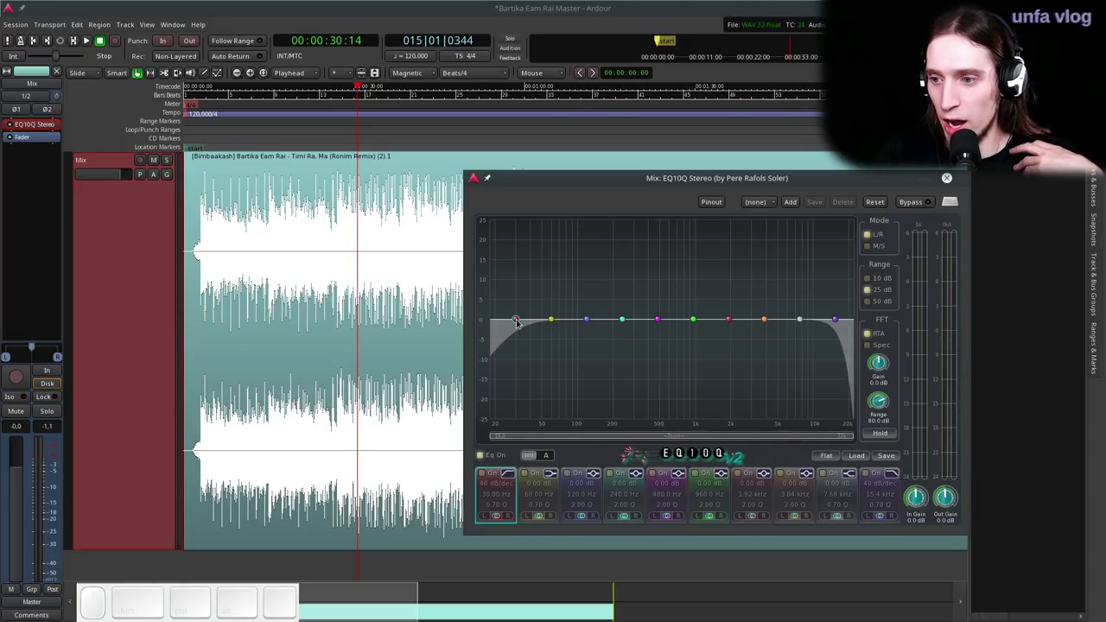
{"action": "left_click", "coordinate": [484, 477]}
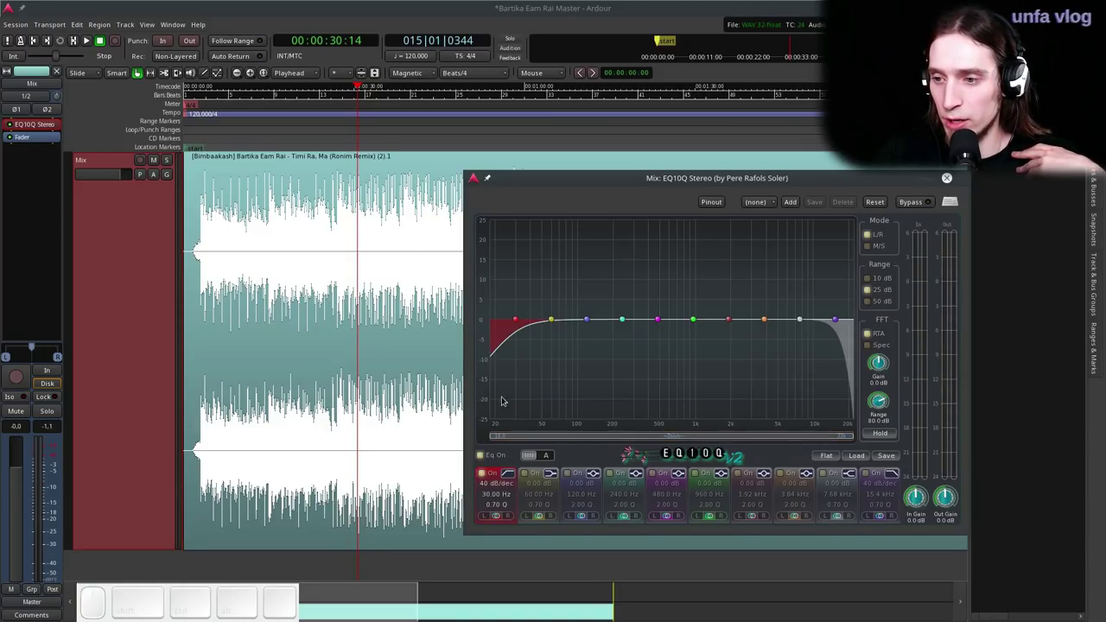
{"action": "scroll", "scroll_direction": "up", "scroll_amount": 3}
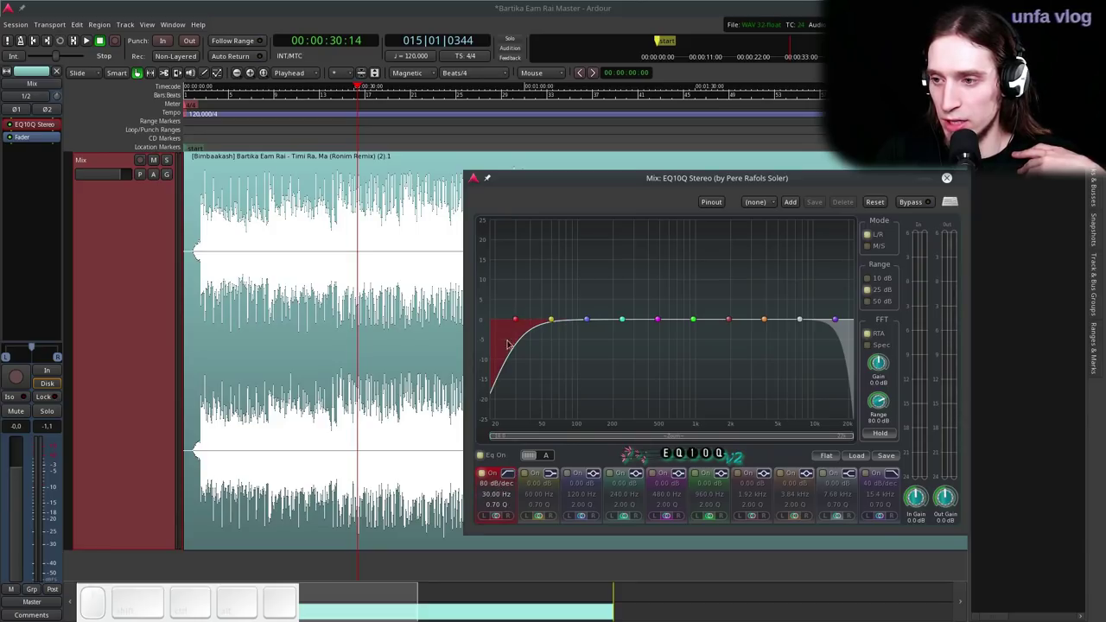
{"action": "scroll", "scroll_direction": "up", "scroll_amount": 3}
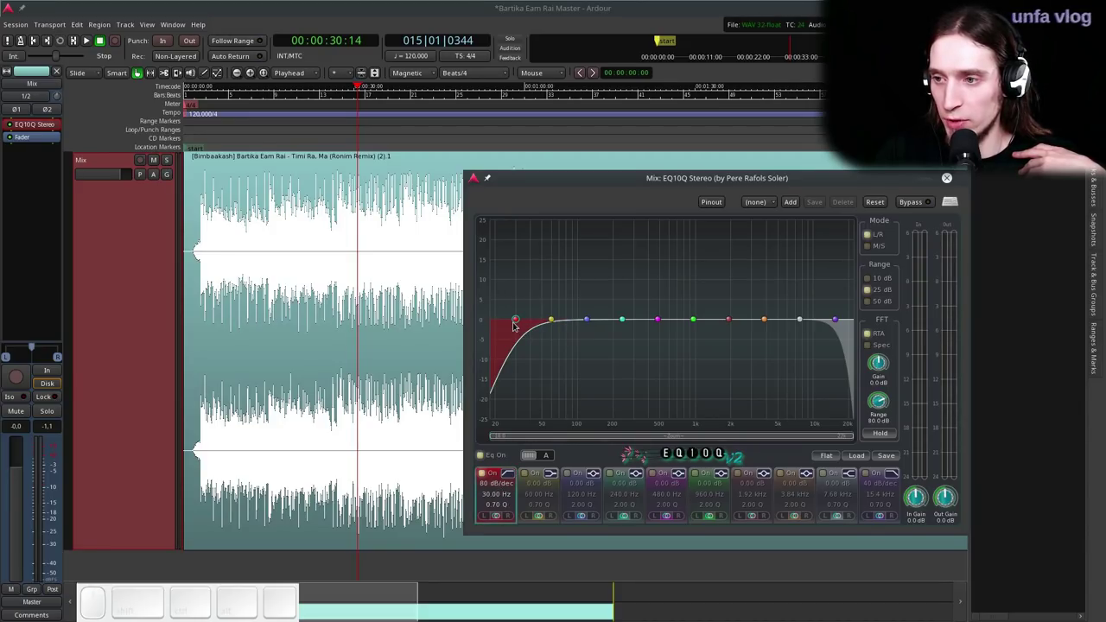
{"action": "scroll", "scroll_direction": "up", "scroll_amount": 3}
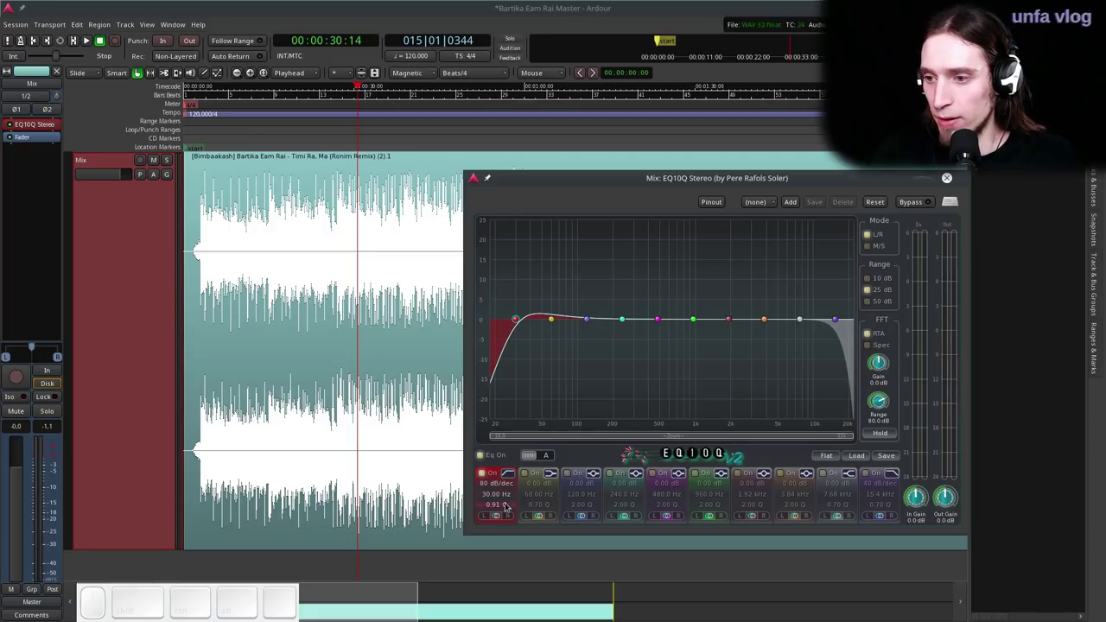
{"action": "left_click_drag", "start_coordinate": [508, 503], "coordinate": [516, 353]}
{"action": "left_click_drag", "start_coordinate": [518, 317], "coordinate": [518, 285]}
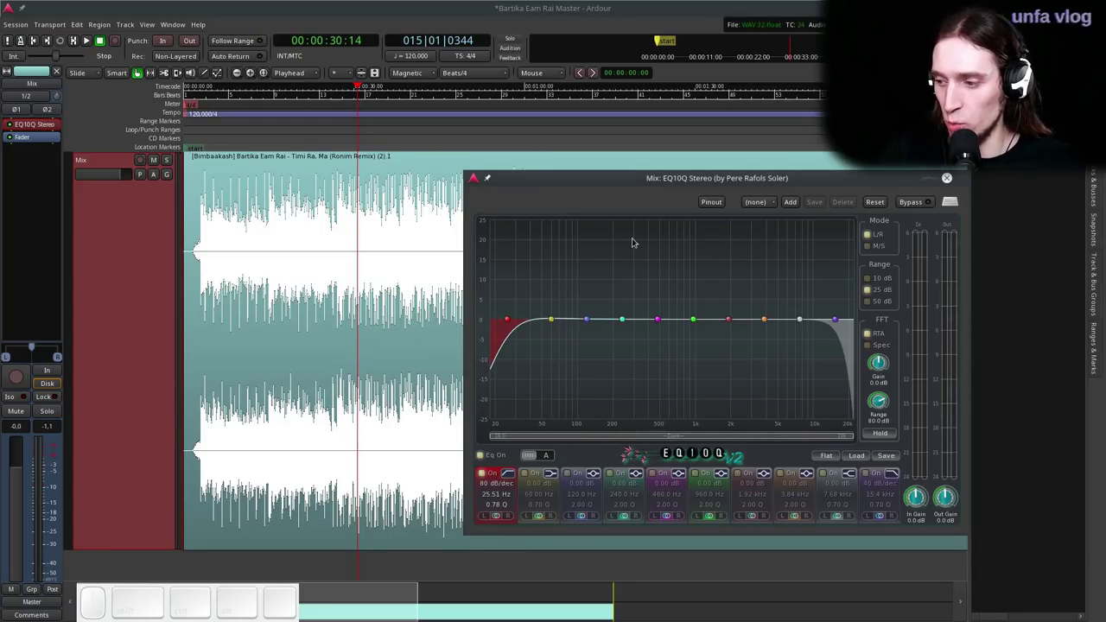
- Resume playback of the Mix track to hear the low cut over EQ10Q's live spectrum
{"action": "key", "text": "space"}
{"action": "key", "text": "space"}
{"action": "key", "text": "space"}
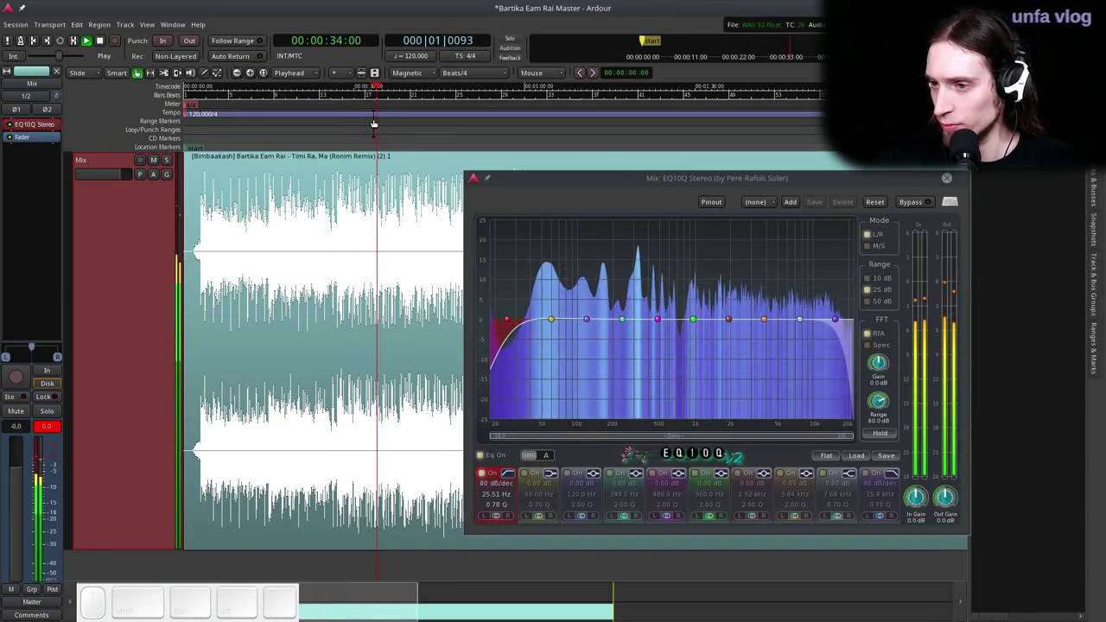
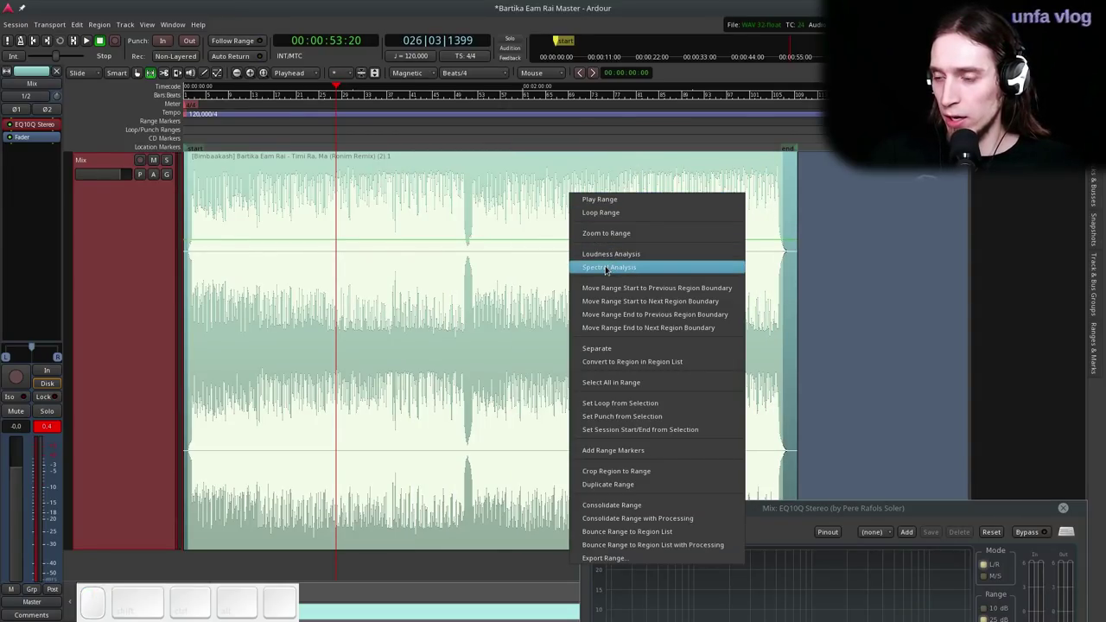
- Run Spectral Analysis on the selected whole-song range
{"action": "left_click", "coordinate": [377, 0]}
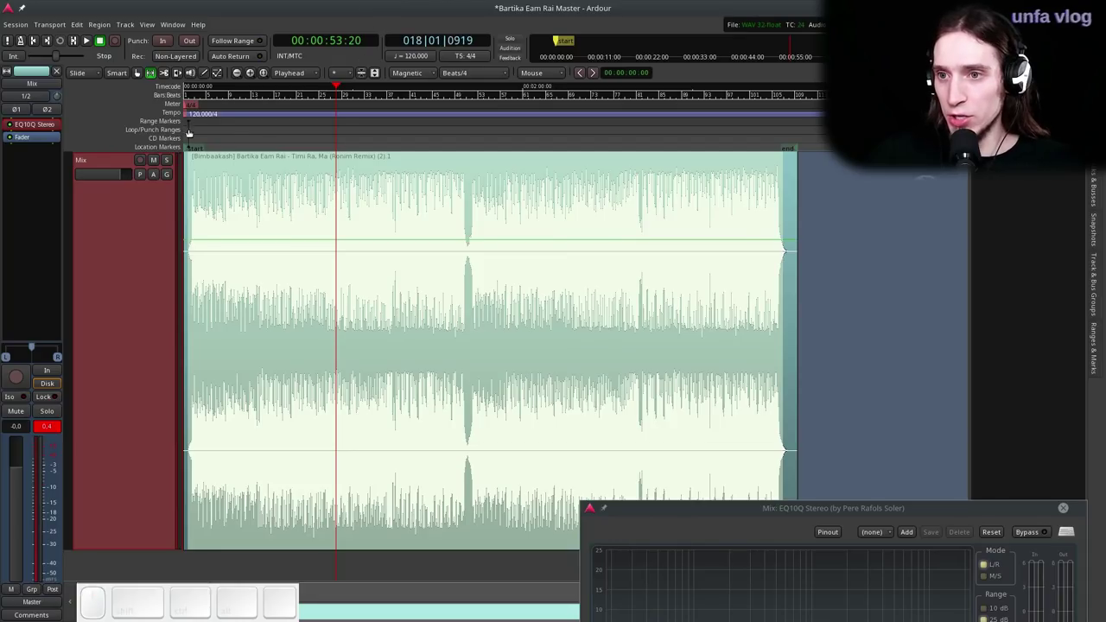
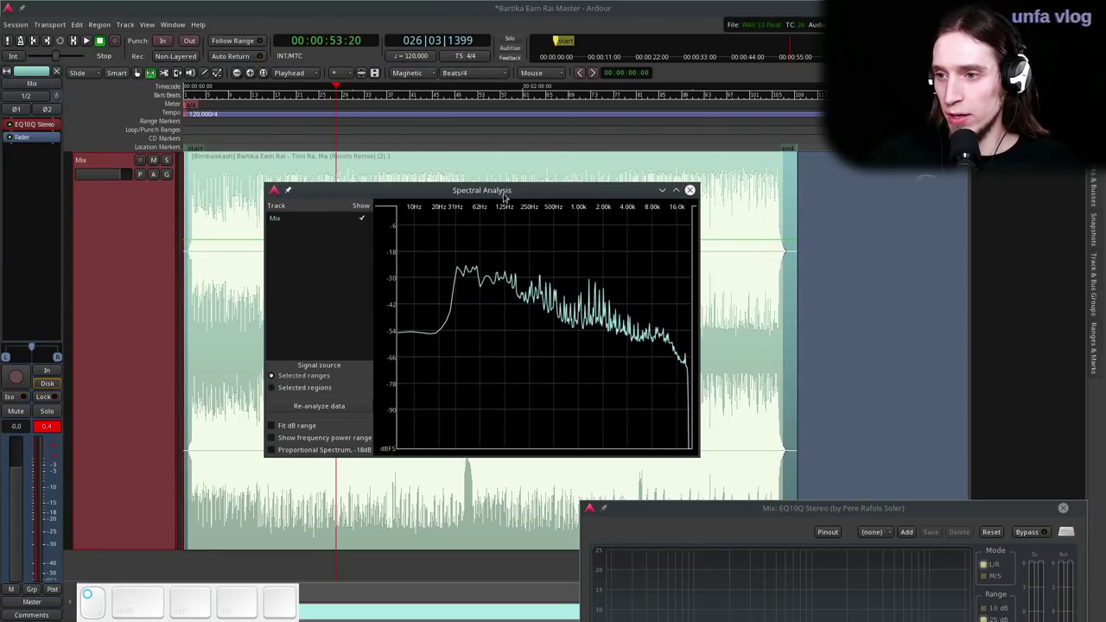
- Maximize the Spectral Analysis window to inspect the remix's frequency curve
{"action": "left_click", "coordinate": [682, 190]}
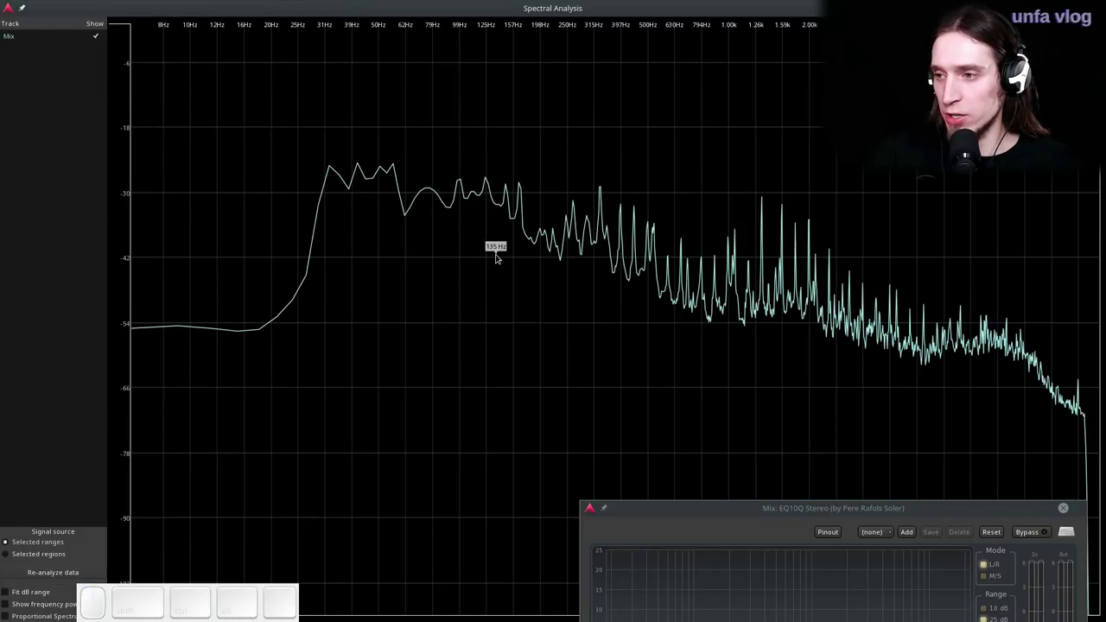
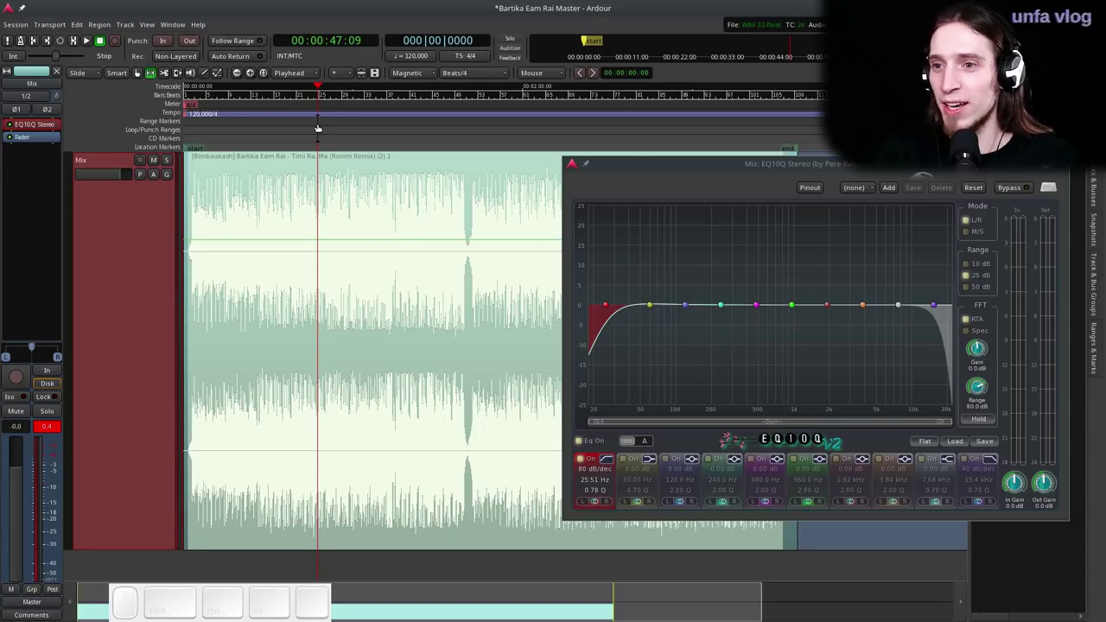
- Zoom the editor around 47 seconds while the Mix plays into EQ10Q's live spectrum
{"action": "scroll", "scroll_direction": "down", "scroll_amount": 3}
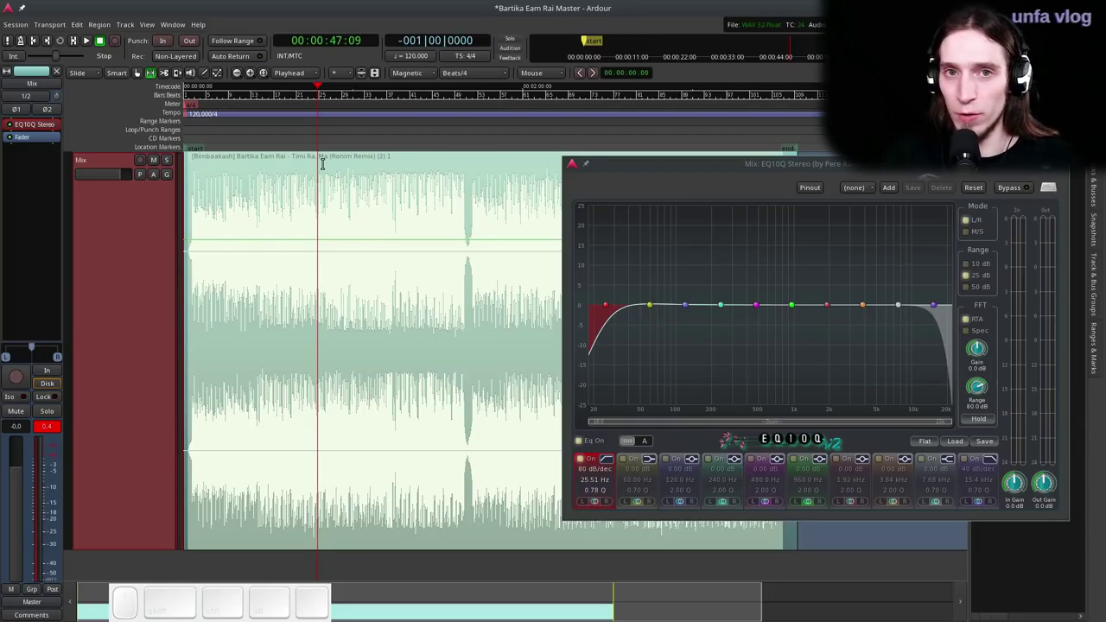
{"action": "scroll", "scroll_direction": "up", "scroll_amount": 3}
- Play and pause the Mix while sweeping a narrow +14.6 dB band-4 boost to 157.8 Hz
{"action": "key", "text": "space"}
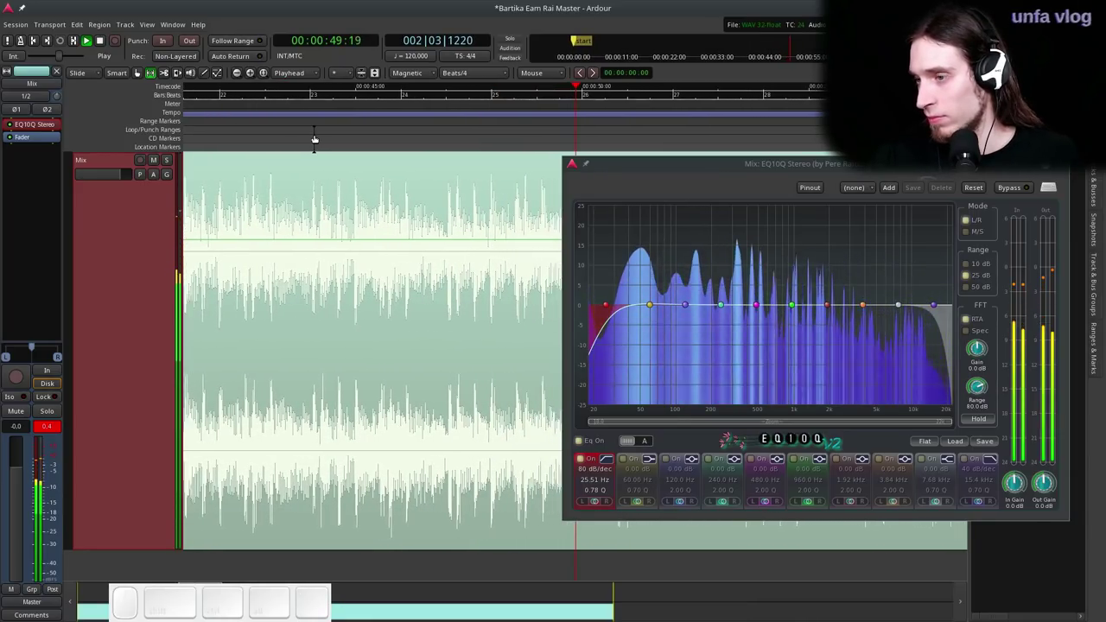
{"action": "scroll", "scroll_direction": "up", "scroll_amount": 3}
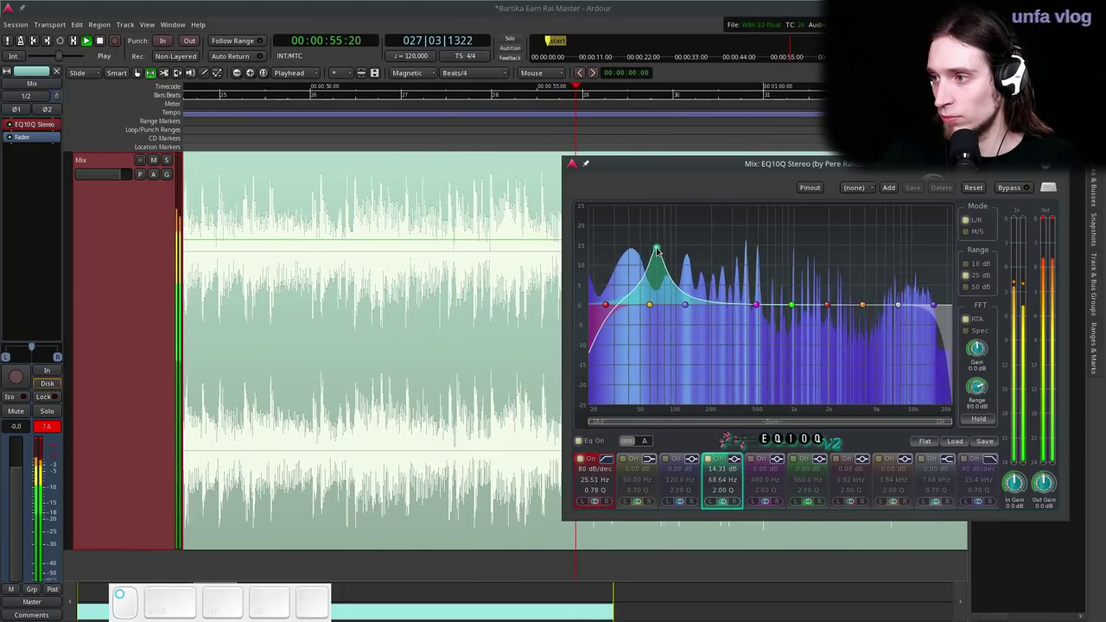
{"action": "key", "text": "space"}
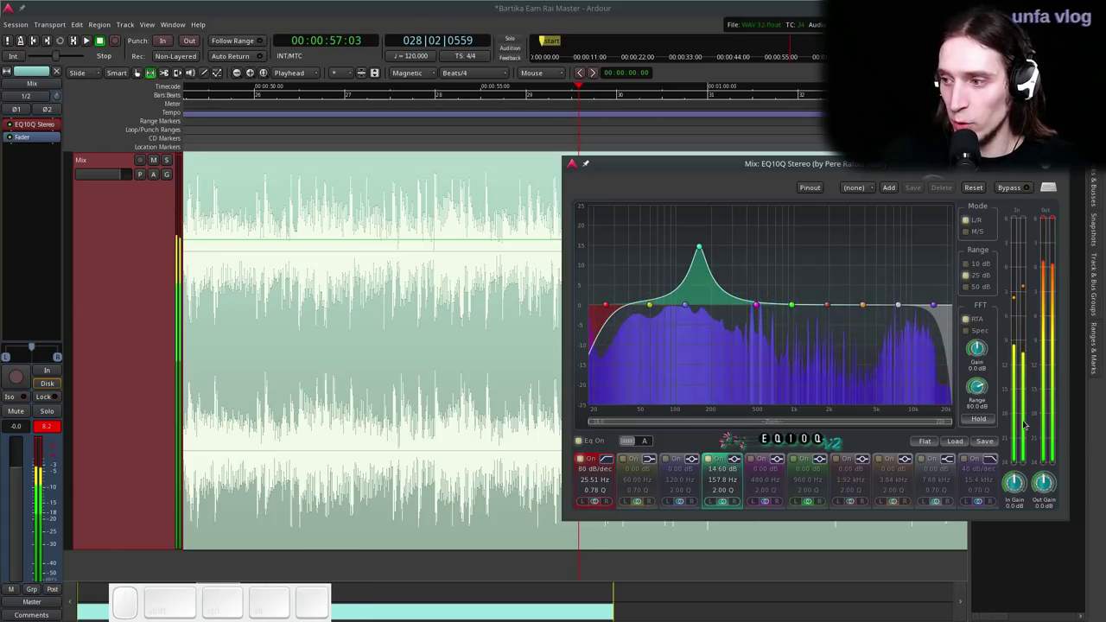
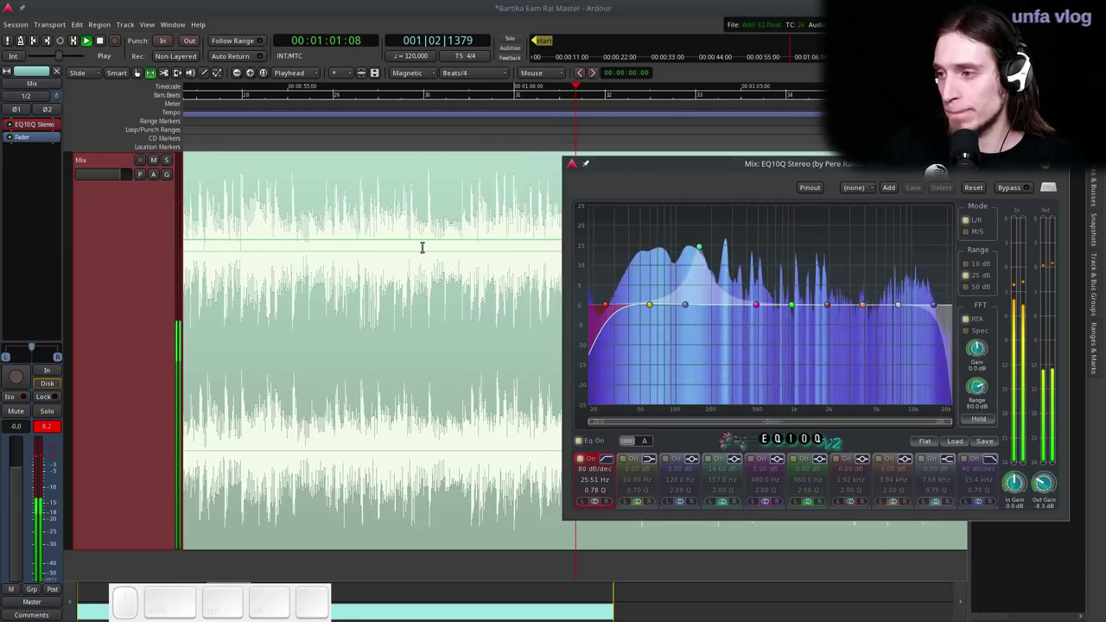
{"action": "key", "text": "space"}
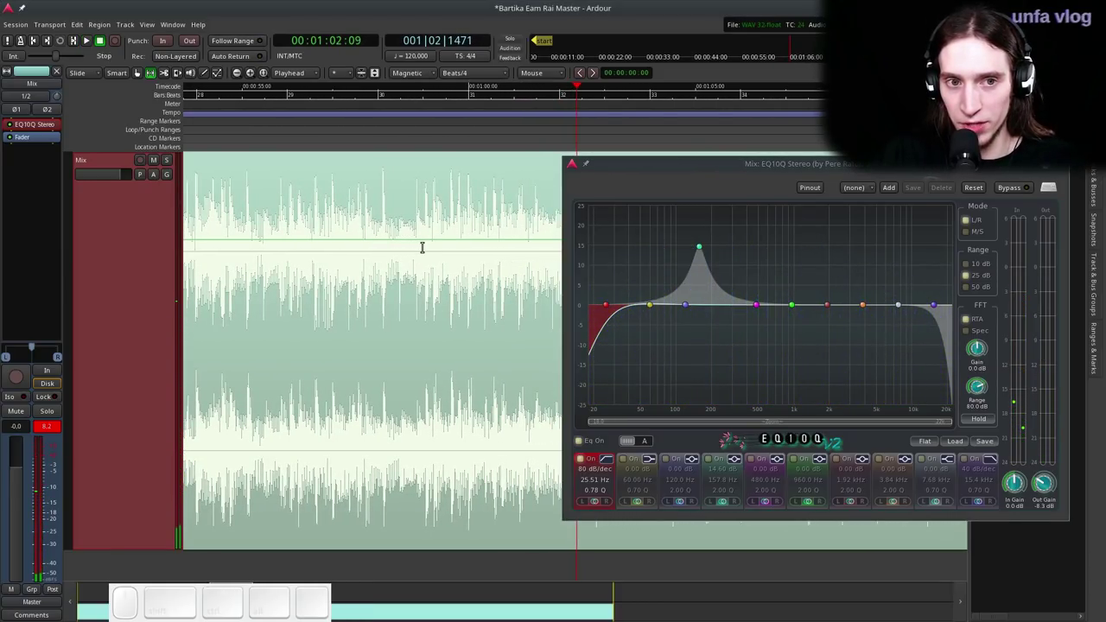
{"action": "key", "text": "space"}
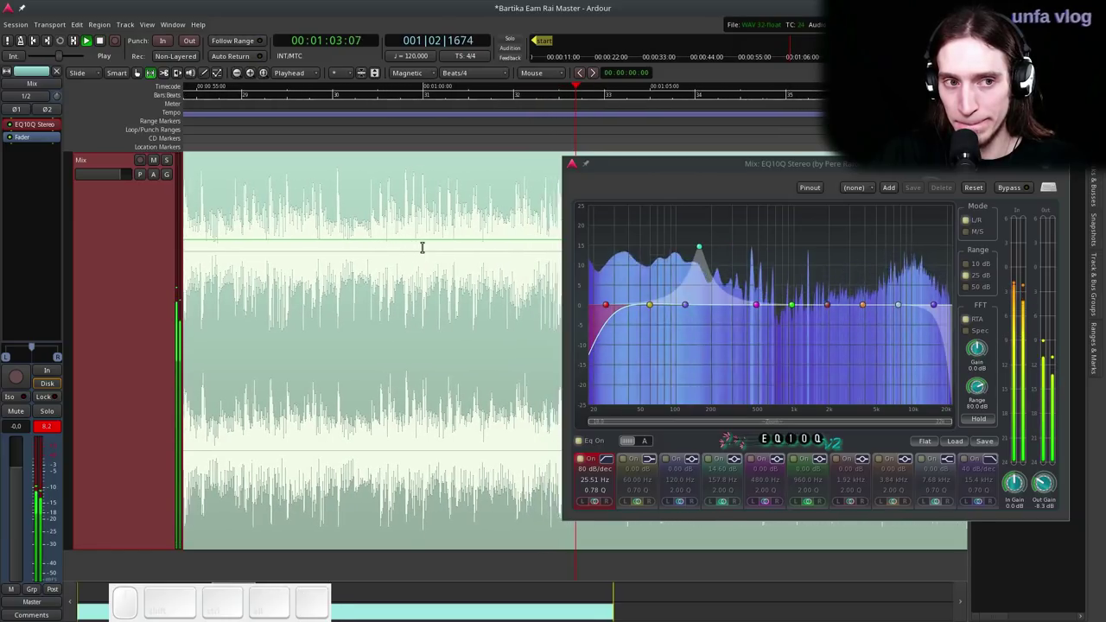
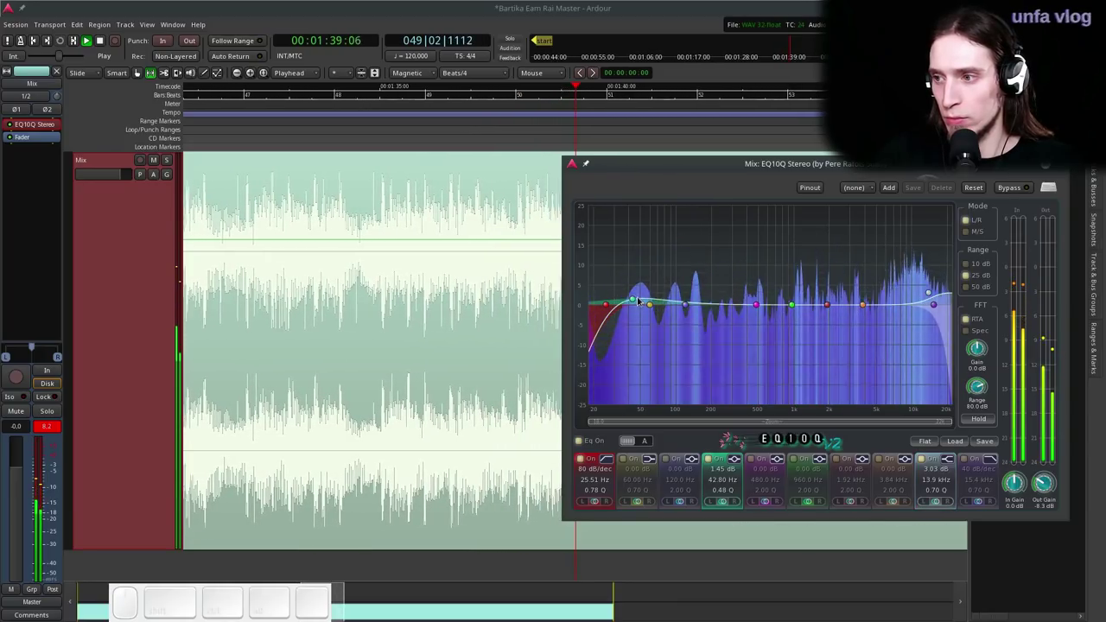
- Sweep the midrange EQ band up and down, including a deep cut around 870 Hz
{"action": "scroll", "scroll_direction": "down", "scroll_amount": 3}
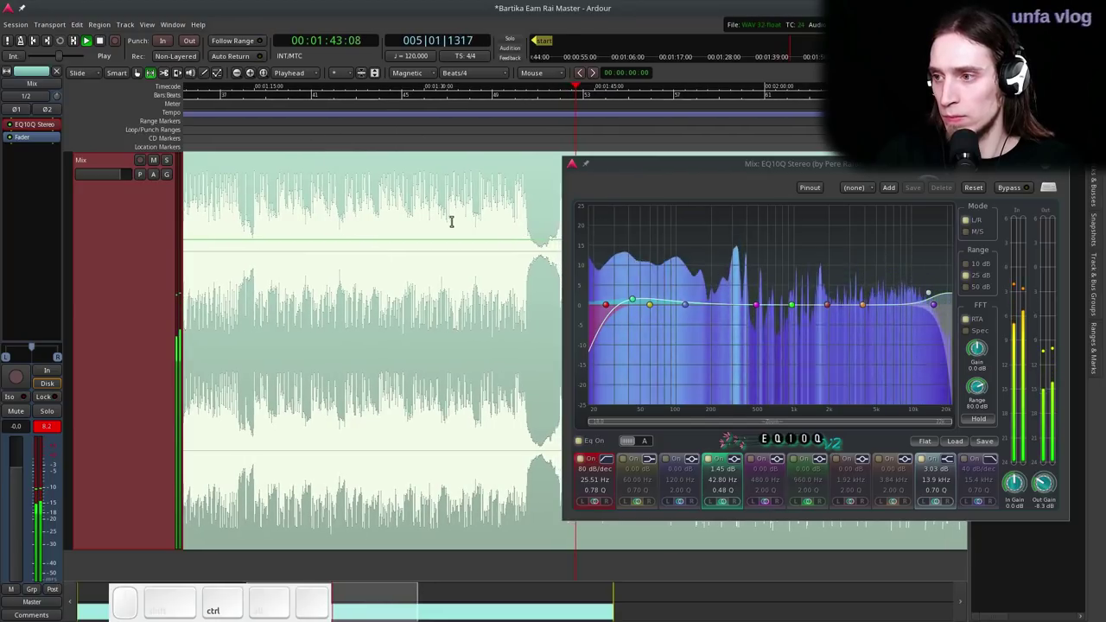
{"action": "left_click_drag", "start_coordinate": [790, 304], "coordinate": [781, 231]}
{"action": "scroll", "scroll_direction": "down", "scroll_amount": 3}
{"action": "left_click", "coordinate": [781, 231]}
{"action": "scroll", "scroll_direction": "down", "scroll_amount": 3}
{"action": "left_click_drag", "start_coordinate": [789, 233], "coordinate": [791, 306]}
{"action": "left_click", "coordinate": [790, 306]}
{"action": "left_click_drag", "start_coordinate": [790, 302], "coordinate": [791, 330]}
{"action": "left_click", "coordinate": [791, 330]}
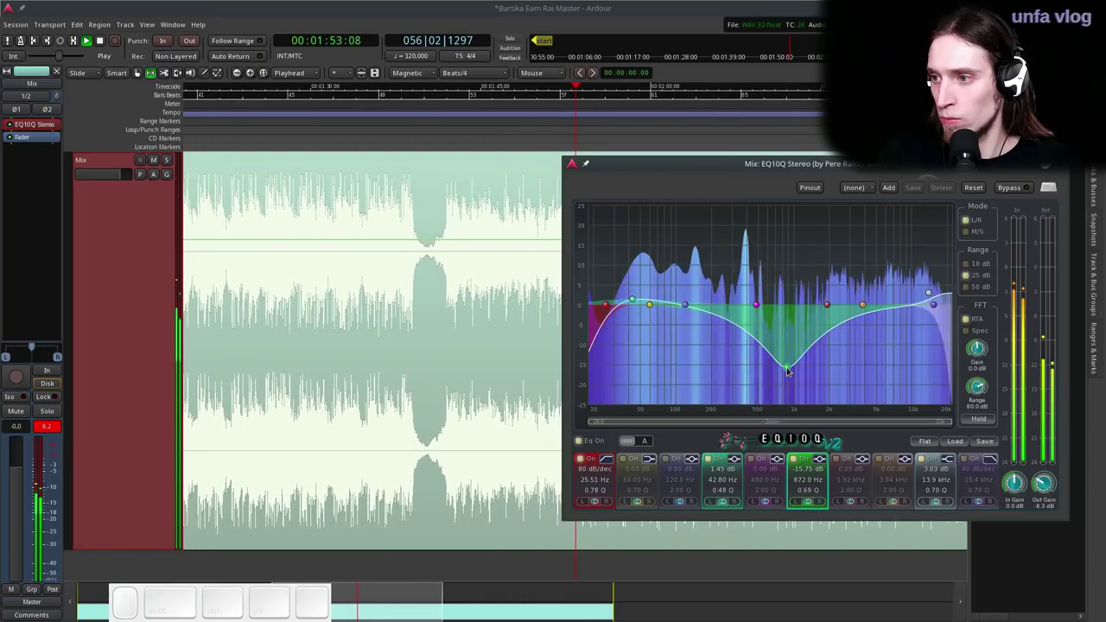
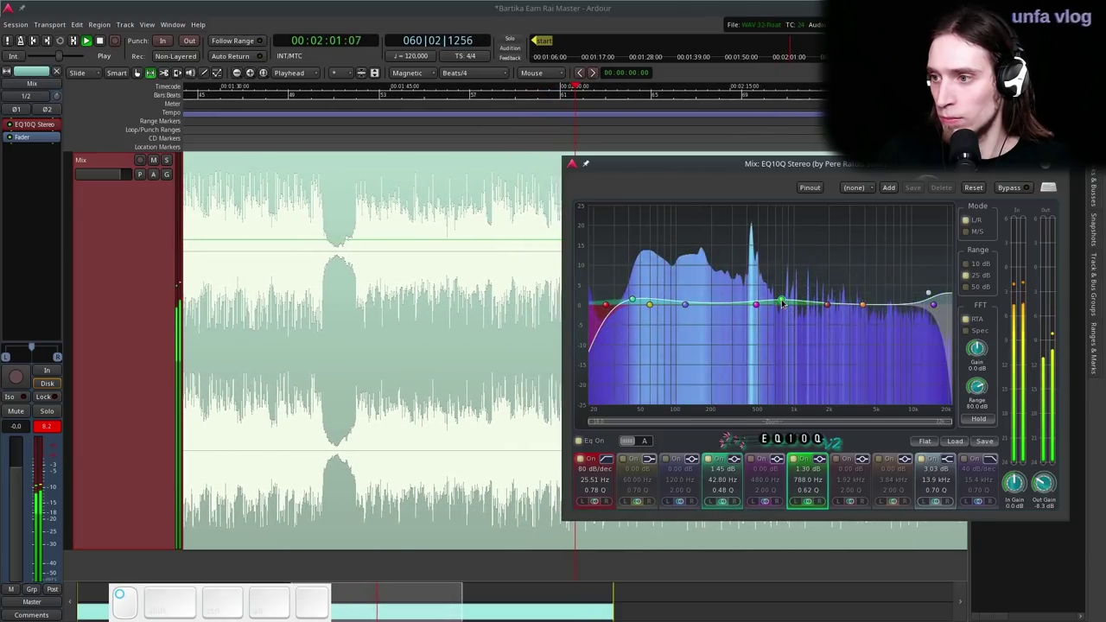
- Settle the 788 Hz band at a slight +0.87 dB boost instead of 1.39 dB
{"action": "left_click_drag", "start_coordinate": [783, 302], "coordinate": [969, 365]}
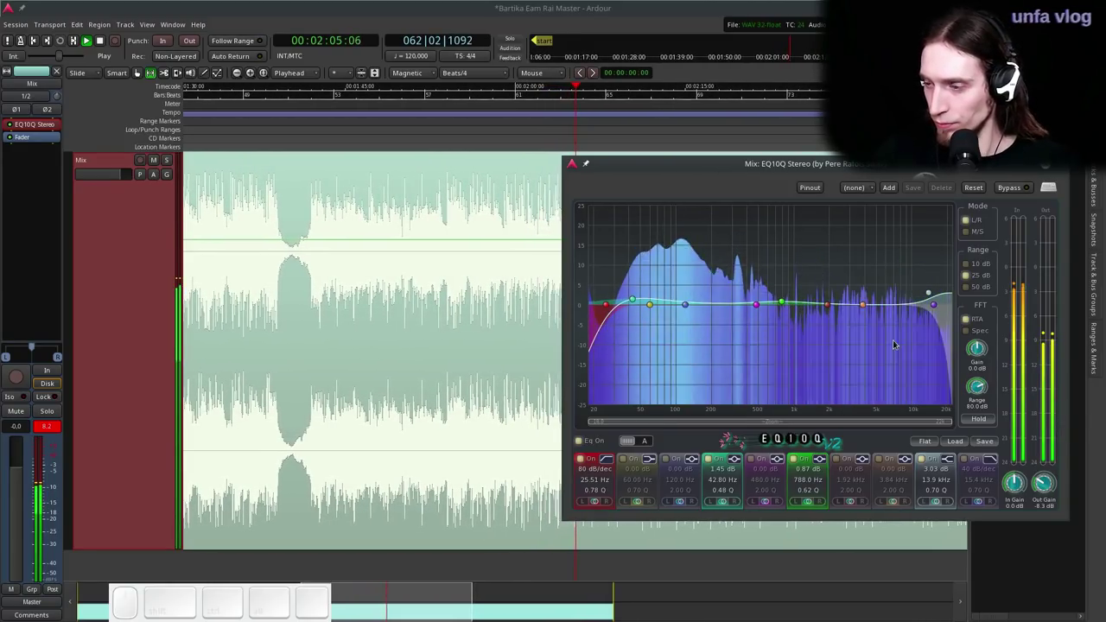
{"action": "key", "text": "space"}
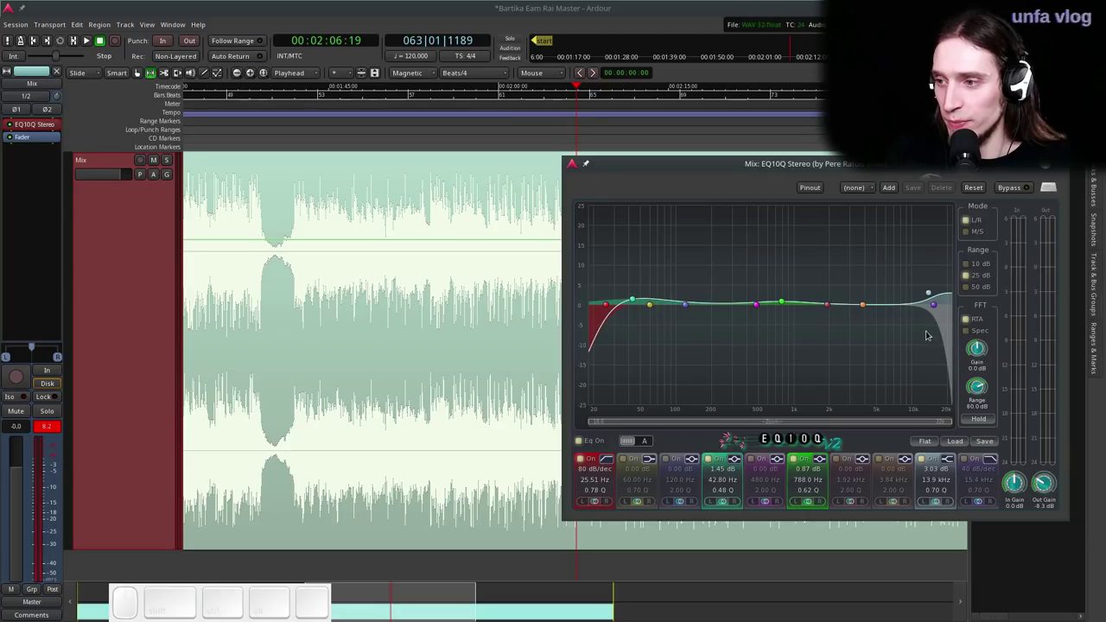
{"action": "scroll", "scroll_direction": "down", "scroll_amount": 3}
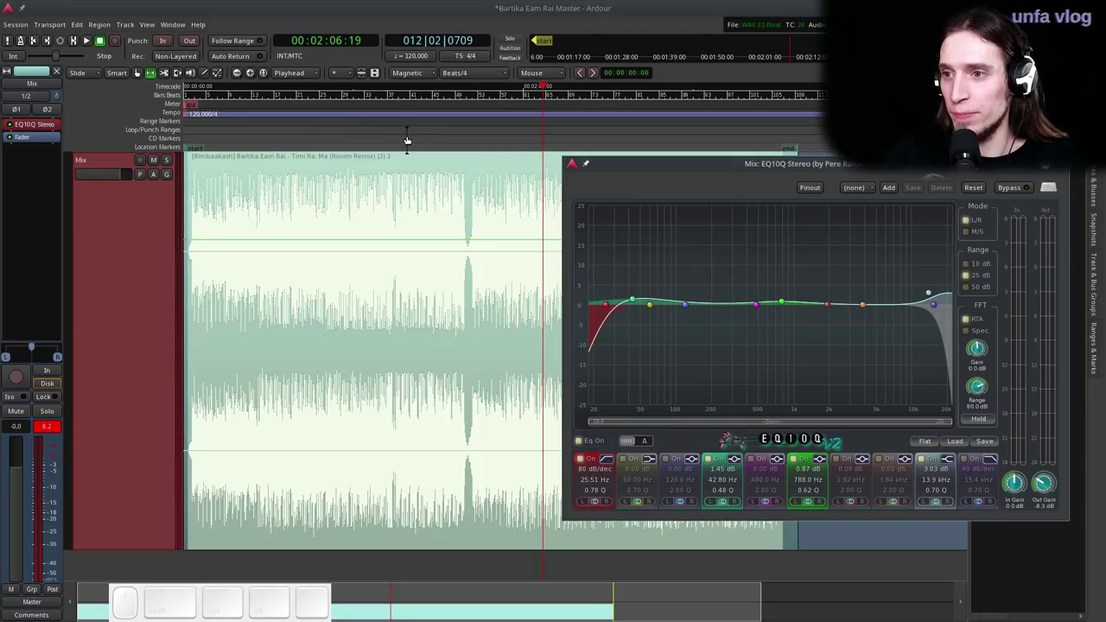
- Play from around 29 seconds while raising EQ10Q's output gain to -2.6 dB
{"action": "left_click", "coordinate": [362, 119]}
{"action": "scroll", "scroll_direction": "up", "scroll_amount": 3}
{"action": "key", "text": "ctrl+space"}
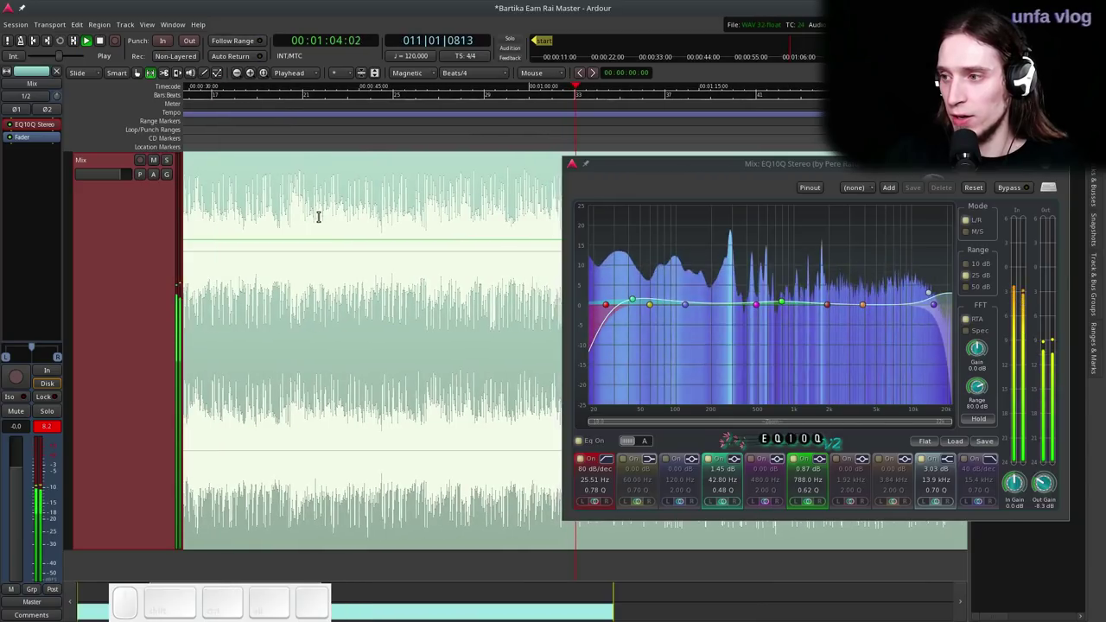
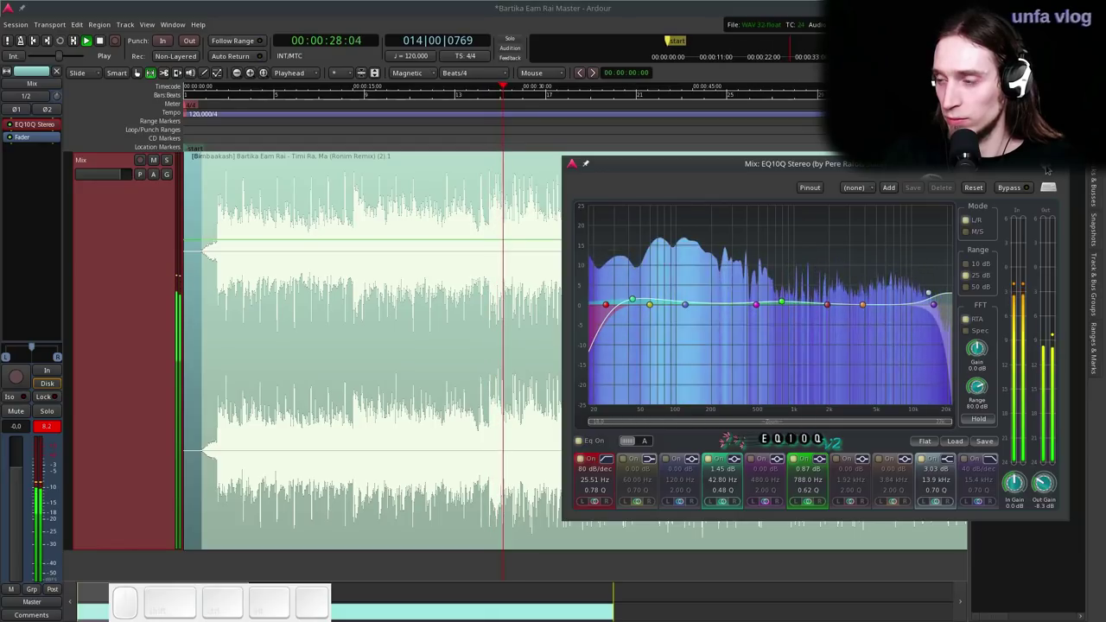
{"action": "key", "text": "space"}
{"action": "scroll", "scroll_direction": "up", "scroll_amount": 3}
{"action": "scroll", "scroll_direction": "up", "scroll_amount": 3}
{"action": "key", "text": "space"}
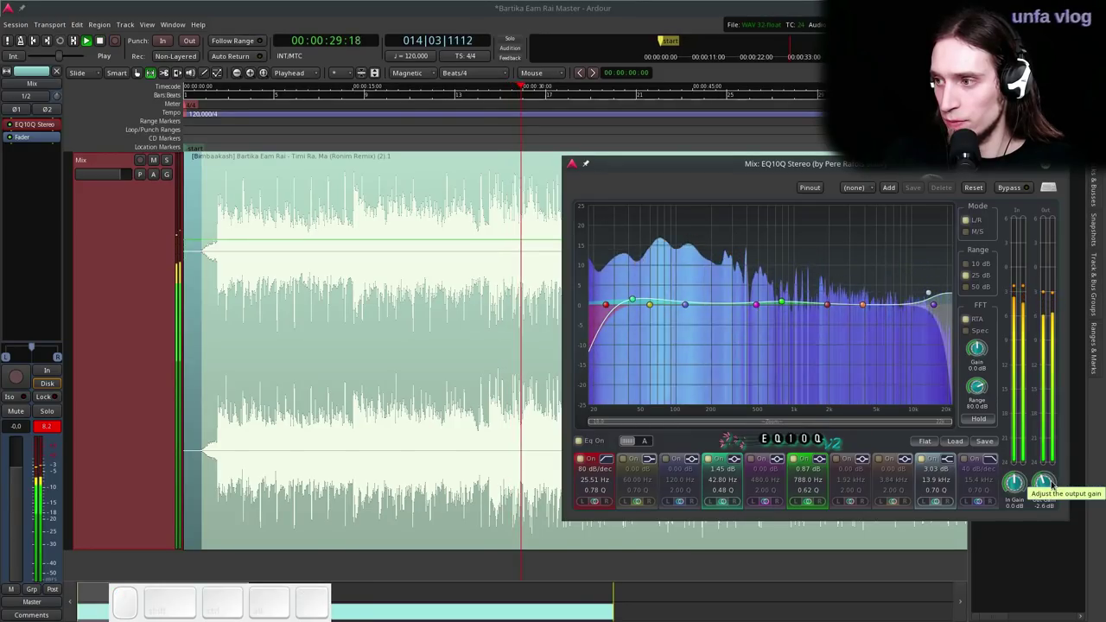
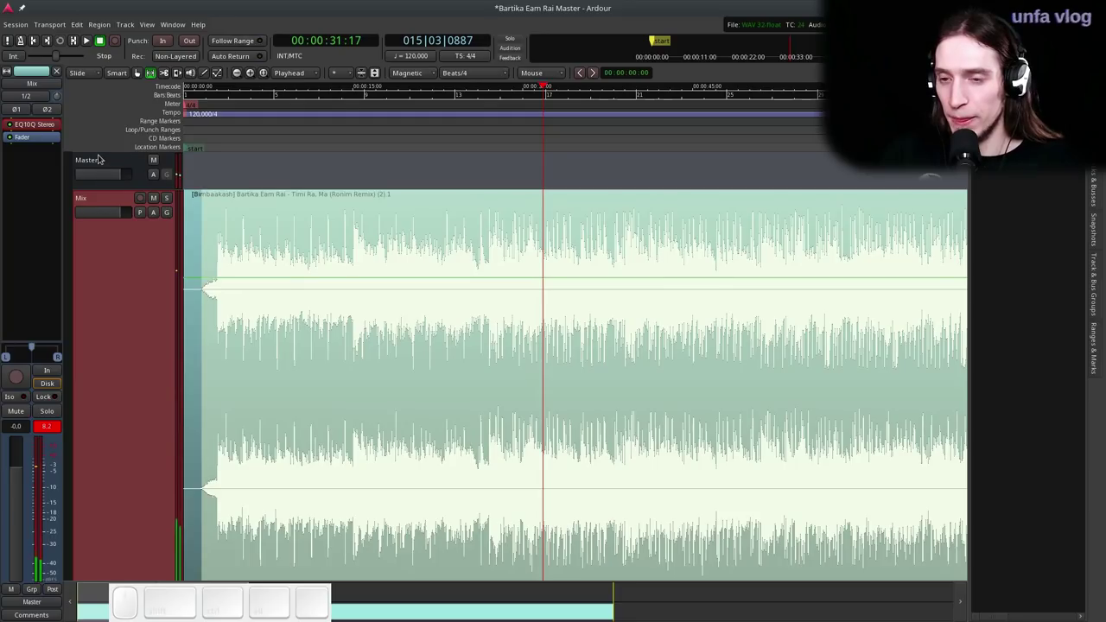
- Insert a Calf Limiter (LV2) from Favorites onto the selected Master bus strip
{"action": "left_click", "coordinate": [99, 163]}
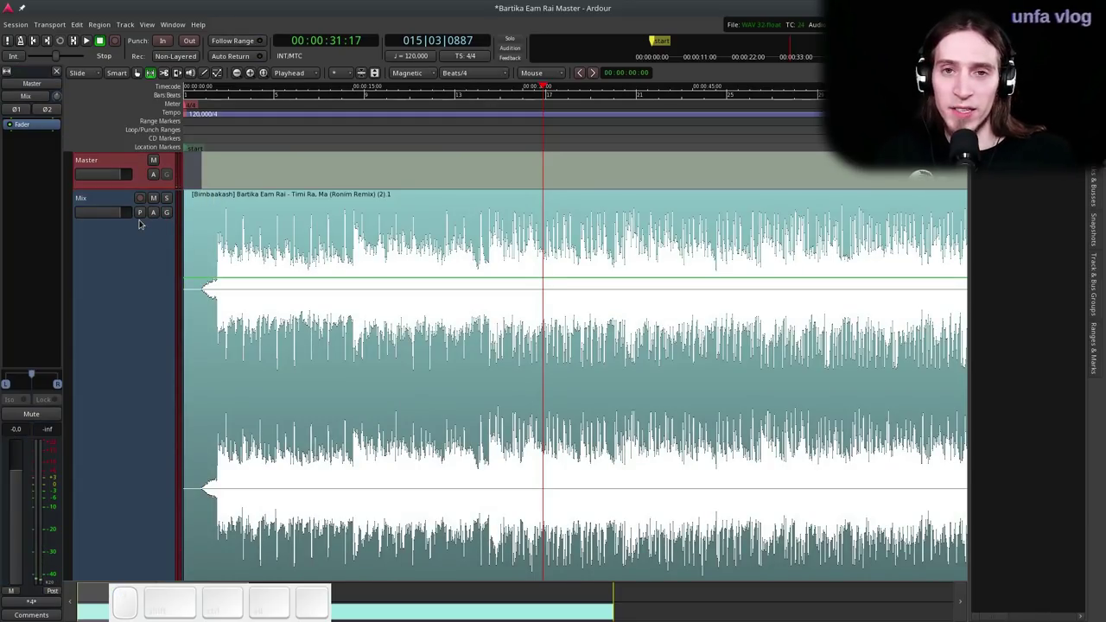
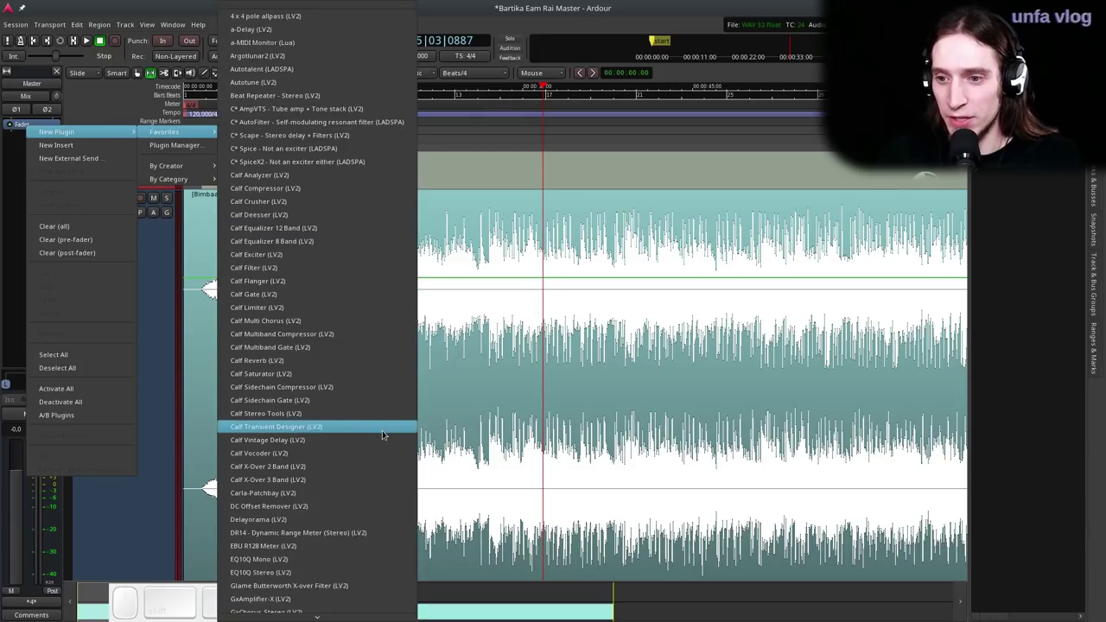
{"action": "scroll", "scroll_direction": "down", "scroll_amount": 3}
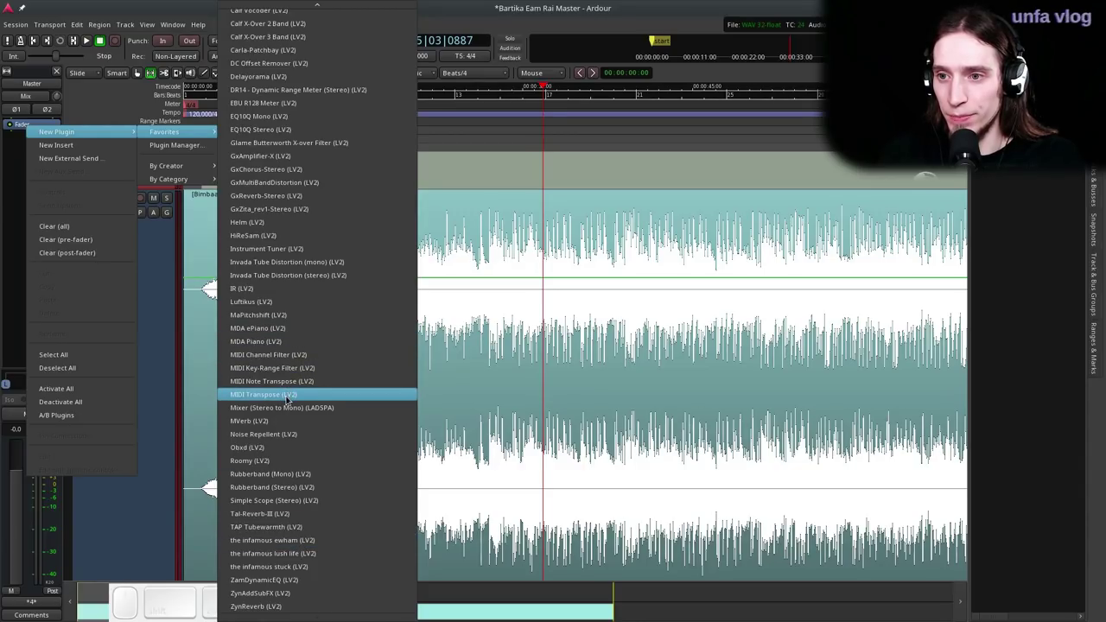
{"action": "scroll", "scroll_direction": "down", "scroll_amount": 3}
{"action": "scroll", "scroll_direction": "up", "scroll_amount": 3}
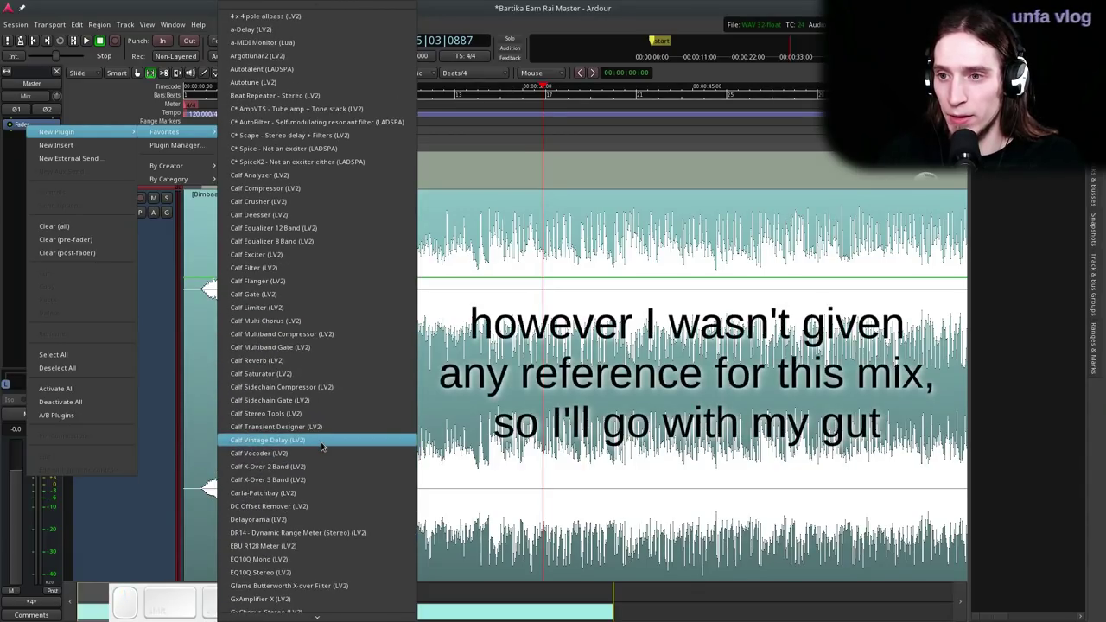
{"action": "left_click", "coordinate": [294, 308]}
{"action": "left_click", "coordinate": [52, 145]}
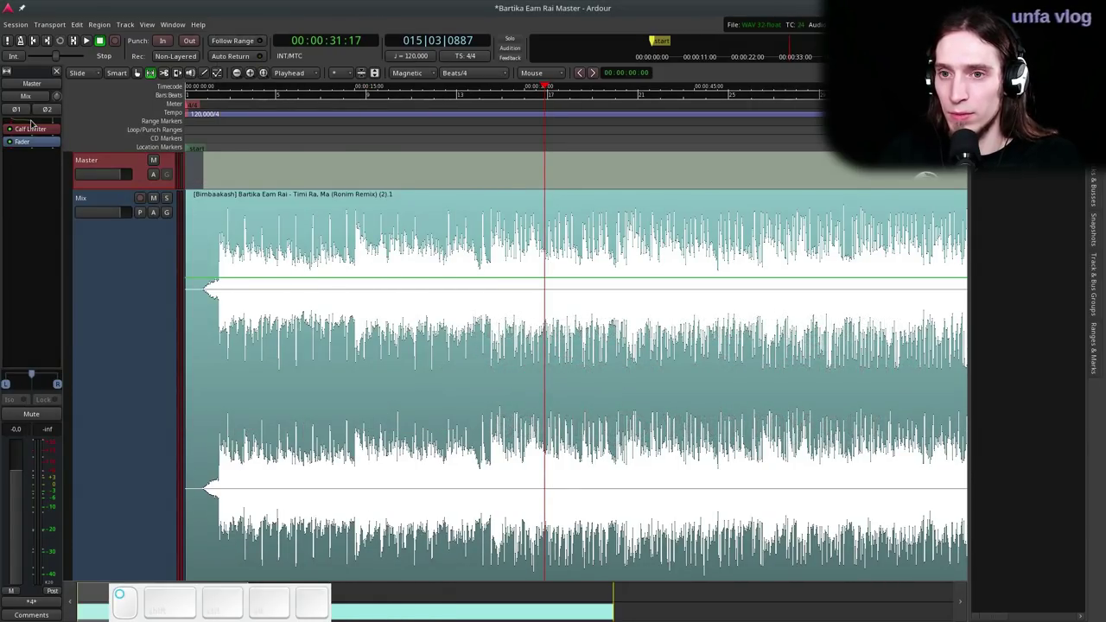
- Set the Calf Limiter's oversampling to 4 and start playback through it
{"action": "scroll", "scroll_direction": "down", "scroll_amount": 3}
{"action": "left_click", "coordinate": [205, 208]}
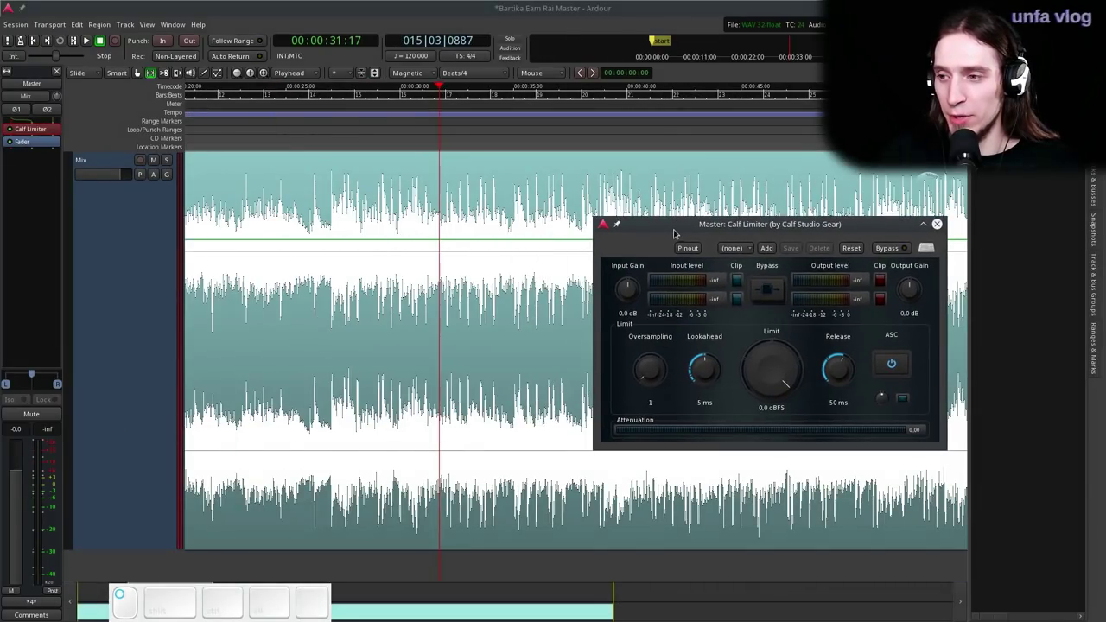
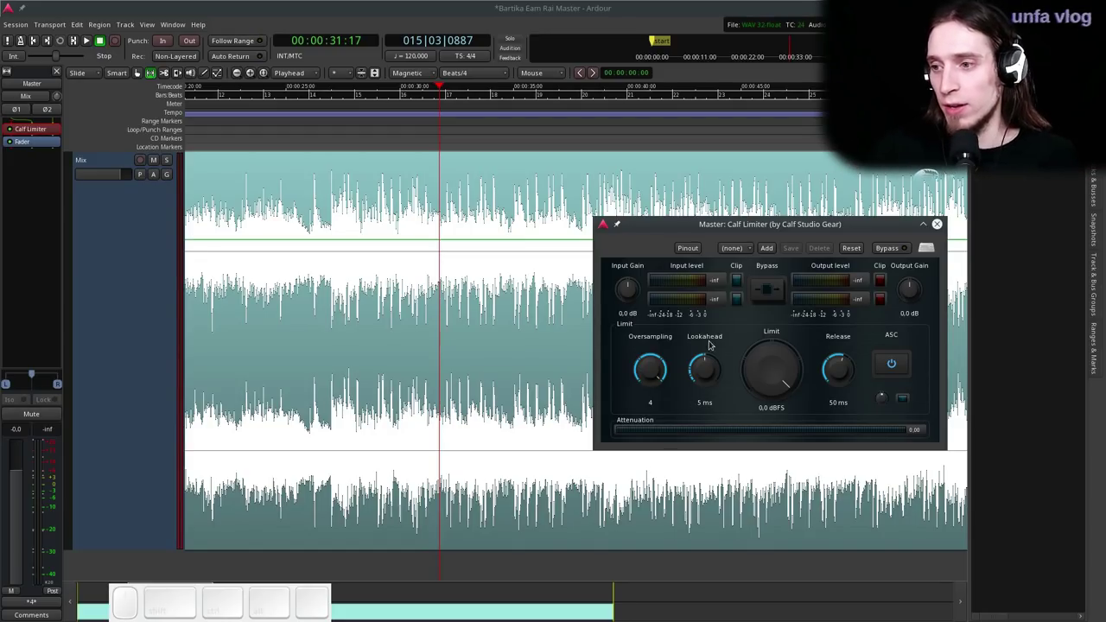
{"action": "scroll", "scroll_direction": "down", "scroll_amount": 3}
{"action": "key", "text": "ctrl+space"}
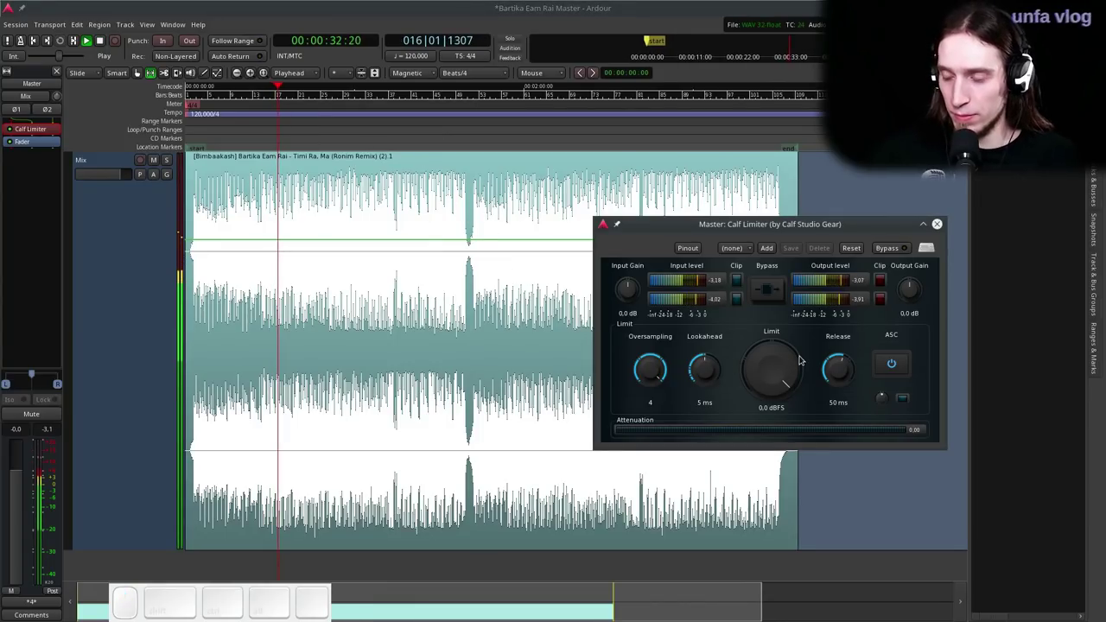
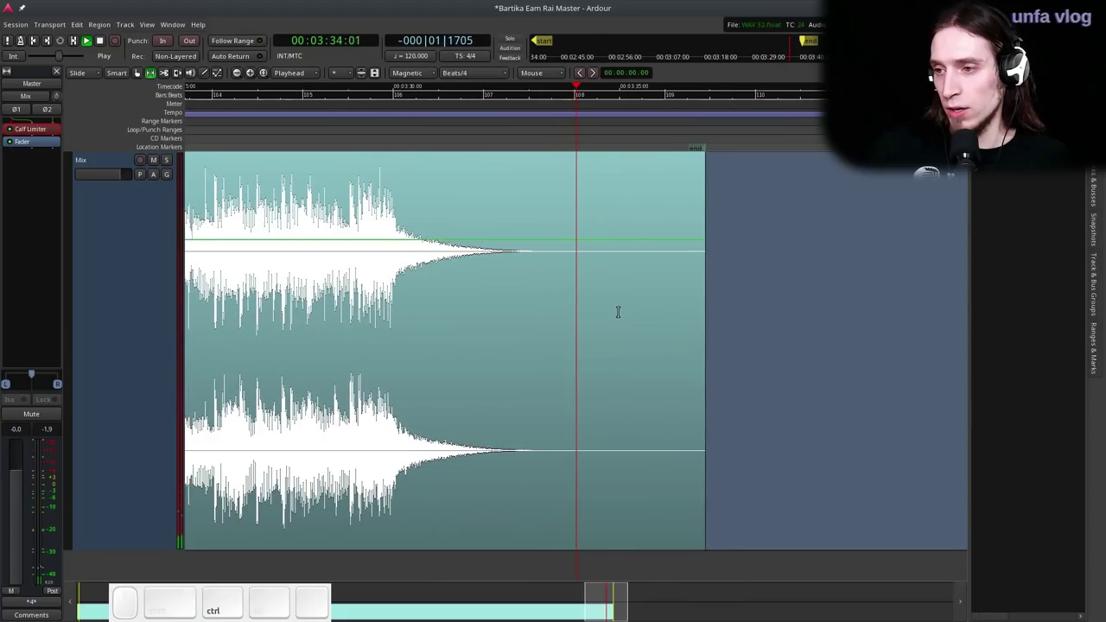
- Zoom the editor toward the song's fade-out ending near 3:35
{"action": "scroll", "scroll_direction": "up", "scroll_amount": 3}
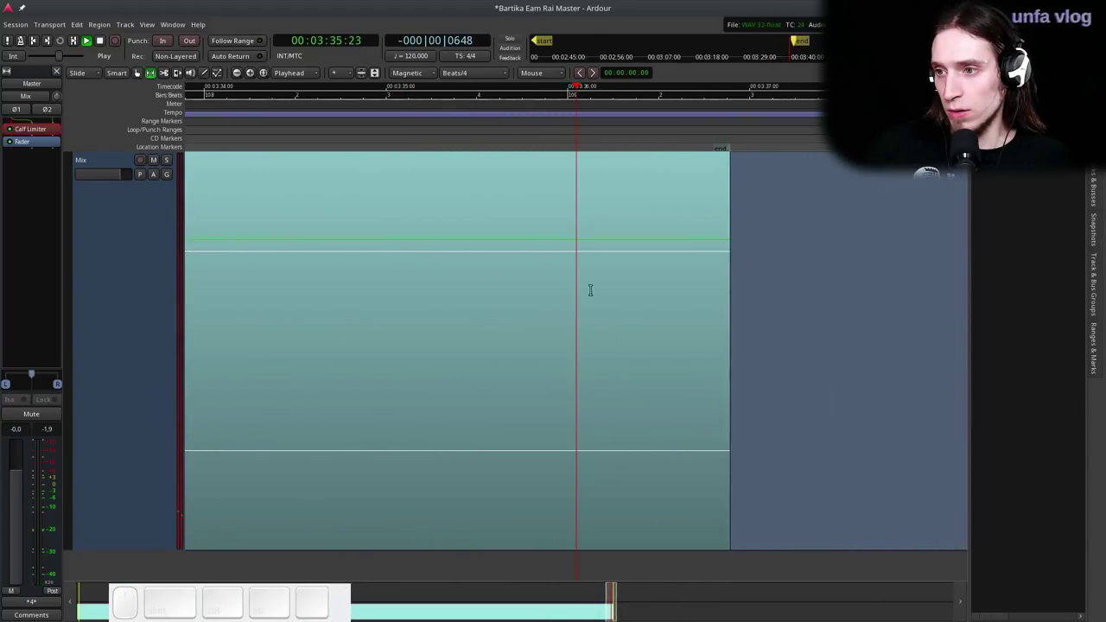
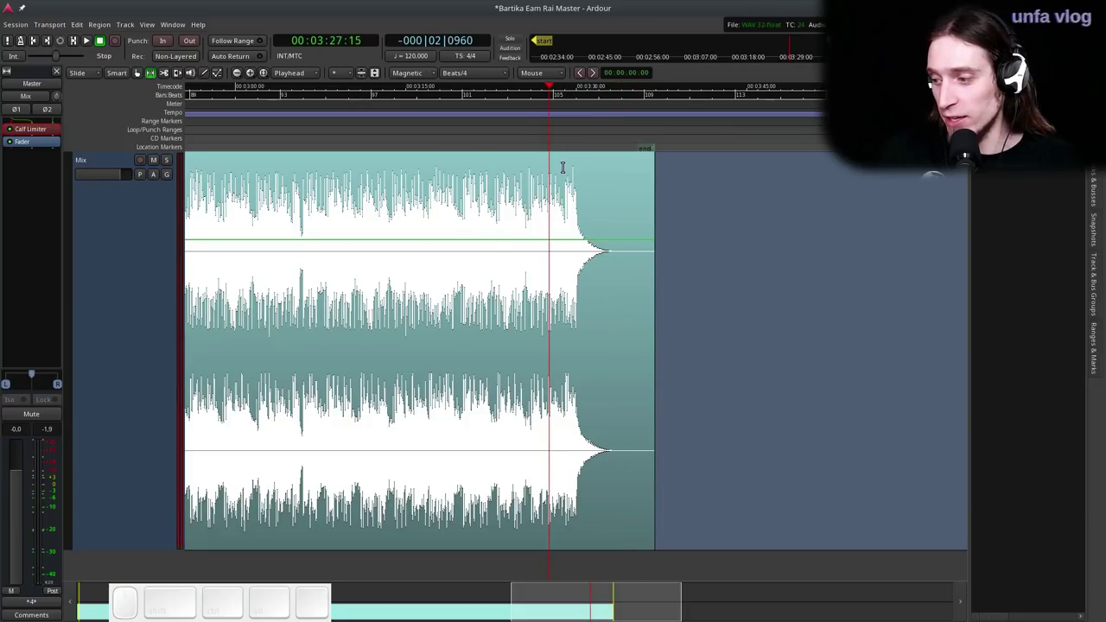
- Play the ending and stop at the fade-out so the silent tail can be split off
{"action": "key", "text": "space"}
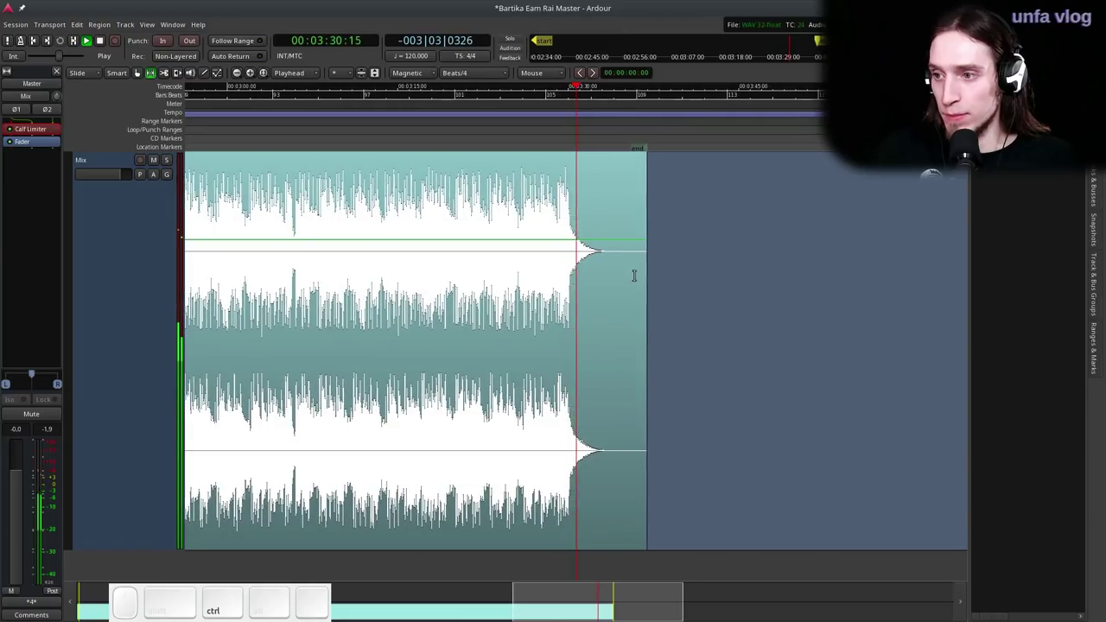
{"action": "scroll", "scroll_direction": "up", "scroll_amount": 3}
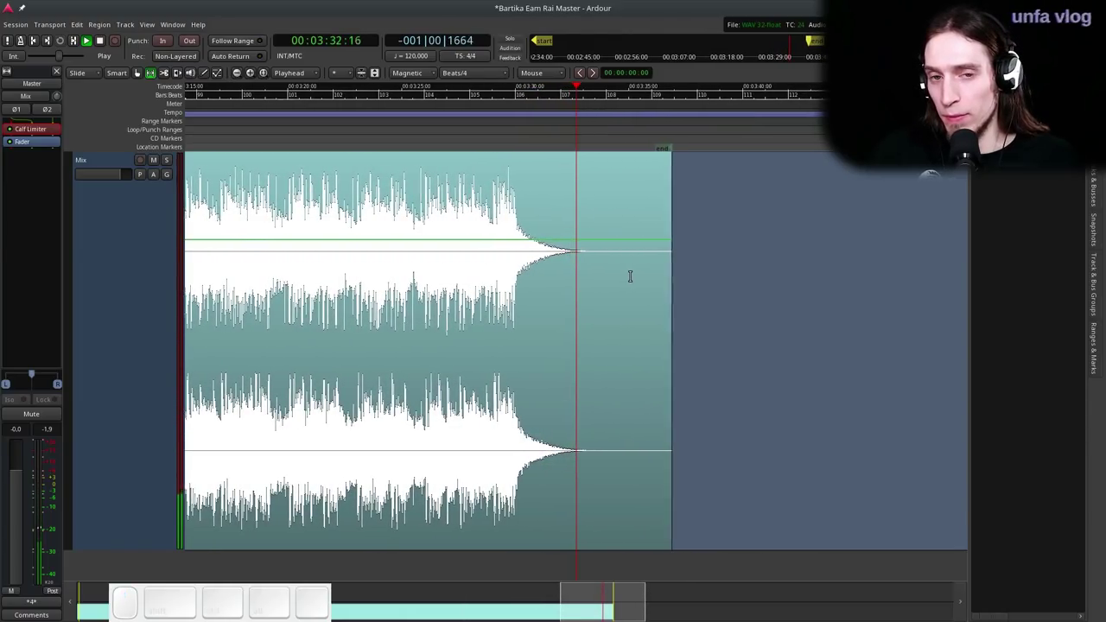
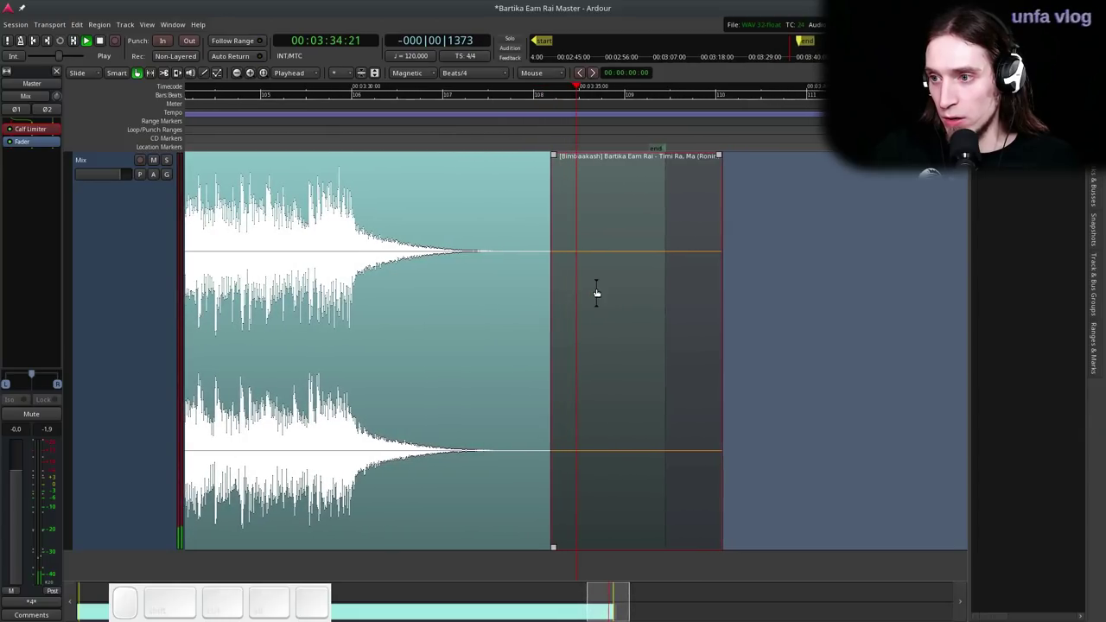
{"action": "key", "text": "space"}
{"action": "scroll", "scroll_direction": "up", "scroll_amount": 3}
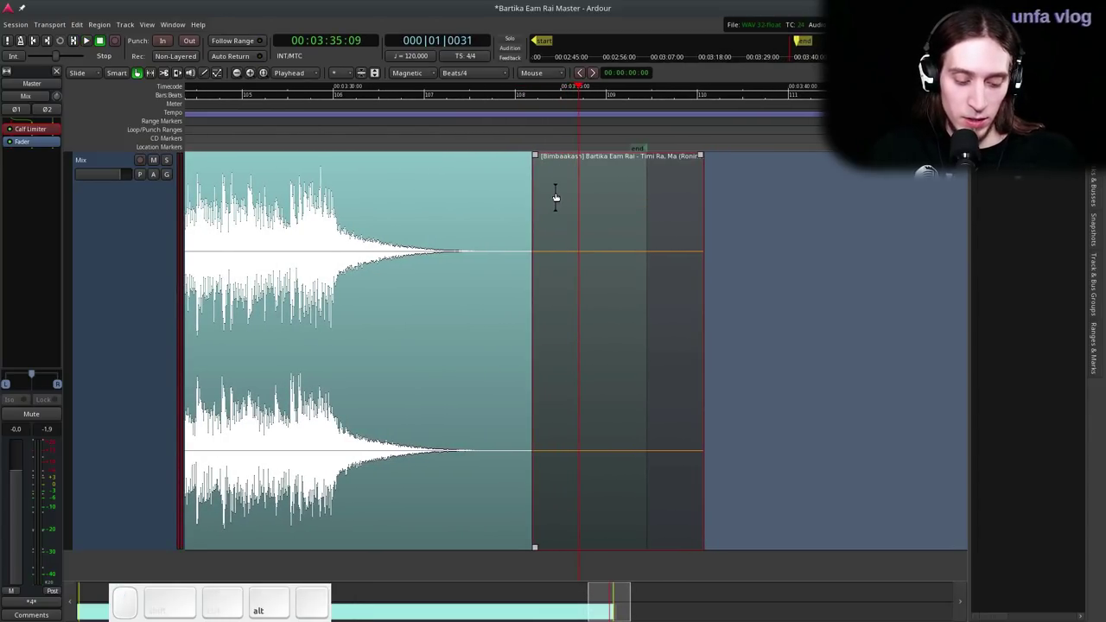
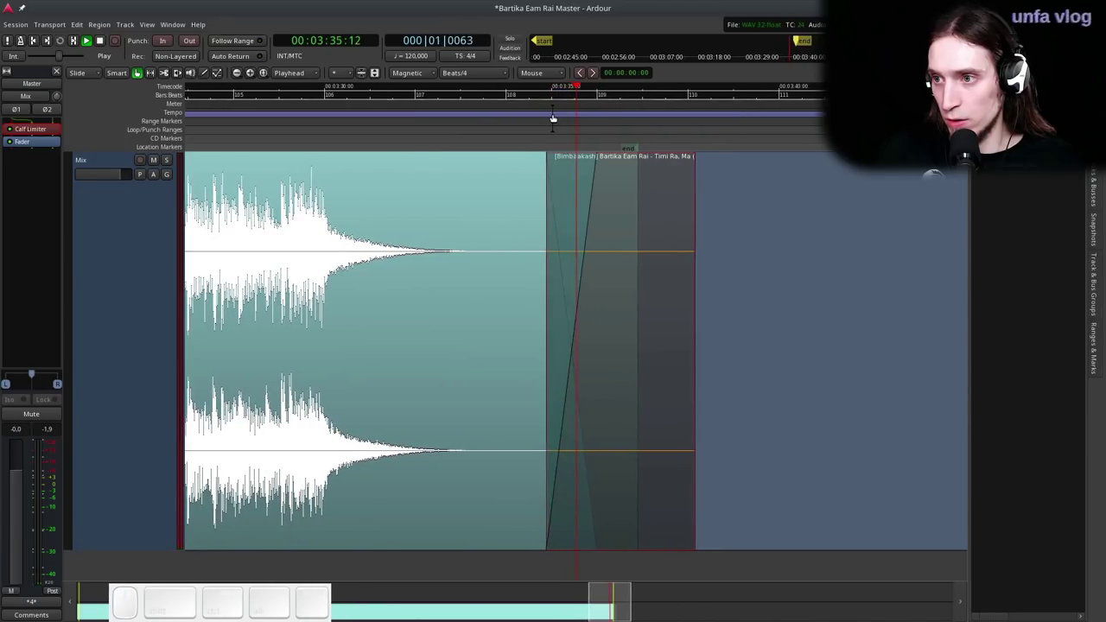
- Stop near 3:36 and audition the crossfaded tail region against the end marker
{"action": "key", "text": "space"}
{"action": "scroll", "scroll_direction": "up", "scroll_amount": 3}
{"action": "left_click", "coordinate": [569, 178]}
{"action": "left_click", "coordinate": [548, 170]}
{"action": "key", "text": "space"}
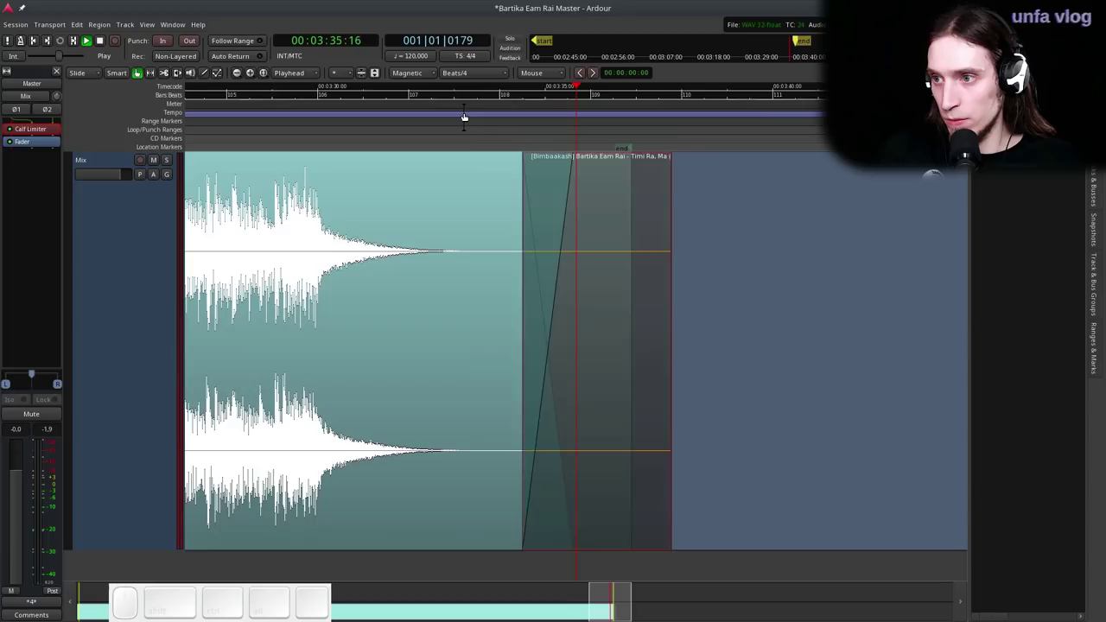
{"action": "key", "text": "space"}
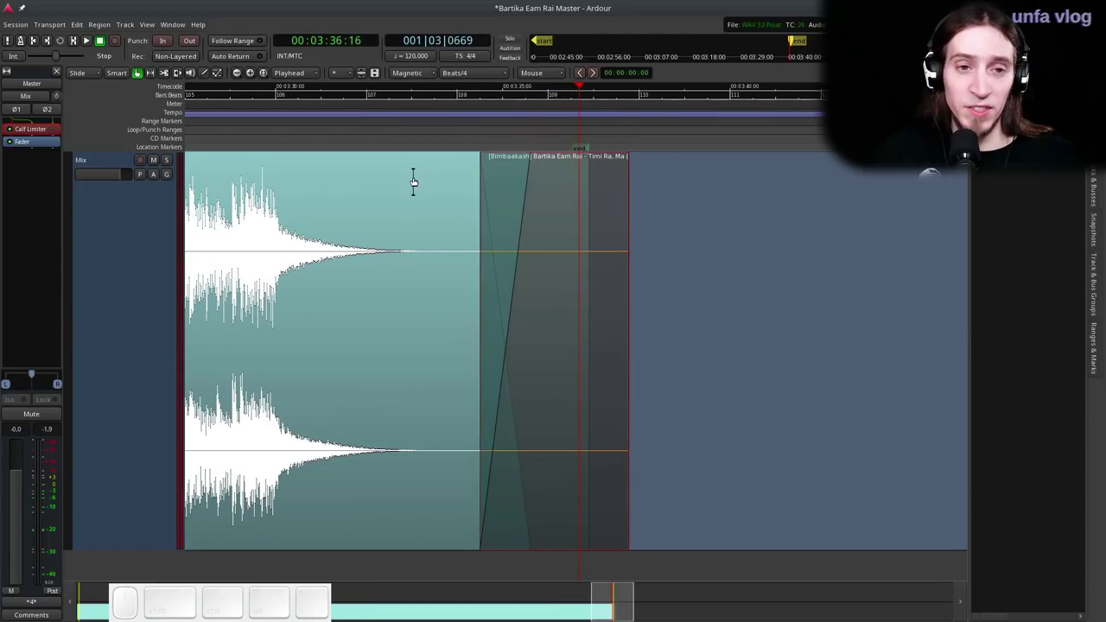
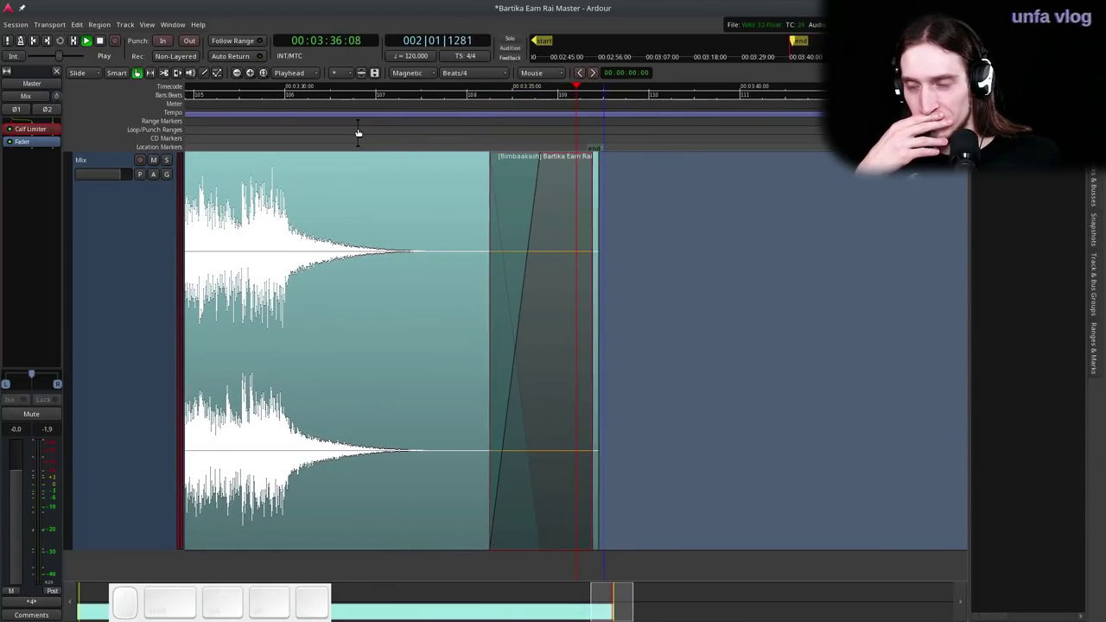
- Stop playback and zoom in and out on the region's end to inspect the fade
{"action": "key", "text": "space"}
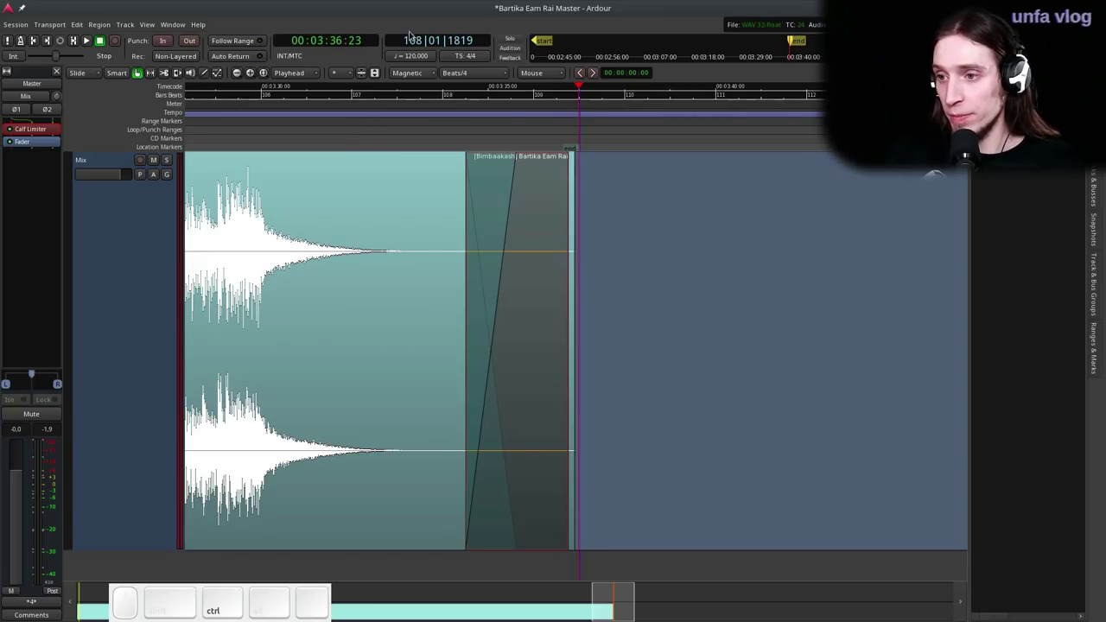
{"action": "scroll", "scroll_direction": "down", "scroll_amount": 3}
{"action": "scroll", "scroll_direction": "up", "scroll_amount": 3}
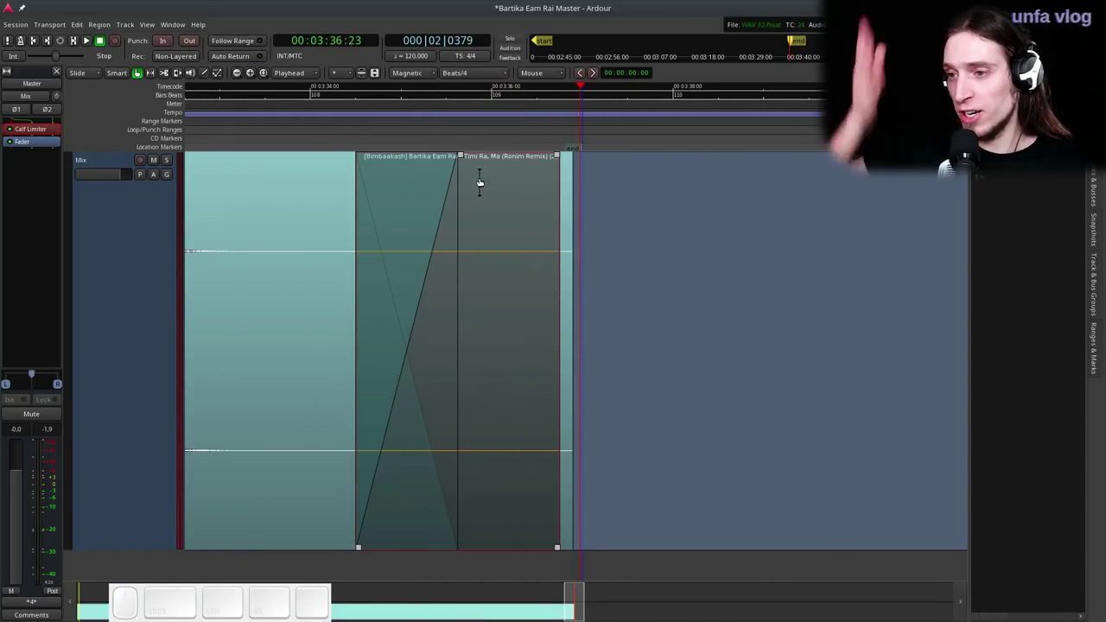
{"action": "scroll", "scroll_direction": "down", "scroll_amount": 3}
{"action": "scroll", "scroll_direction": "up", "scroll_amount": 3}
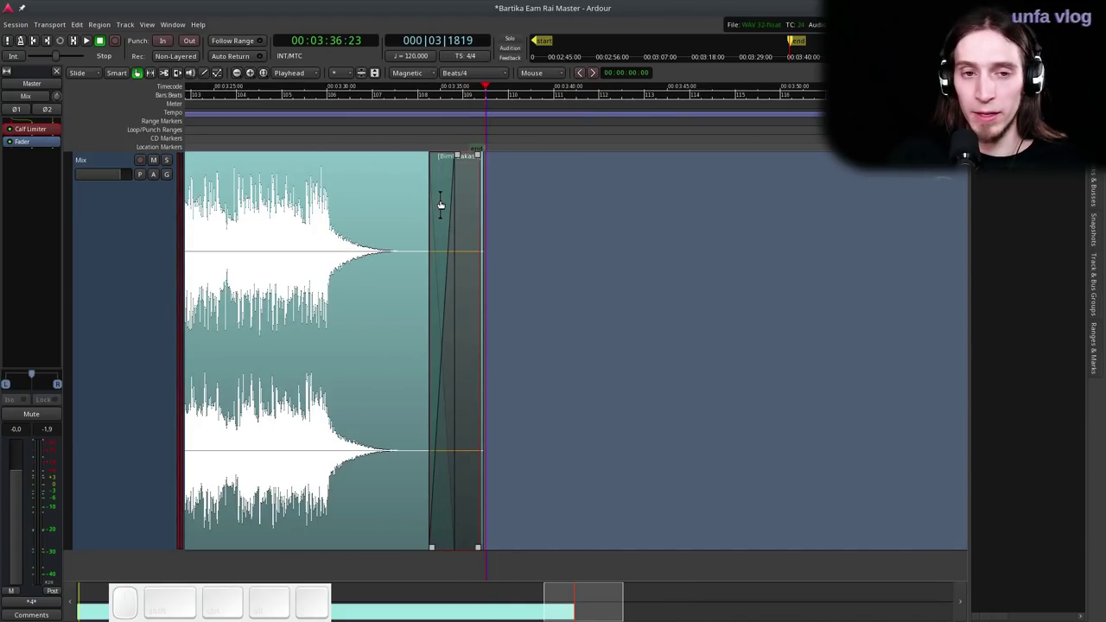
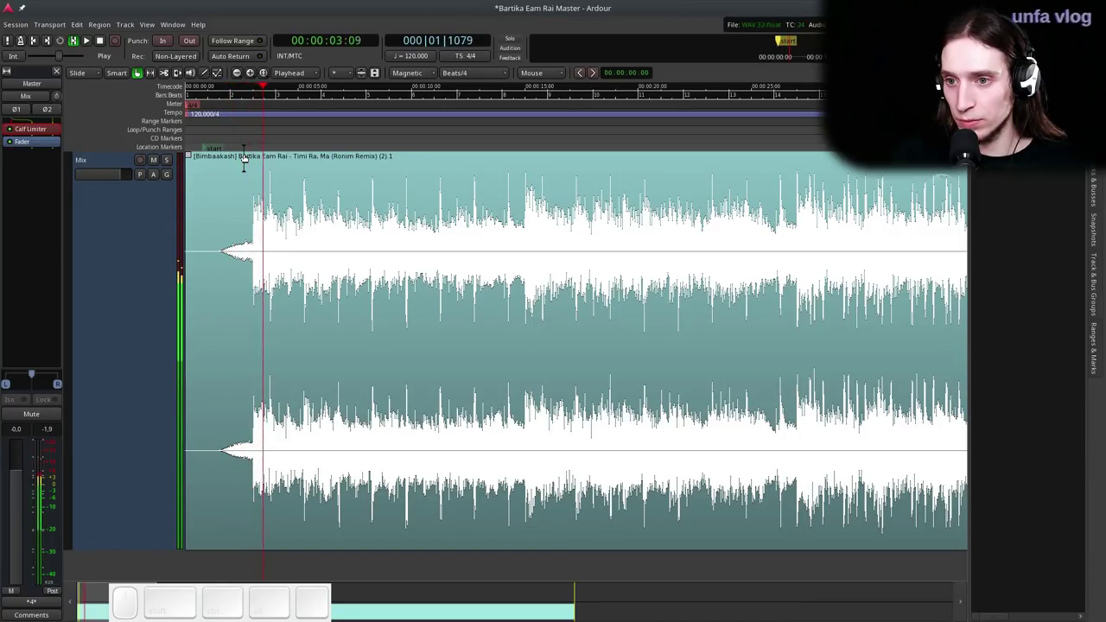
- Zoom to the whole song, play further in, and save the session with Ctrl+S
{"action": "scroll", "scroll_direction": "down", "scroll_amount": 3}
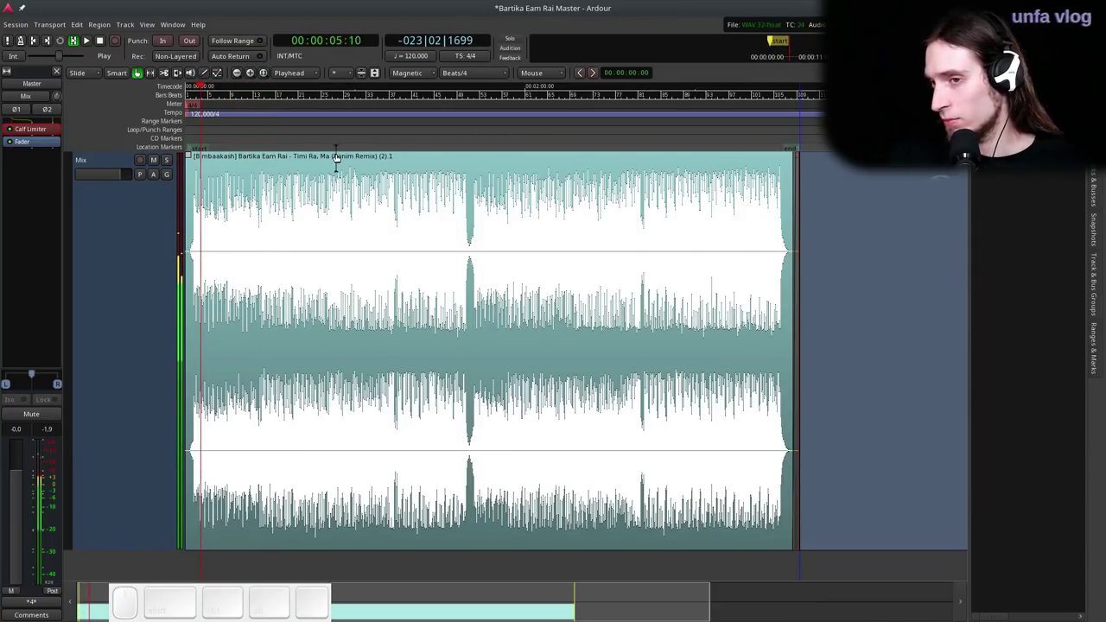
{"action": "key", "text": "space"}
{"action": "scroll", "scroll_direction": "up", "scroll_amount": 3}
{"action": "key", "text": "ctrl+s"}
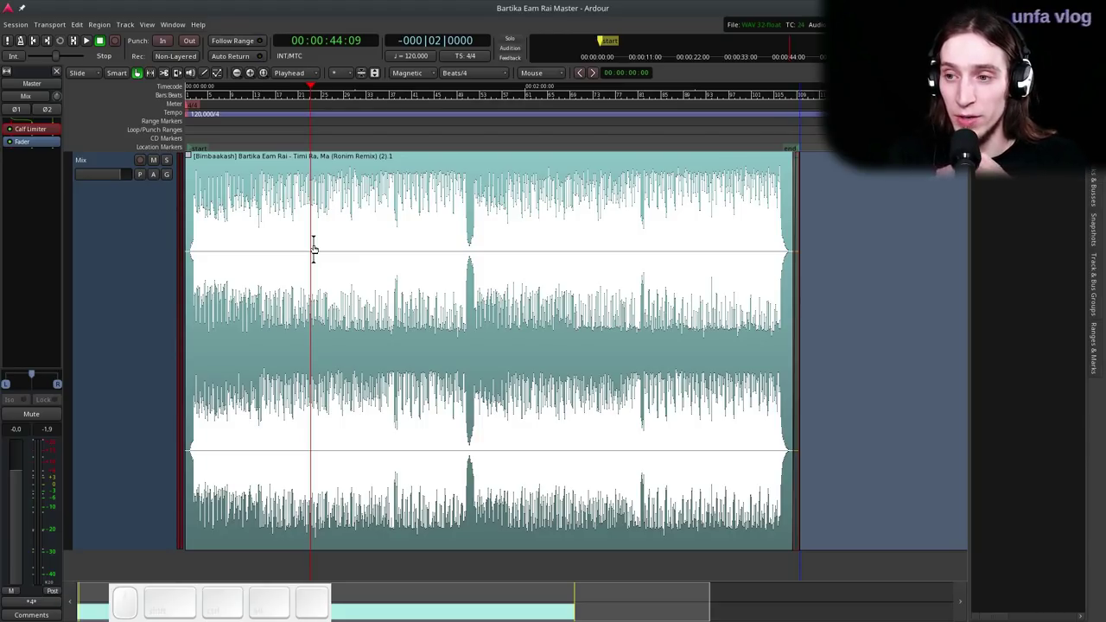
- Insert a Calf Compressor on the master bus with release ~120 ms, threshold -16.9 dBFS, ratio 1.808, makeup 1.4 dB
{"action": "scroll", "scroll_direction": "up", "scroll_amount": 3}
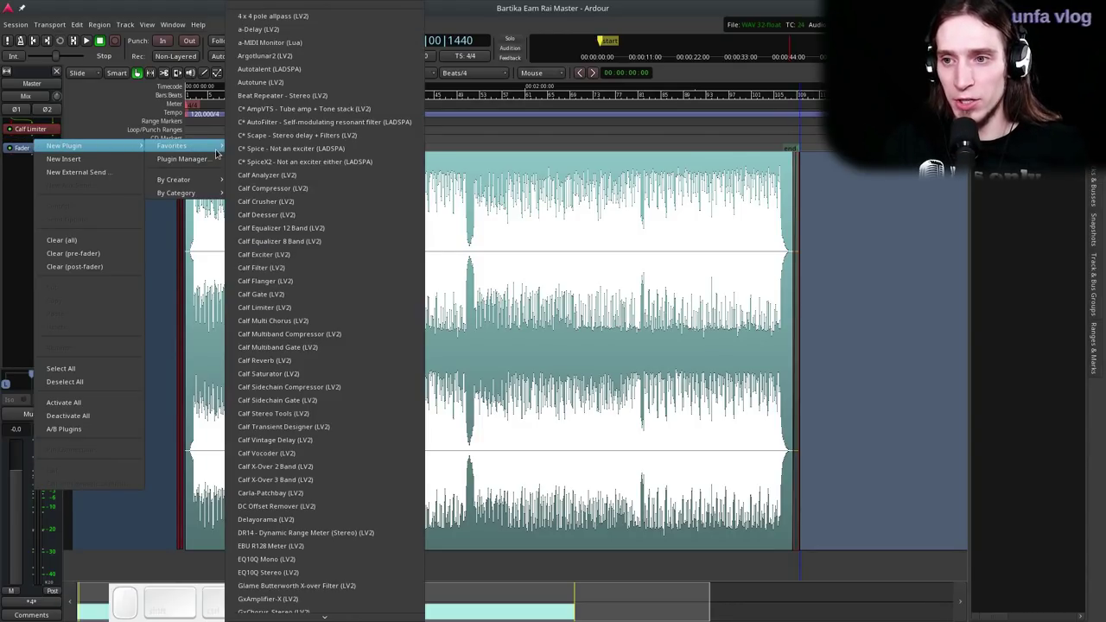
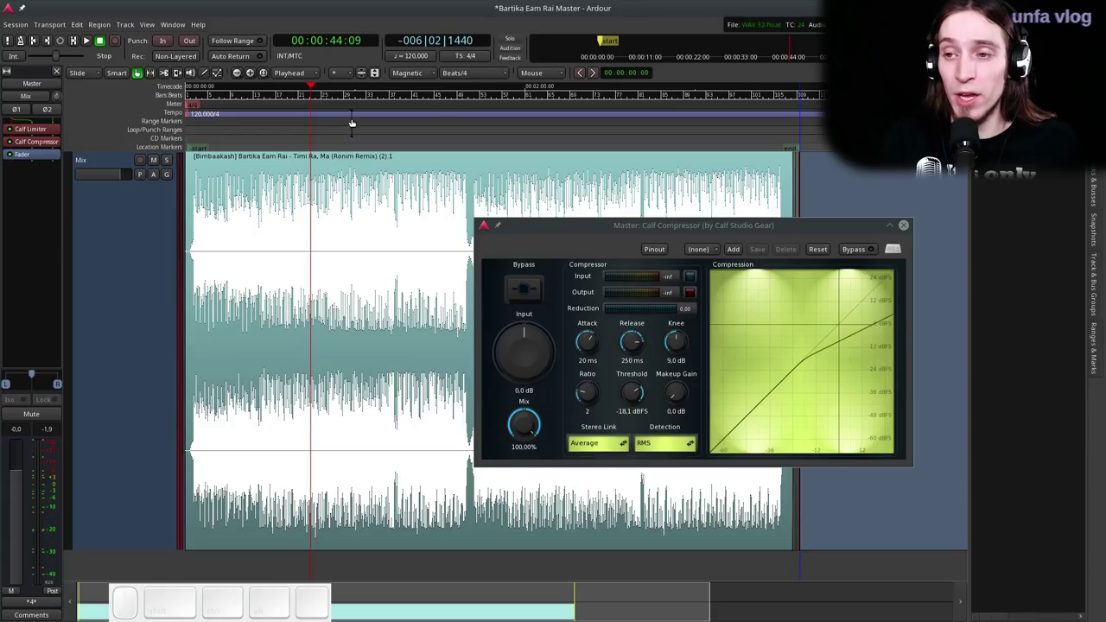
{"action": "left_click", "coordinate": [337, 119]}
{"action": "key", "text": "space"}
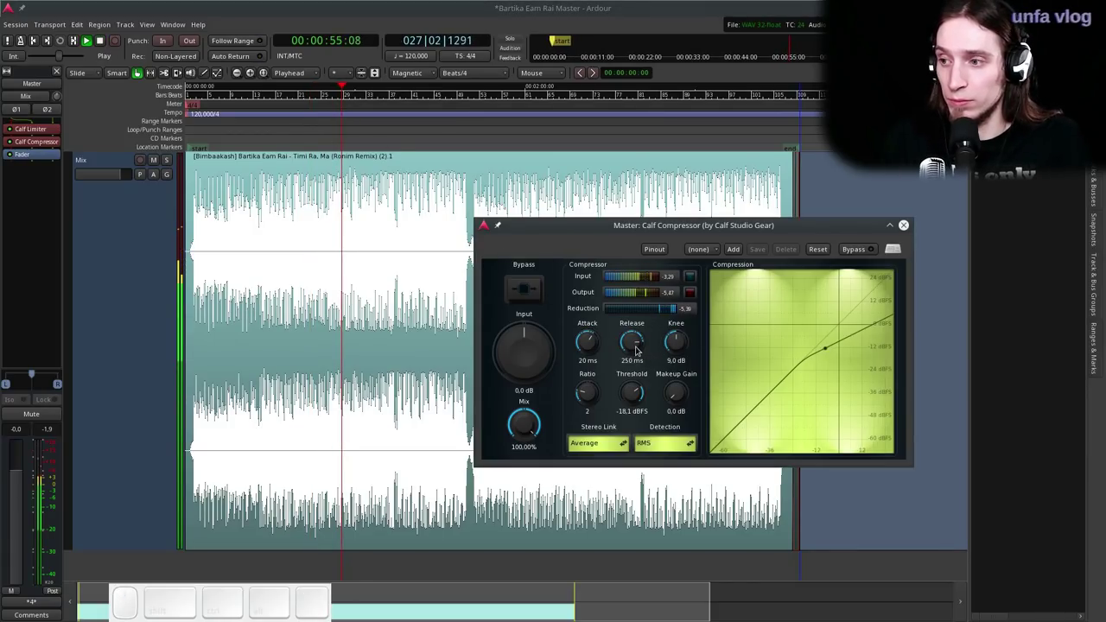
{"action": "left_click", "coordinate": [639, 348]}
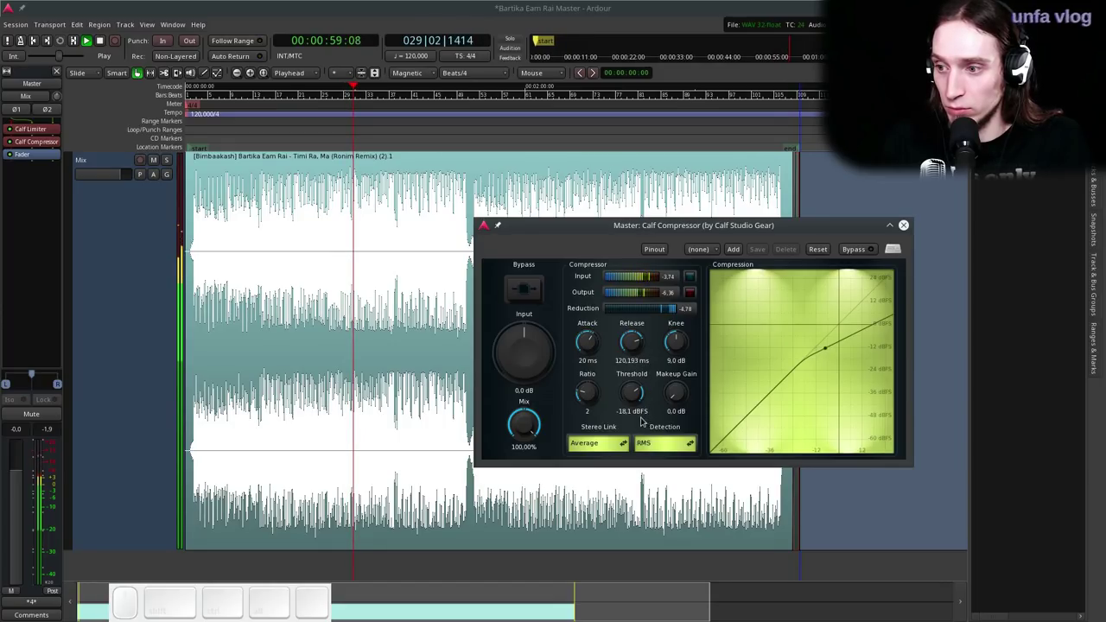
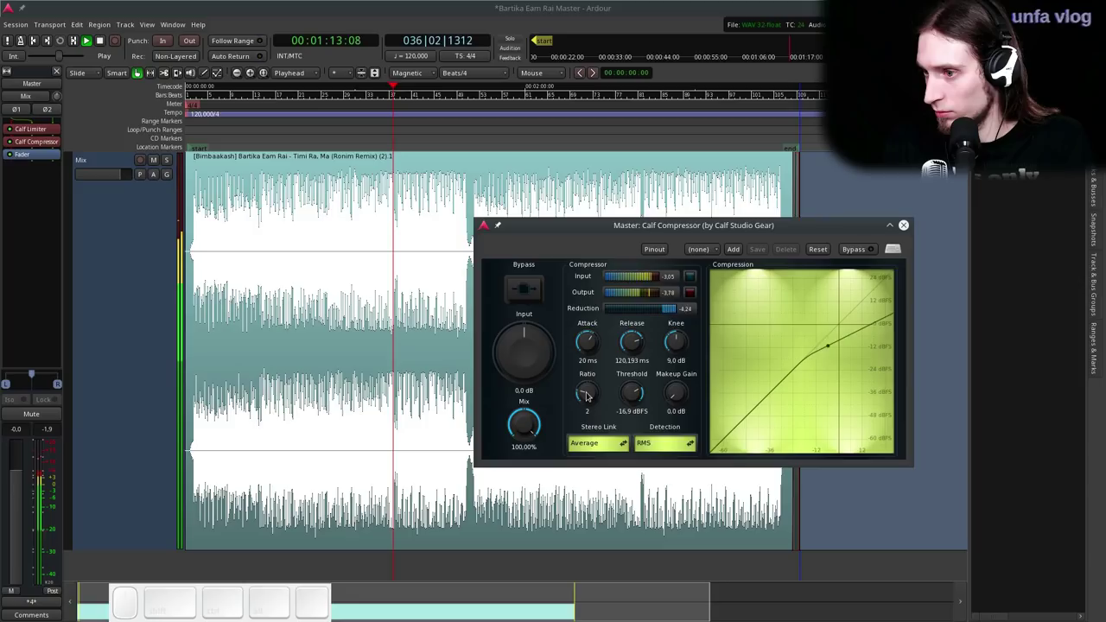
{"action": "left_click_drag", "start_coordinate": [590, 394], "coordinate": [589, 396]}
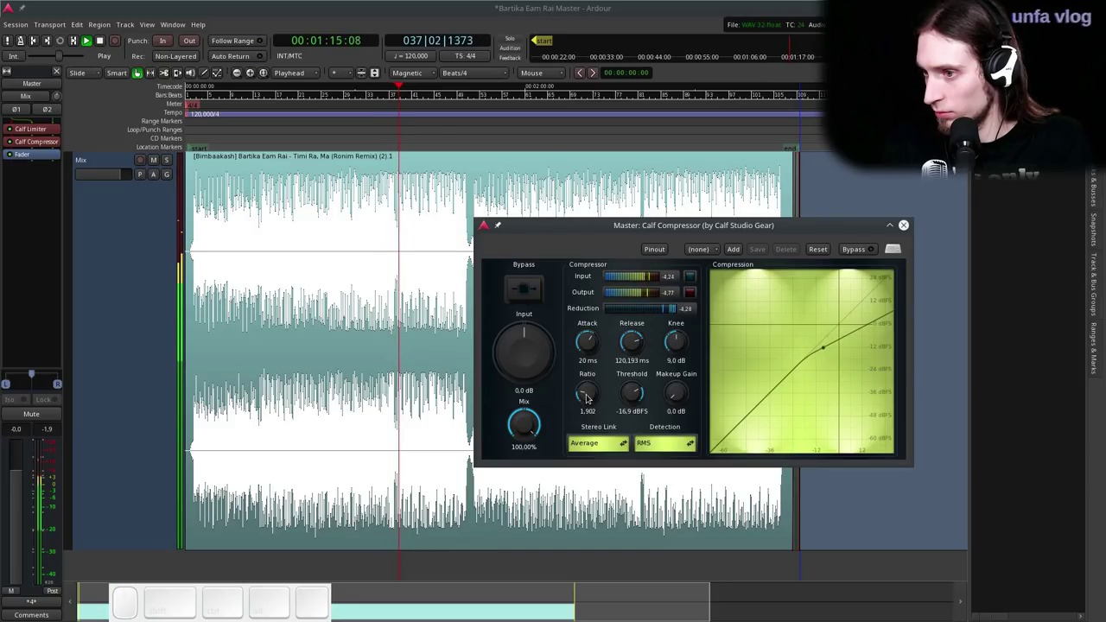
{"action": "left_click_drag", "start_coordinate": [589, 396], "coordinate": [595, 397]}
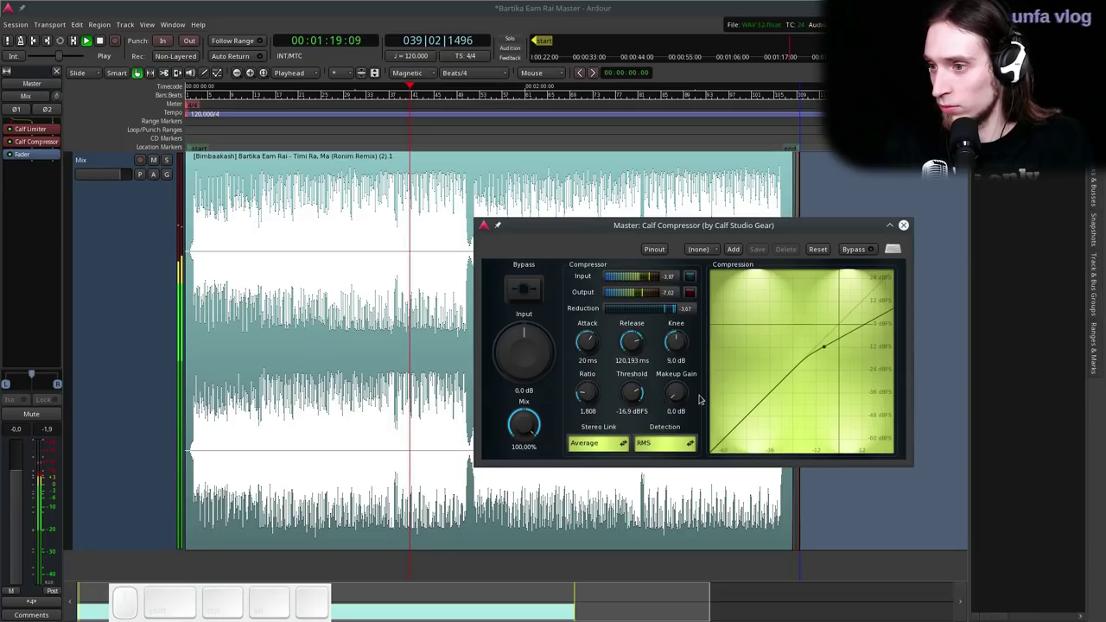
{"action": "left_click_drag", "start_coordinate": [684, 395], "coordinate": [464, 269]}
- Bypass and re-enable the compressor during playback to compare, then stop playback
{"action": "left_click", "coordinate": [533, 298]}
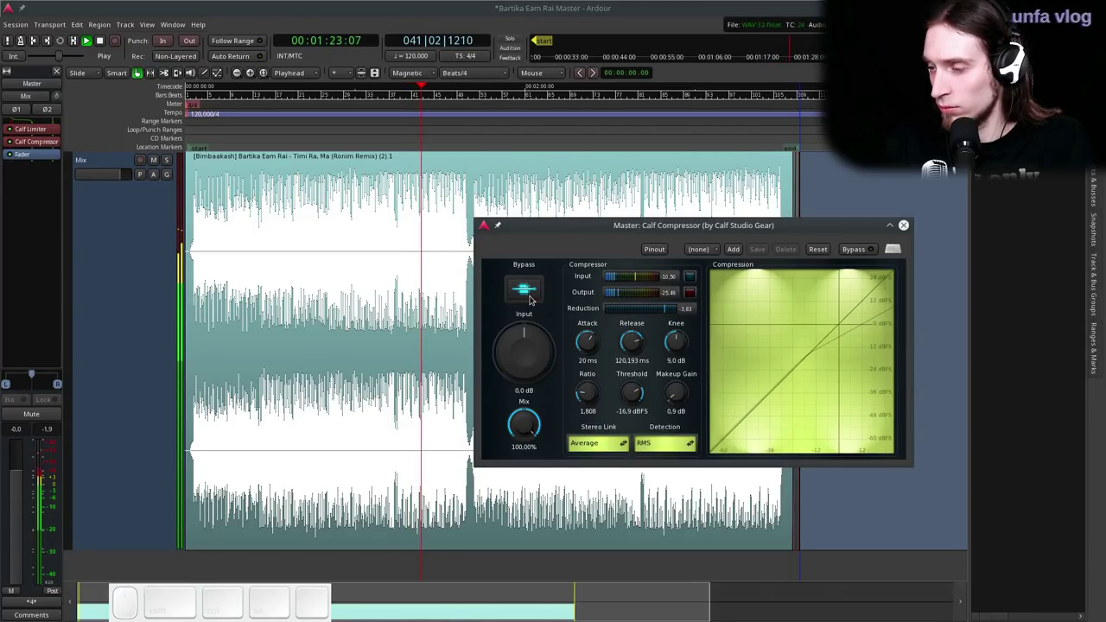
{"action": "left_click", "coordinate": [533, 298]}
{"action": "left_click", "coordinate": [676, 393]}
{"action": "scroll", "scroll_direction": "up", "scroll_amount": 3}
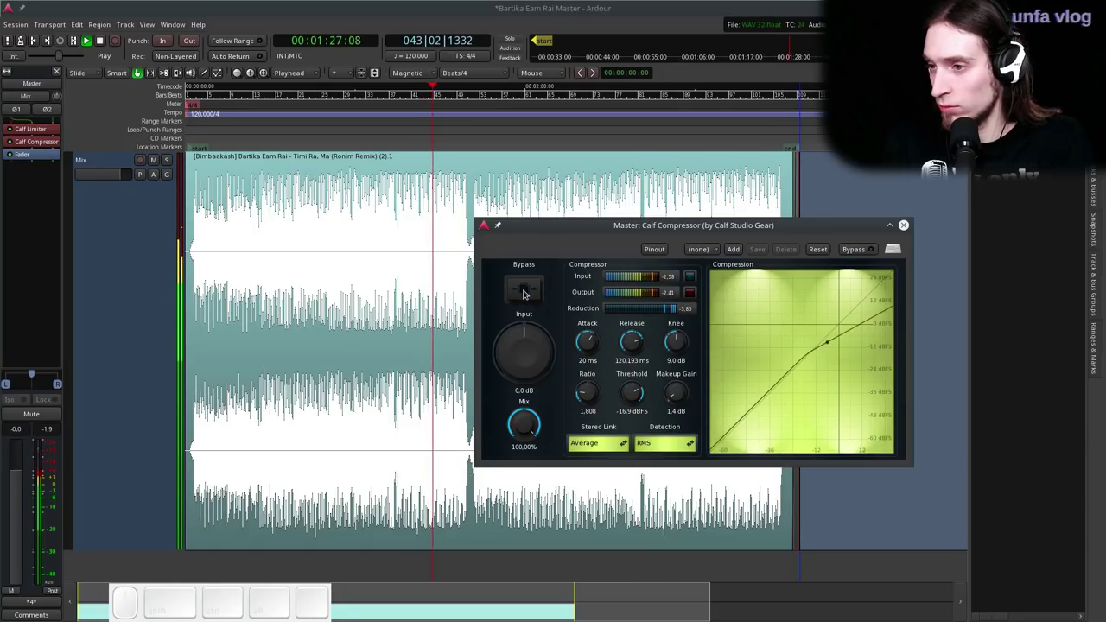
{"action": "left_click", "coordinate": [527, 293]}
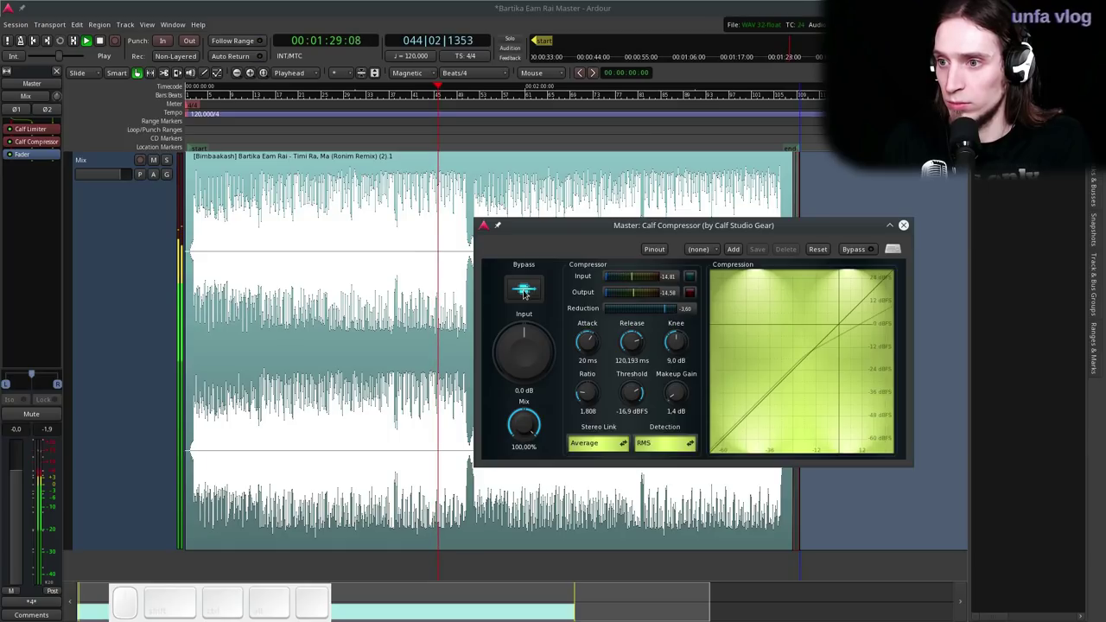
{"action": "scroll", "scroll_direction": "up", "scroll_amount": 3}
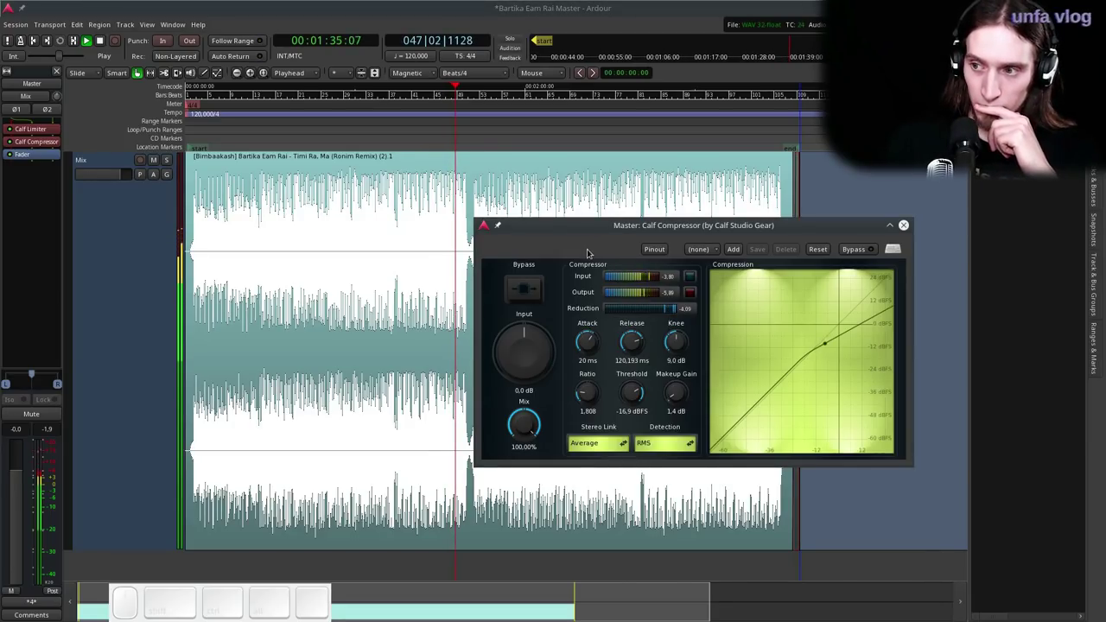
{"action": "key", "text": "space"}
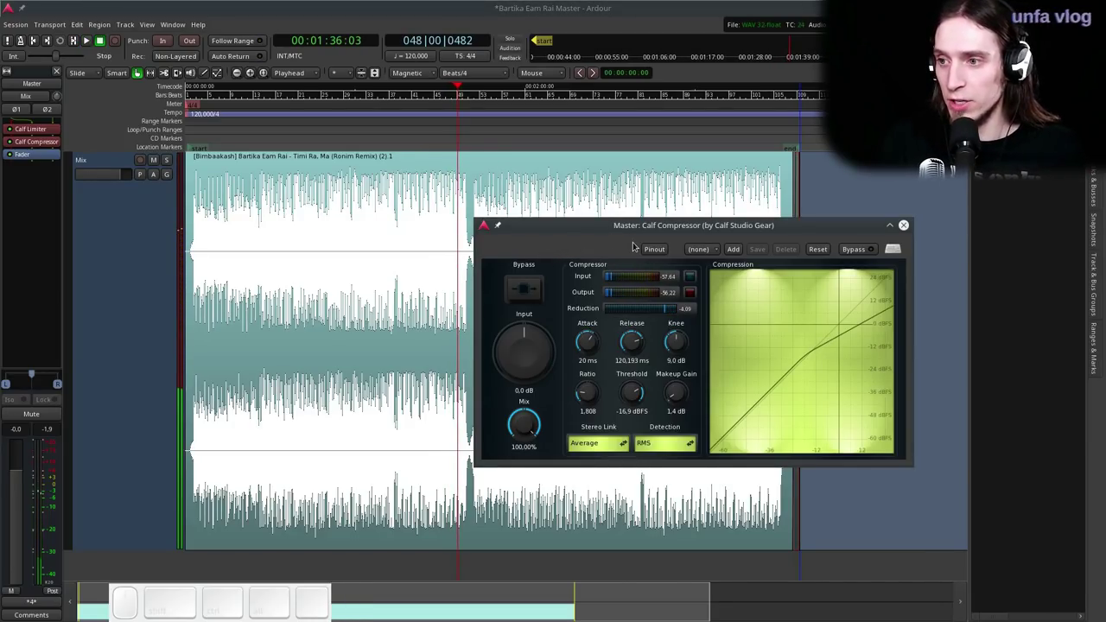
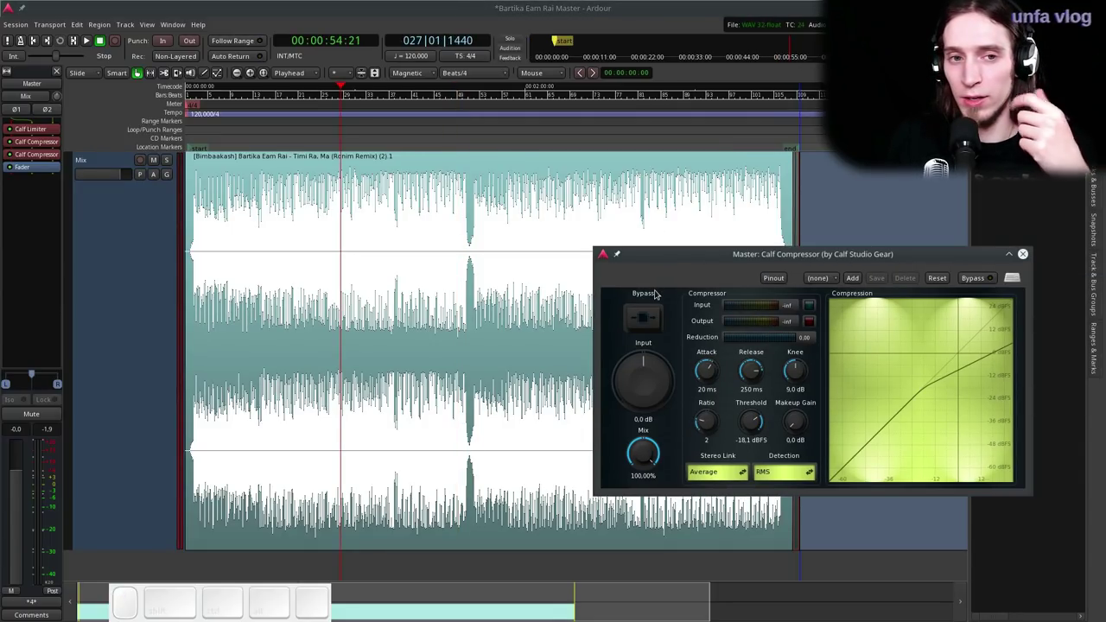
- Add a second Calf Compressor, audition it, and lower its threshold to -44.3 dBFS
{"action": "left_click", "coordinate": [677, 262]}
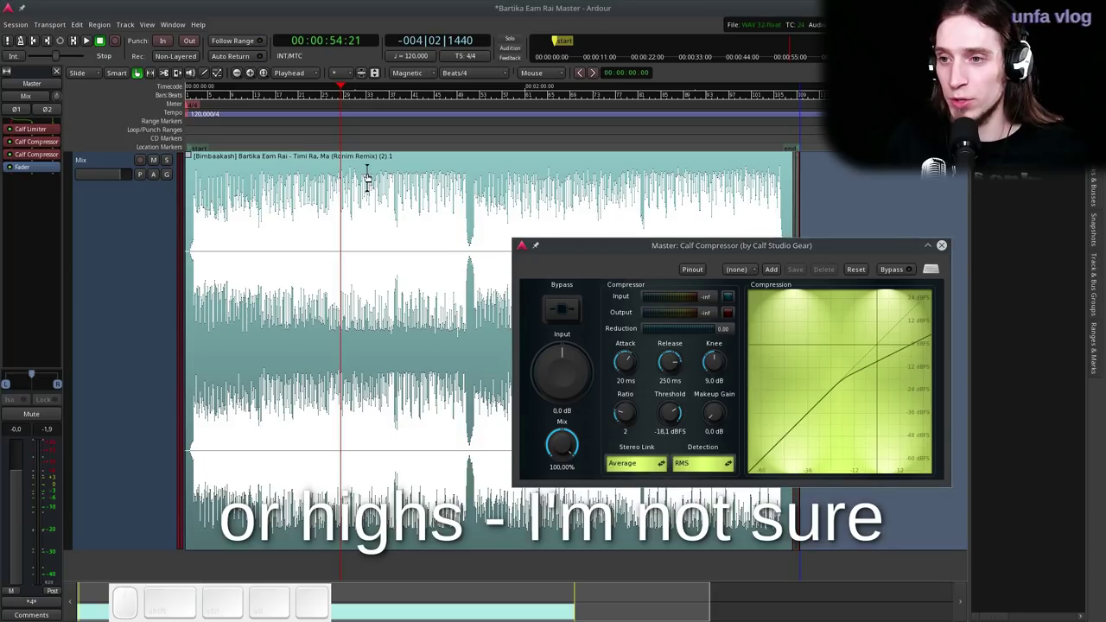
{"action": "key", "text": "space"}
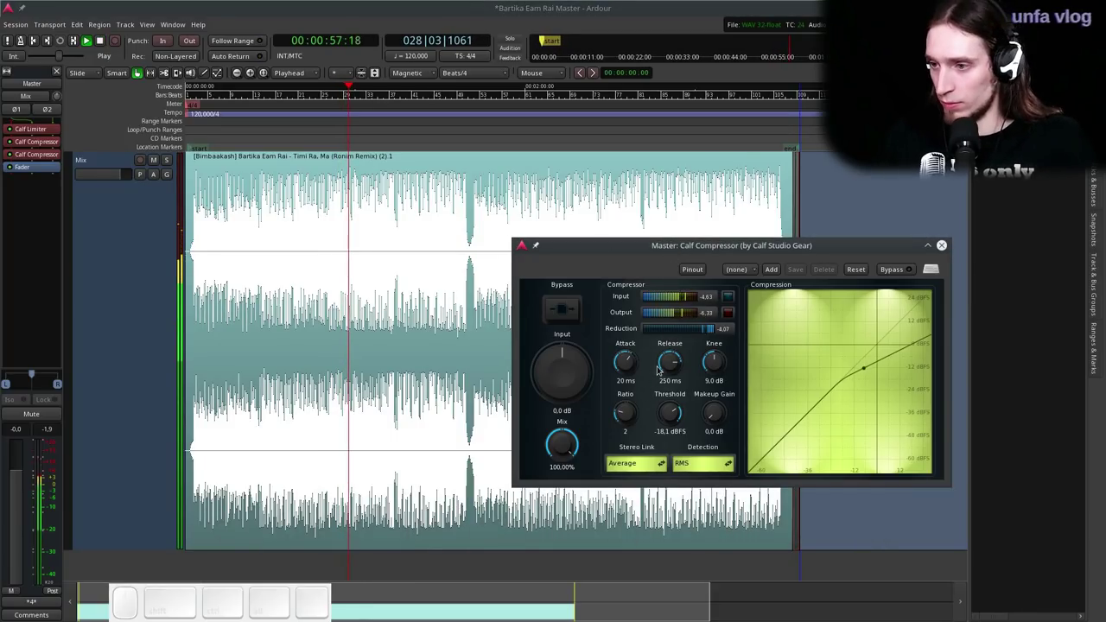
{"action": "key", "text": "space"}
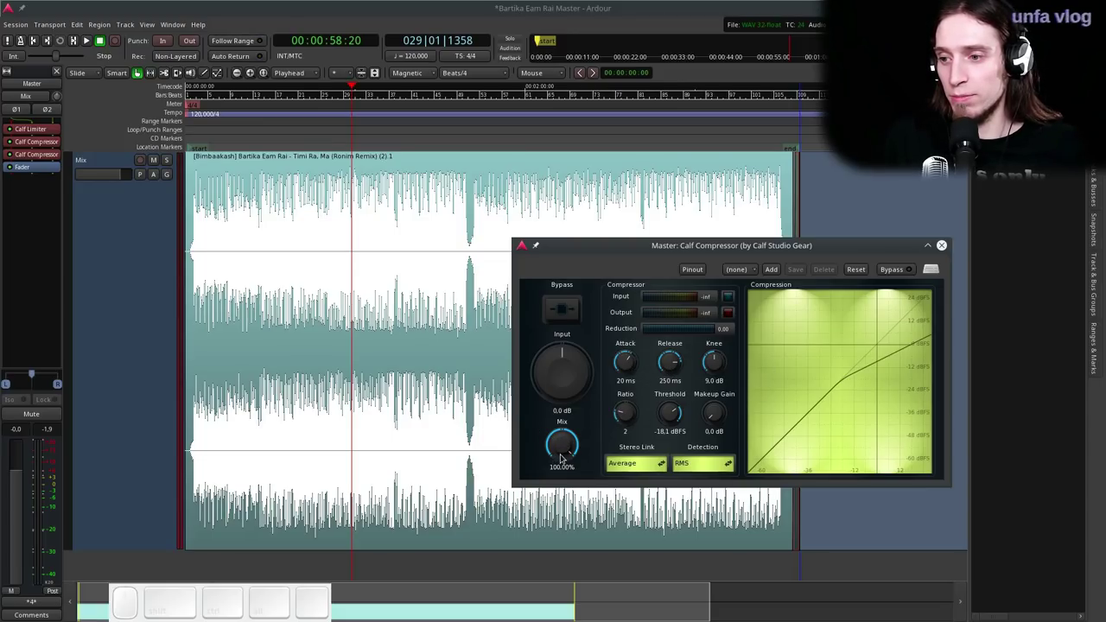
{"action": "left_click_drag", "start_coordinate": [568, 446], "coordinate": [560, 399]}
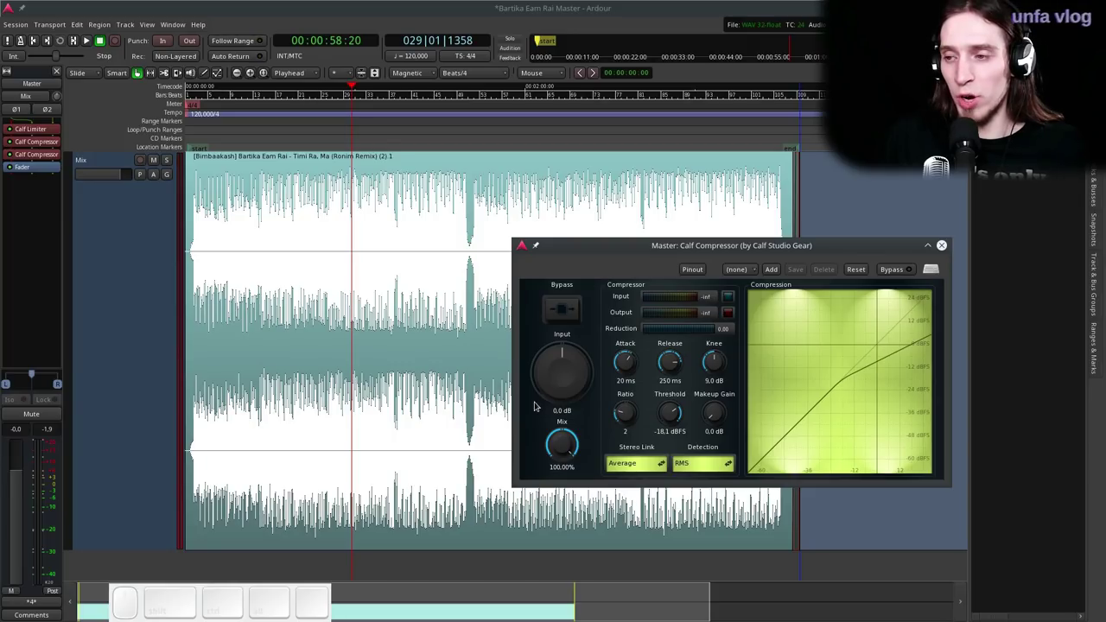
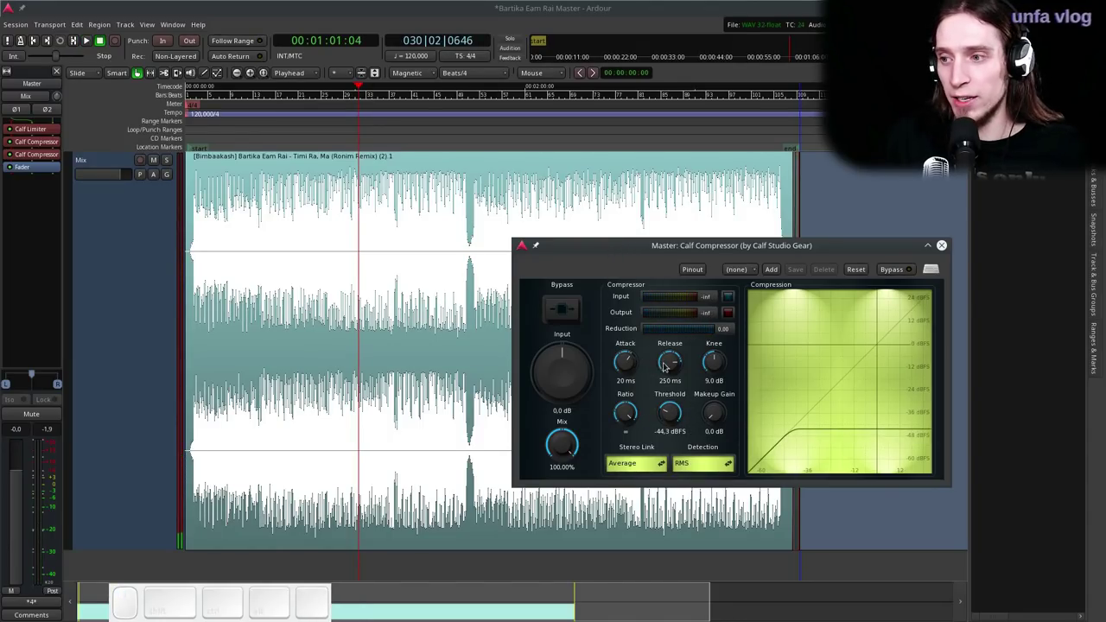
- Set the second compressor's attack and release to 0.01 ms and audition the result
{"action": "left_click", "coordinate": [639, 366]}
{"action": "left_click", "coordinate": [676, 372]}
{"action": "key", "text": "space"}
{"action": "key", "text": "space"}
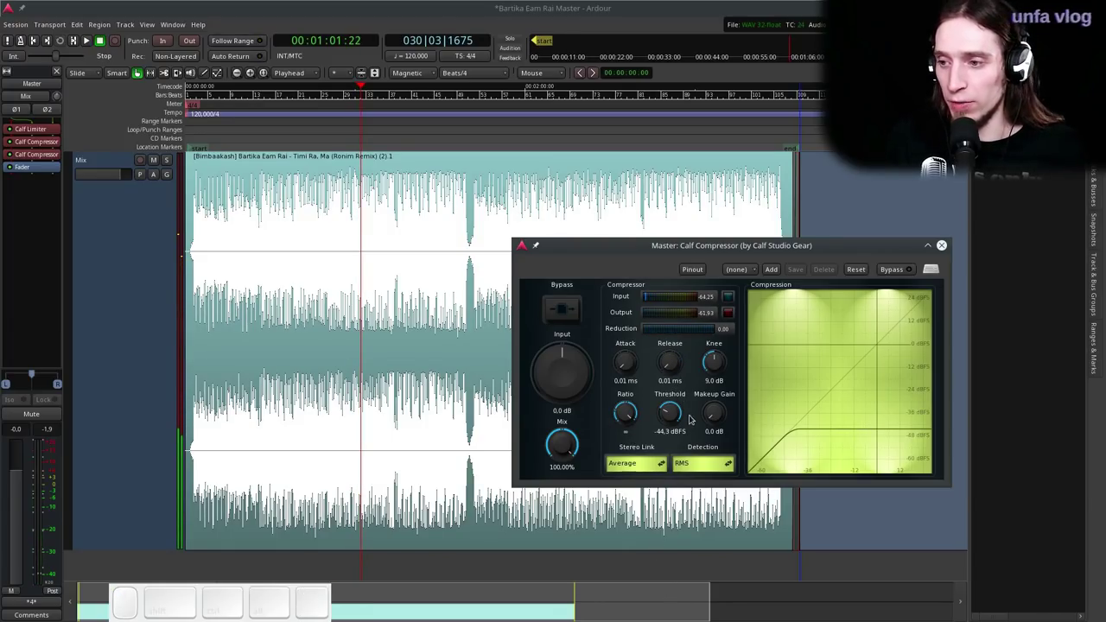
{"action": "left_click_drag", "start_coordinate": [676, 421], "coordinate": [686, 380]}
{"action": "key", "text": "space"}
{"action": "left_click", "coordinate": [672, 416]}
{"action": "key", "text": "space"}
{"action": "key", "text": "space"}
- Adjust the threshold up to about -5.5 then settle it at -7.9 dBFS, and stop playback
{"action": "left_click", "coordinate": [679, 414]}
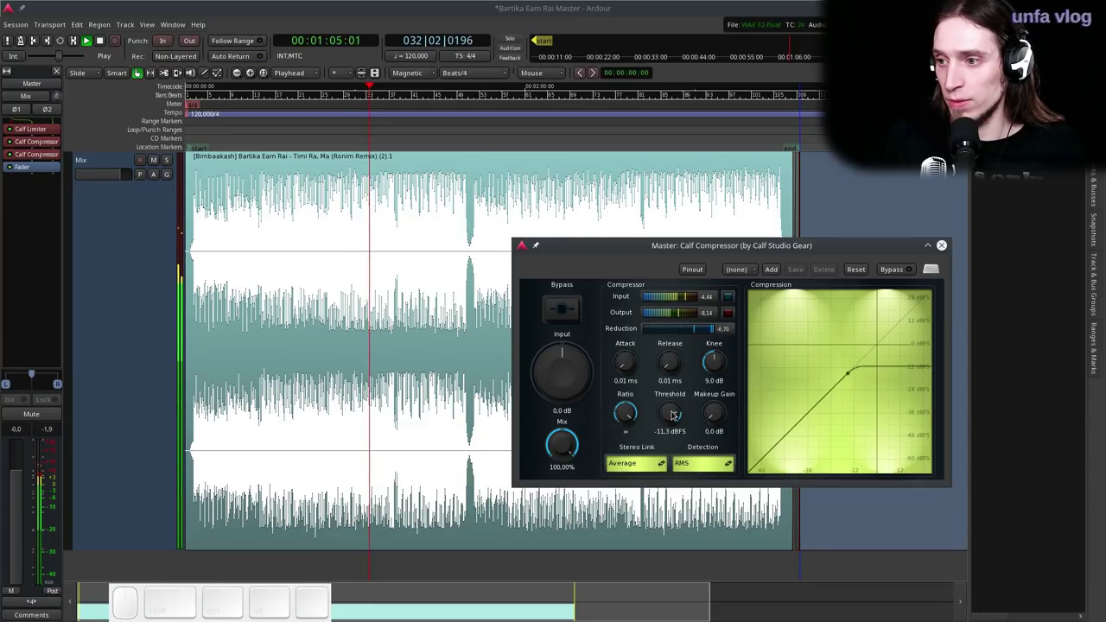
{"action": "left_click_drag", "start_coordinate": [668, 421], "coordinate": [670, 419]}
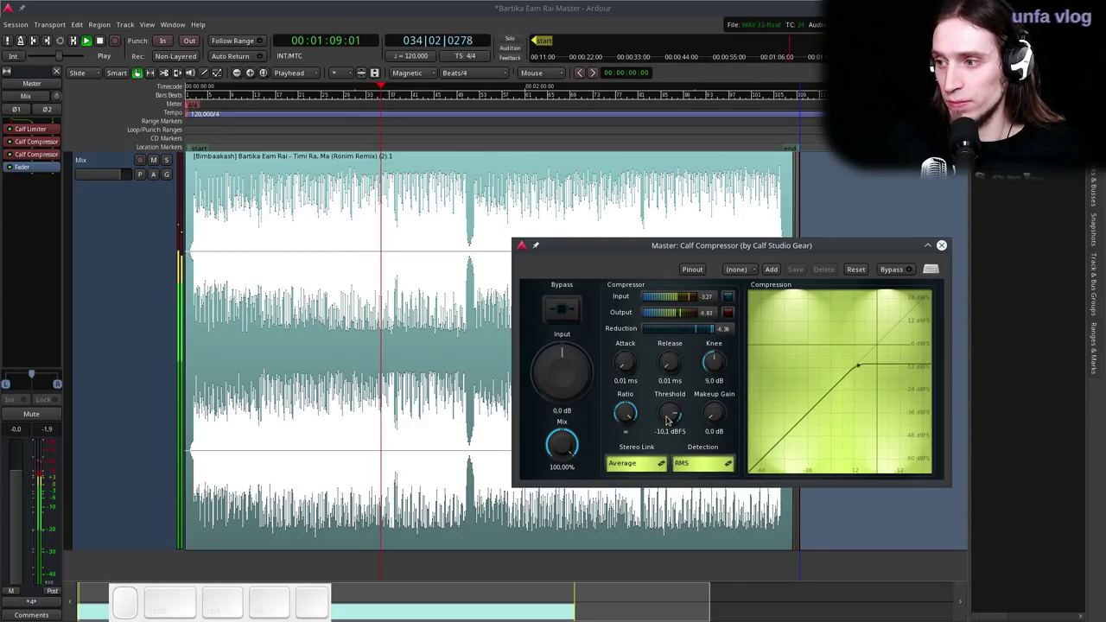
{"action": "left_click_drag", "start_coordinate": [675, 418], "coordinate": [679, 415]}
{"action": "left_click", "coordinate": [673, 420]}
{"action": "left_click", "coordinate": [673, 417]}
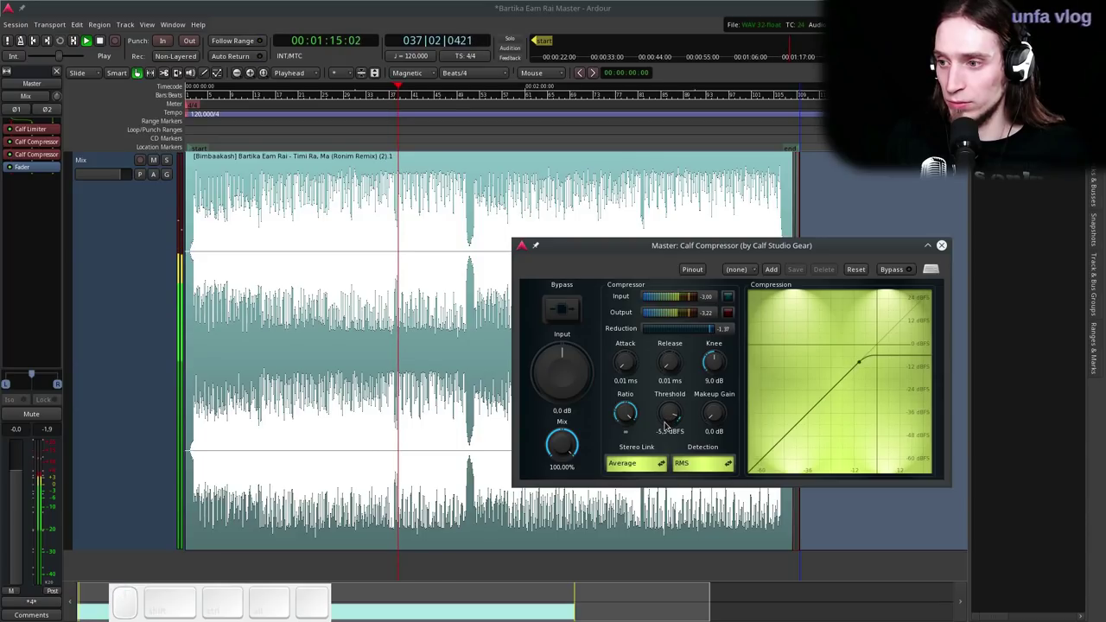
{"action": "left_click_drag", "start_coordinate": [674, 424], "coordinate": [680, 430]}
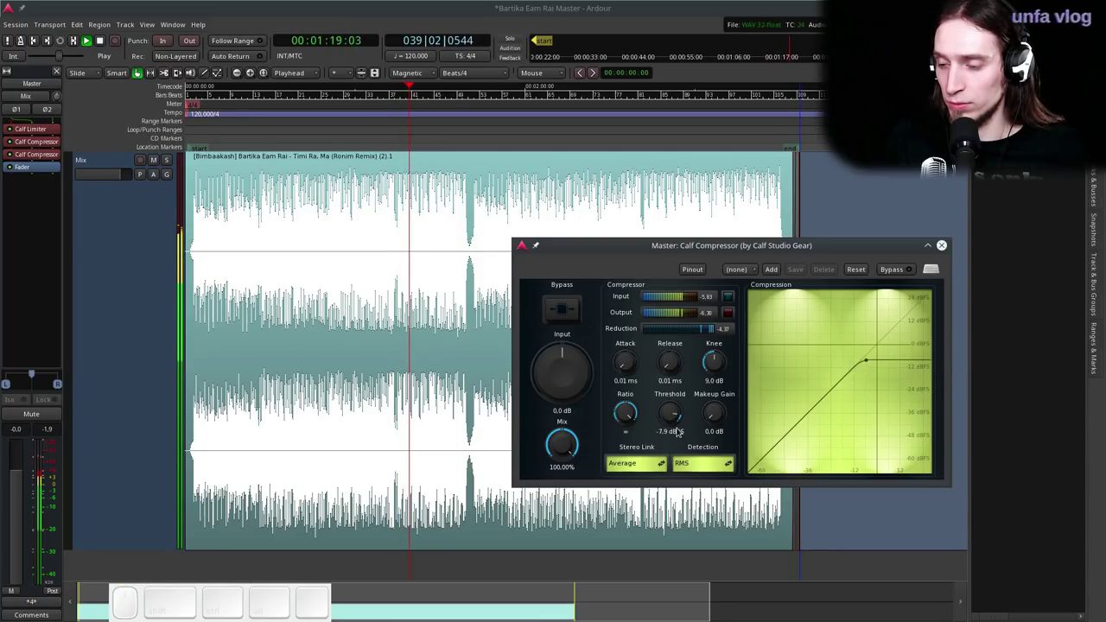
{"action": "left_click", "coordinate": [574, 317]}
{"action": "left_click", "coordinate": [574, 317]}
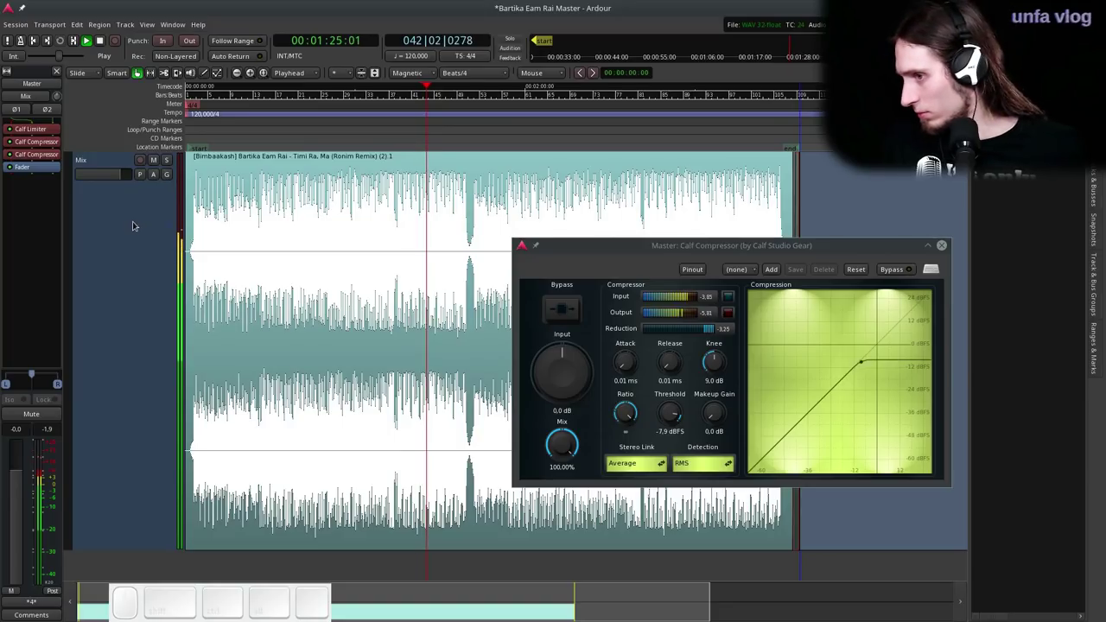
{"action": "key", "text": "space"}
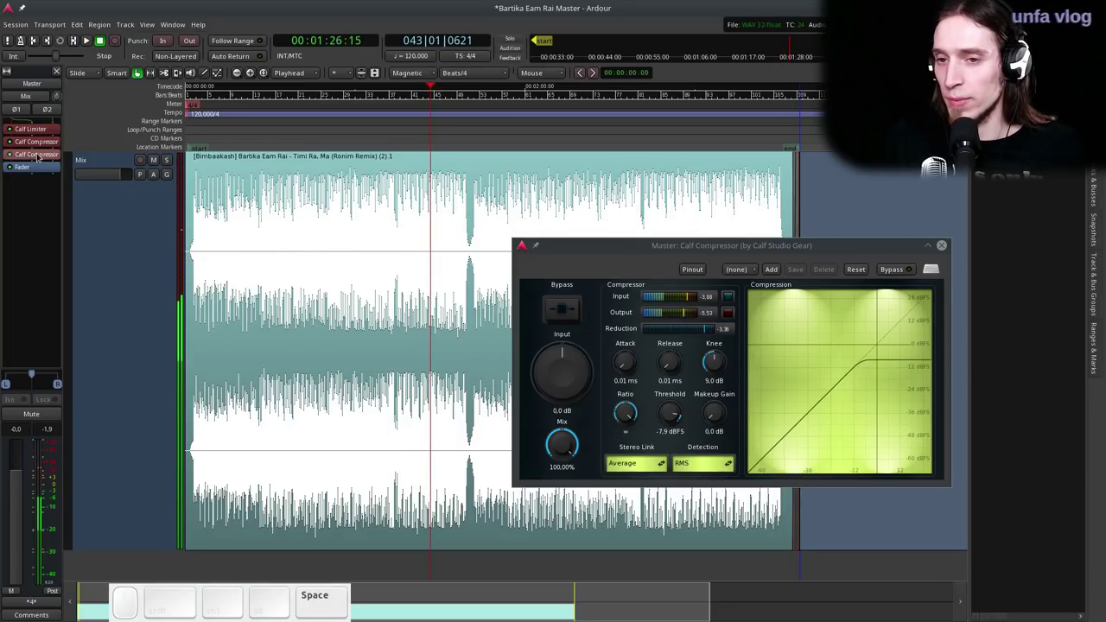
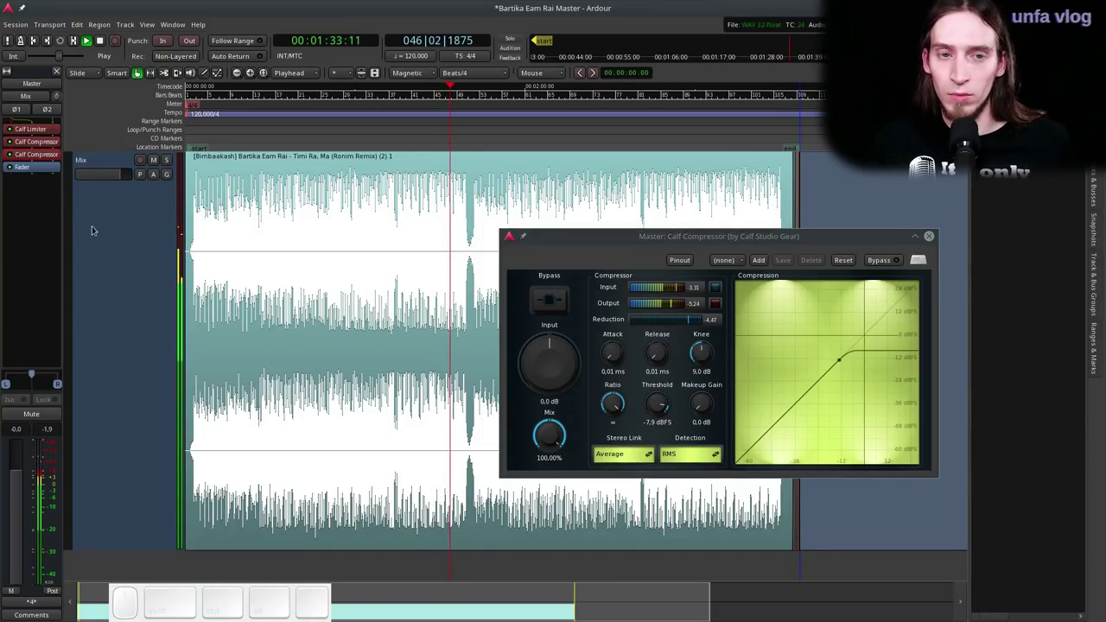
- Toggle the two master compressors off and on for an A/B comparison, then stop playback
{"action": "left_click", "coordinate": [12, 155]}
{"action": "left_click", "coordinate": [12, 146]}
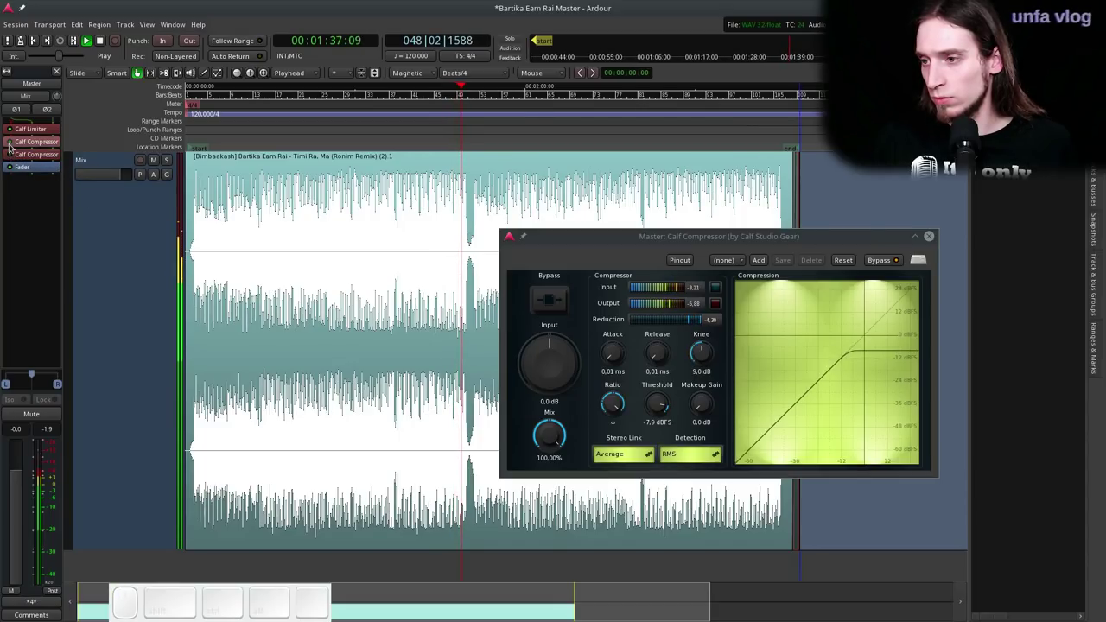
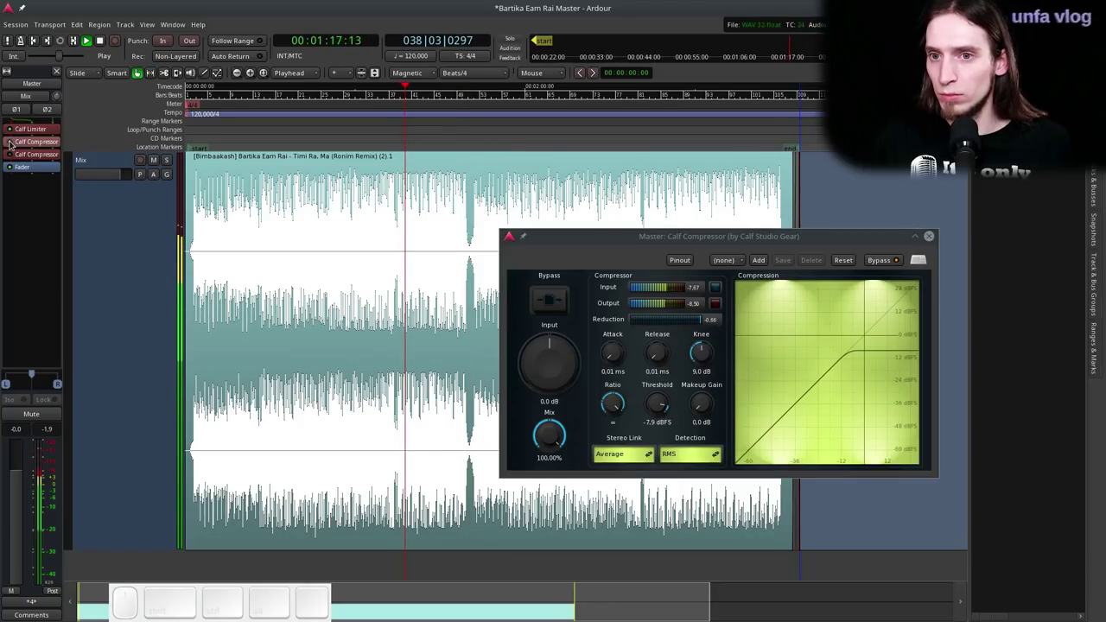
{"action": "left_click", "coordinate": [11, 141]}
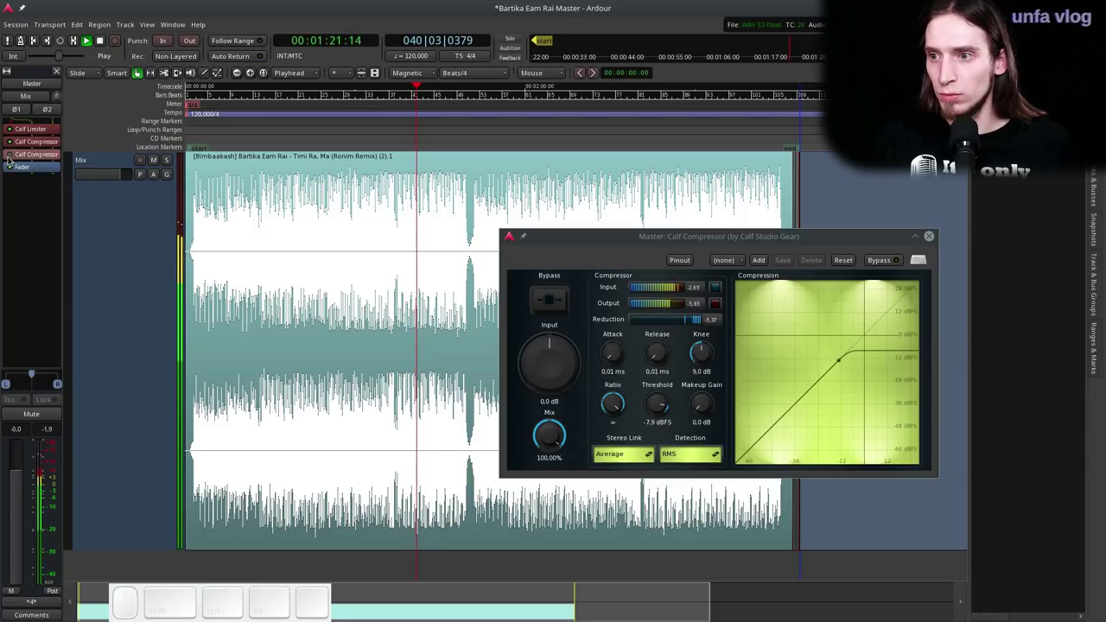
{"action": "scroll", "scroll_direction": "up", "scroll_amount": 3}
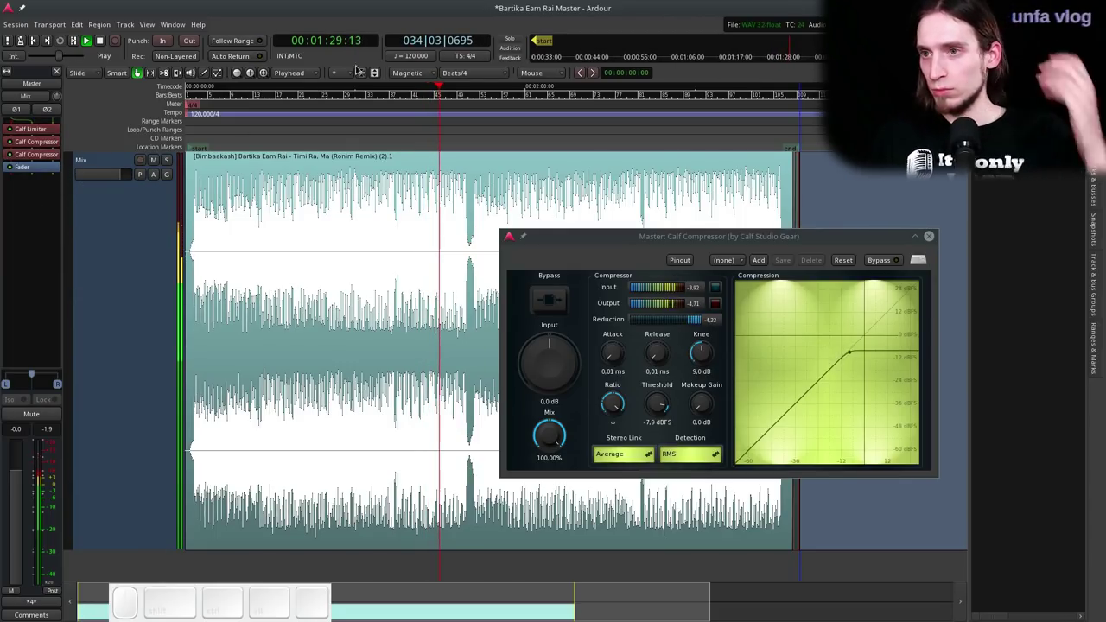
{"action": "left_click", "coordinate": [385, 2]}
{"action": "key", "text": "space"}
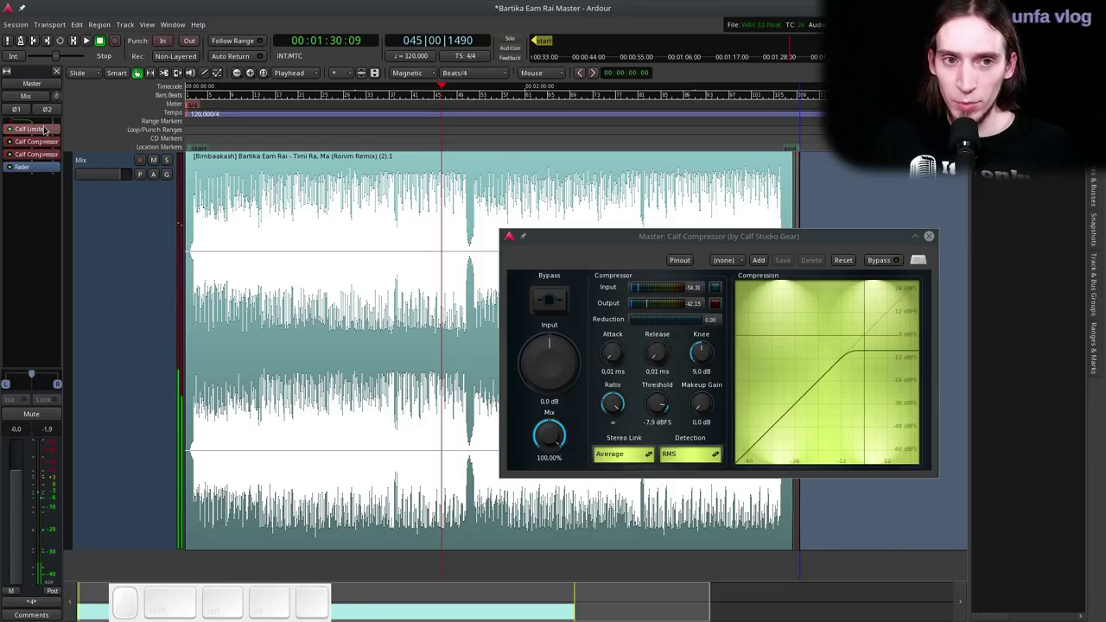
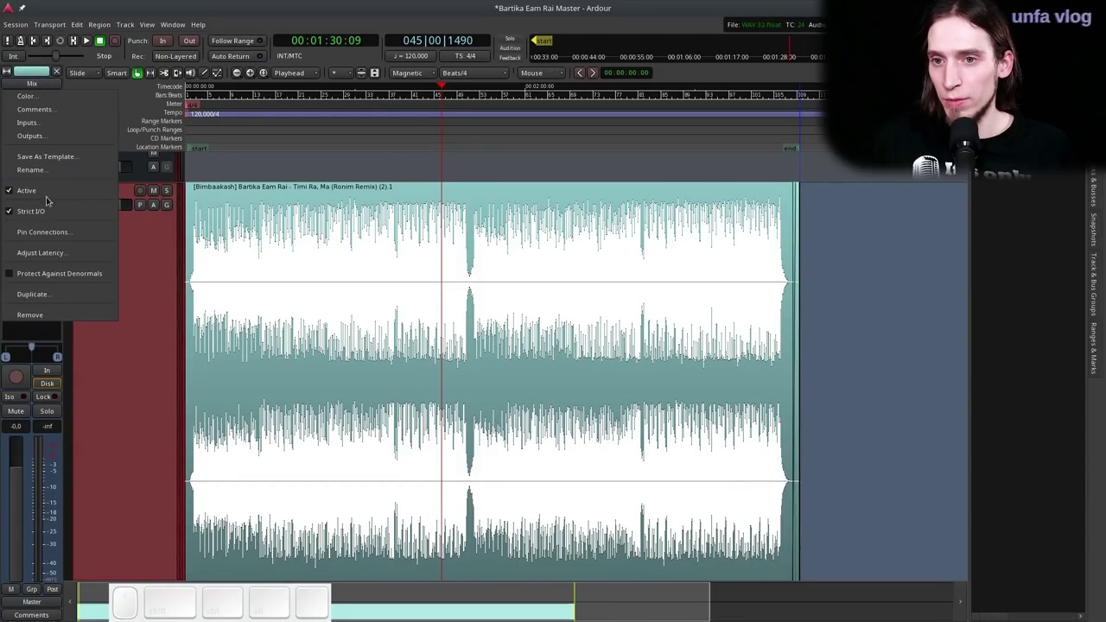
- Dismiss the track menu and open the Mix track's EQ10Q Stereo equaliser
{"action": "left_click", "coordinate": [40, 213]}
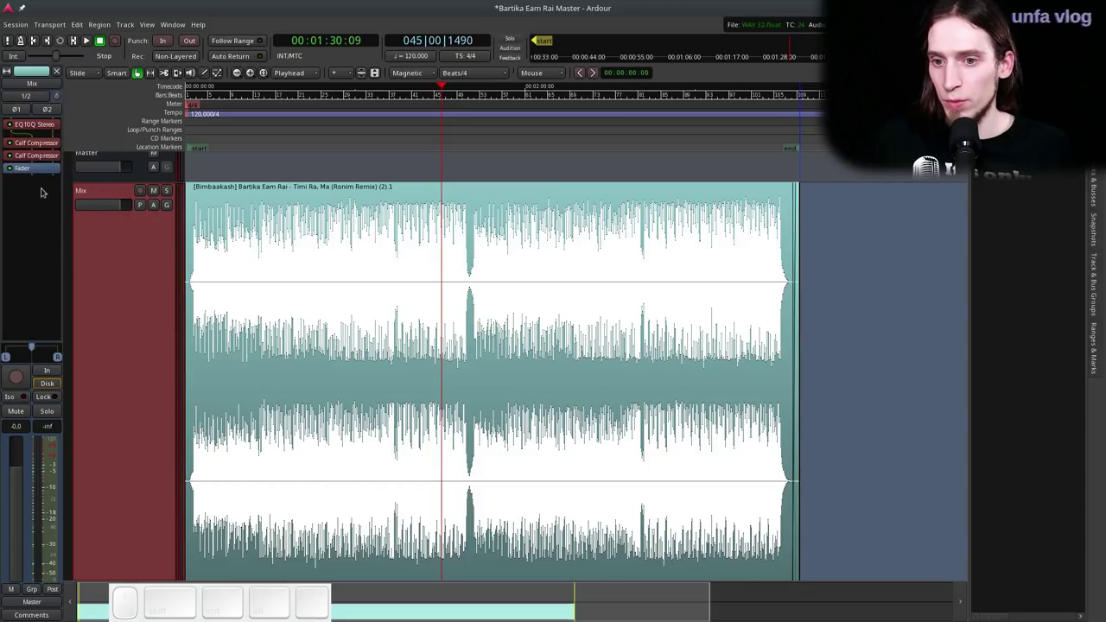
{"action": "left_click", "coordinate": [47, 80]}
{"action": "left_click", "coordinate": [147, 265]}
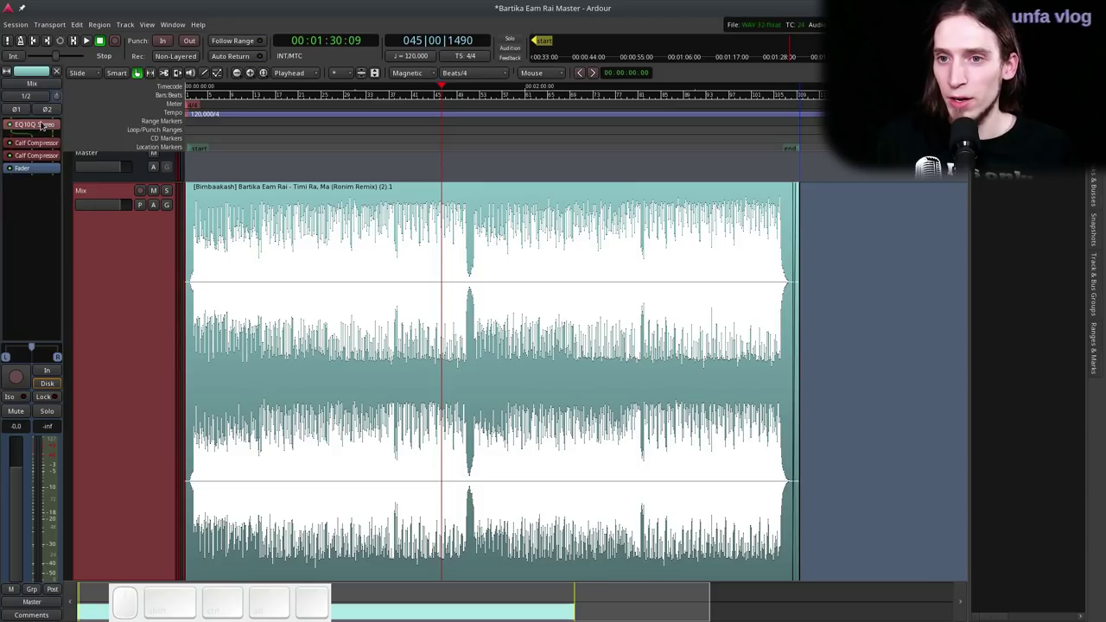
{"action": "left_click", "coordinate": [42, 122]}
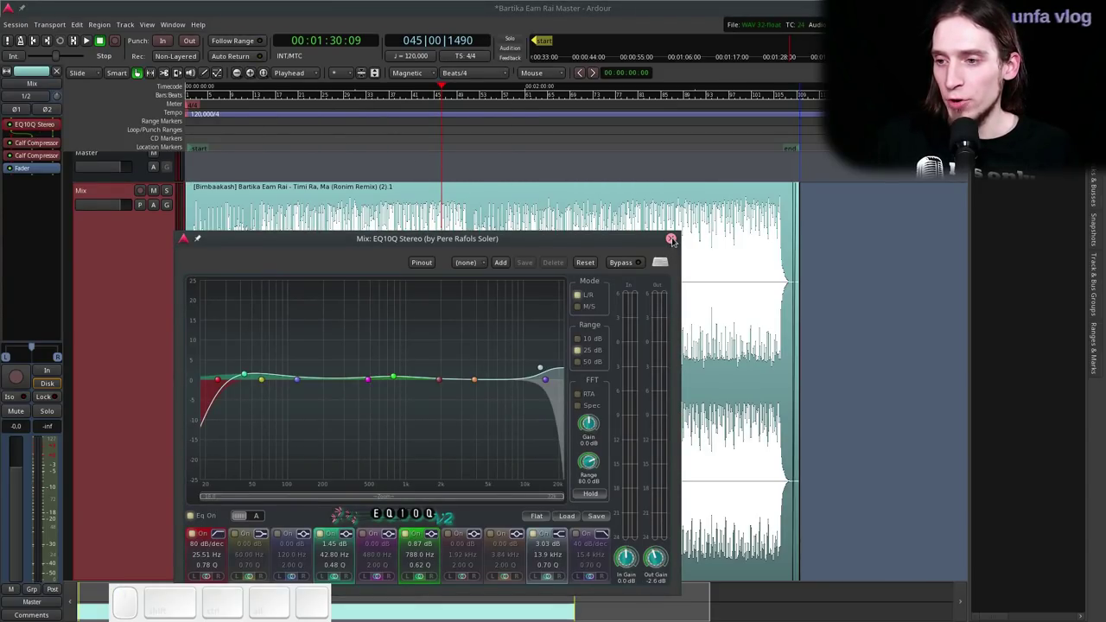
- Close the equaliser window and open the Mix track's first Calf Compressor
{"action": "left_click", "coordinate": [675, 240]}
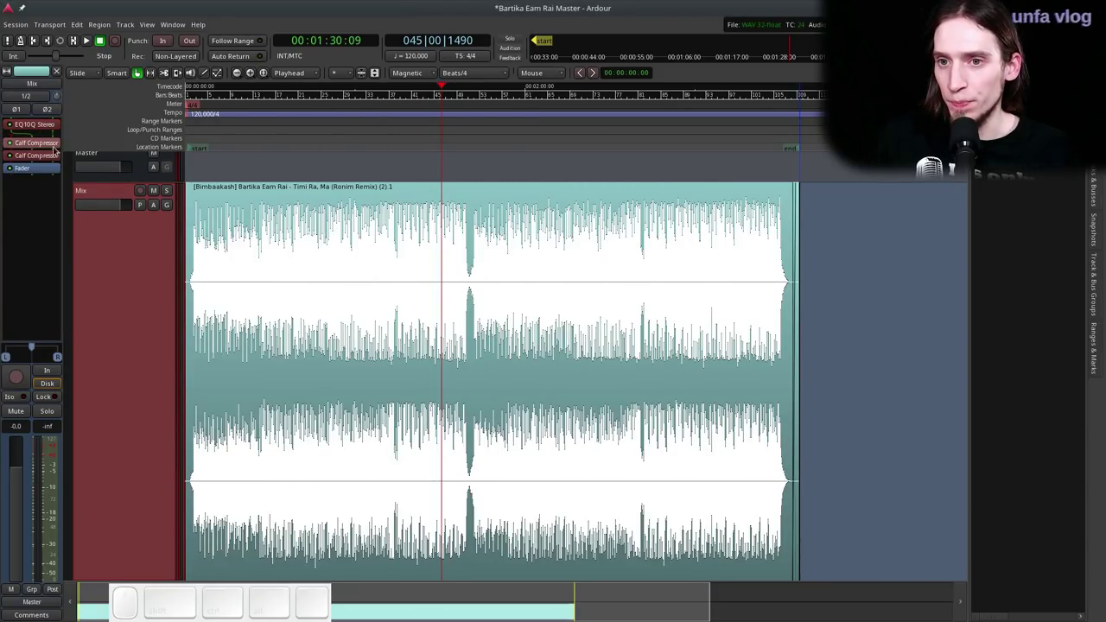
{"action": "left_click", "coordinate": [49, 147]}
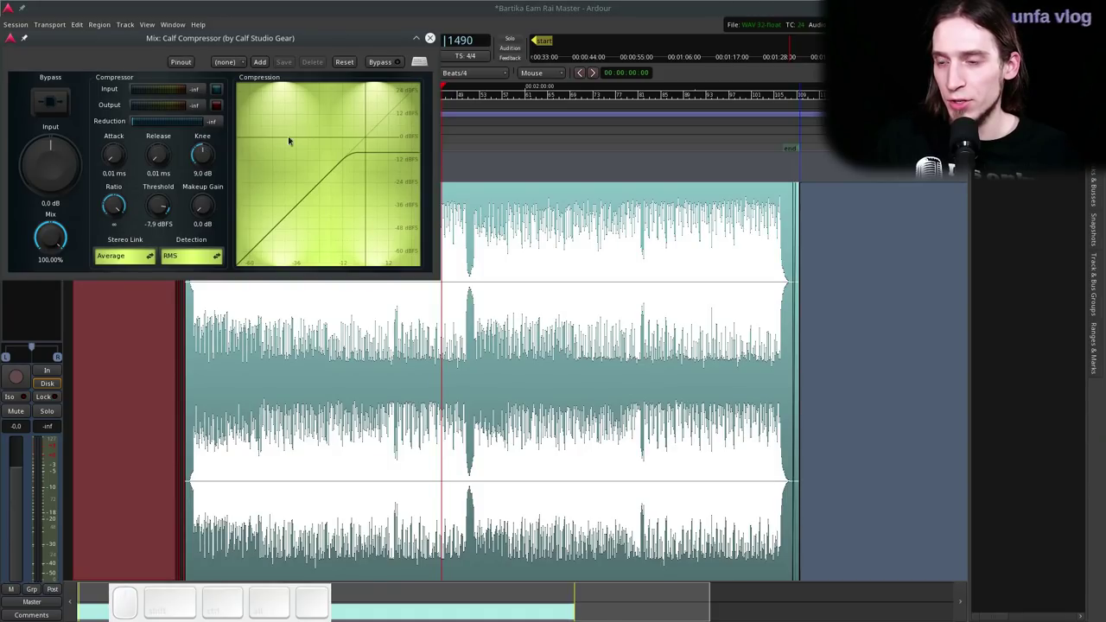
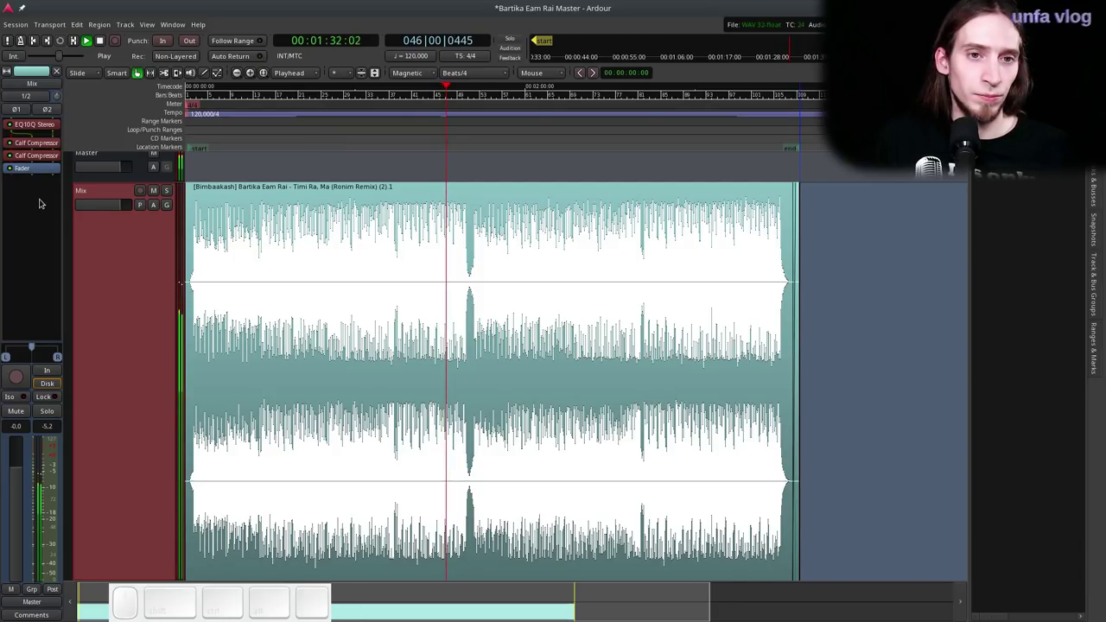
- Stop playback and save the session with Ctrl+S
{"action": "key", "text": "space"}
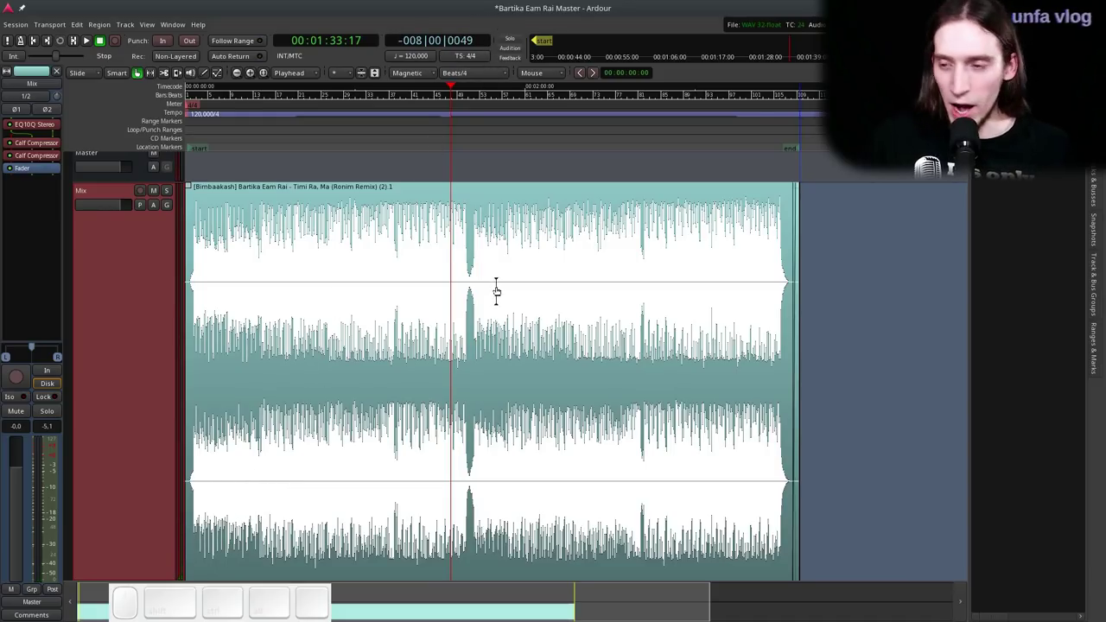
{"action": "key", "text": "ctrl+s"}
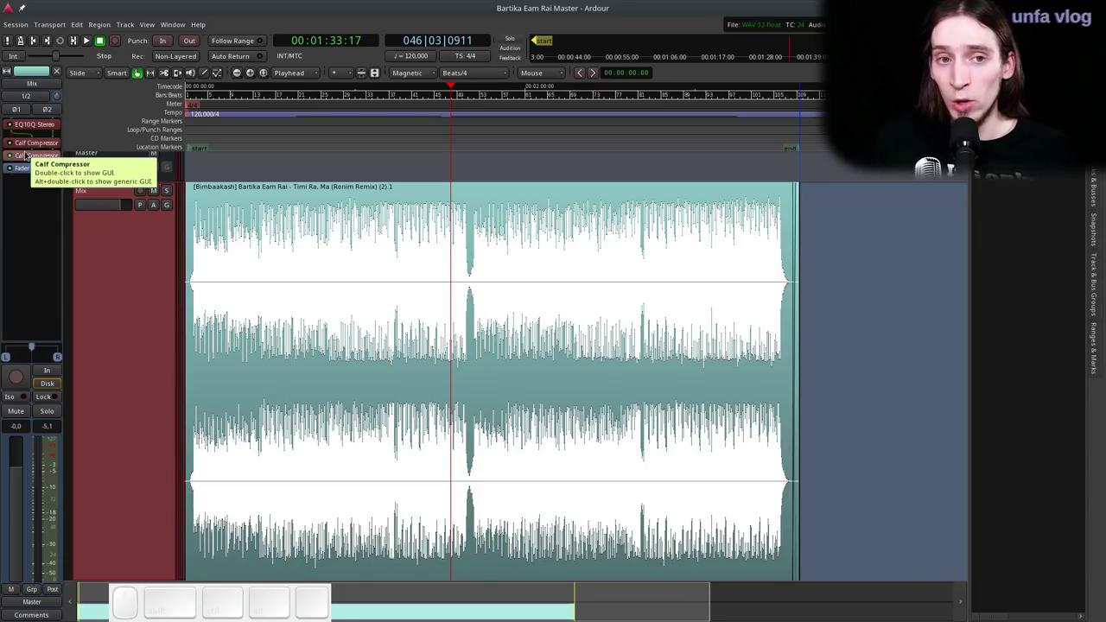
{"action": "scroll", "scroll_direction": "up", "scroll_amount": 3}
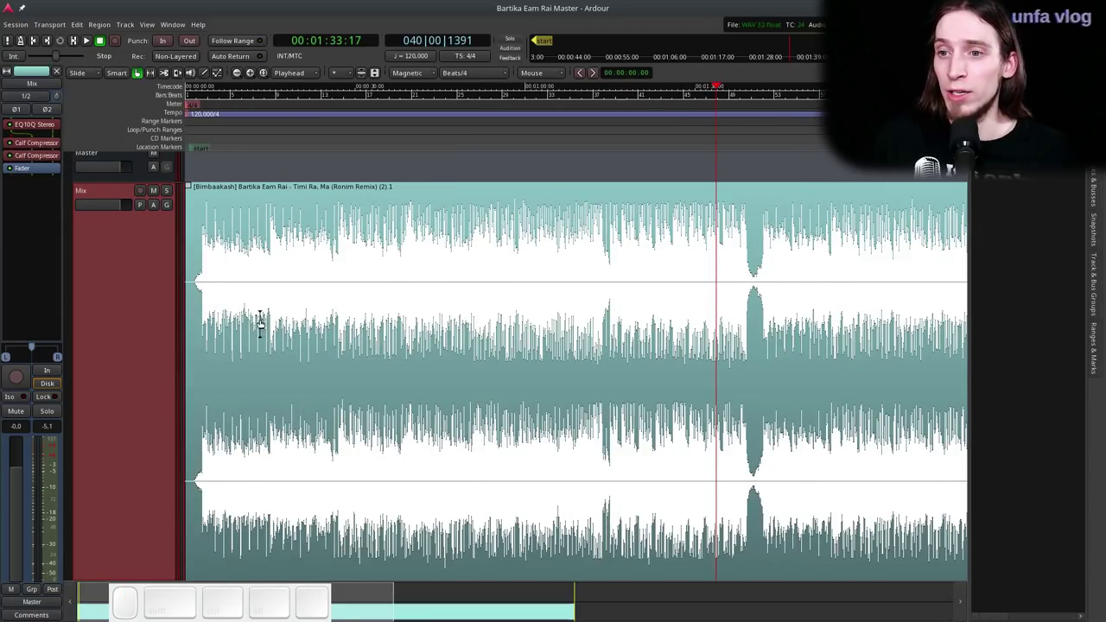
{"action": "scroll", "scroll_direction": "up", "scroll_amount": 3}
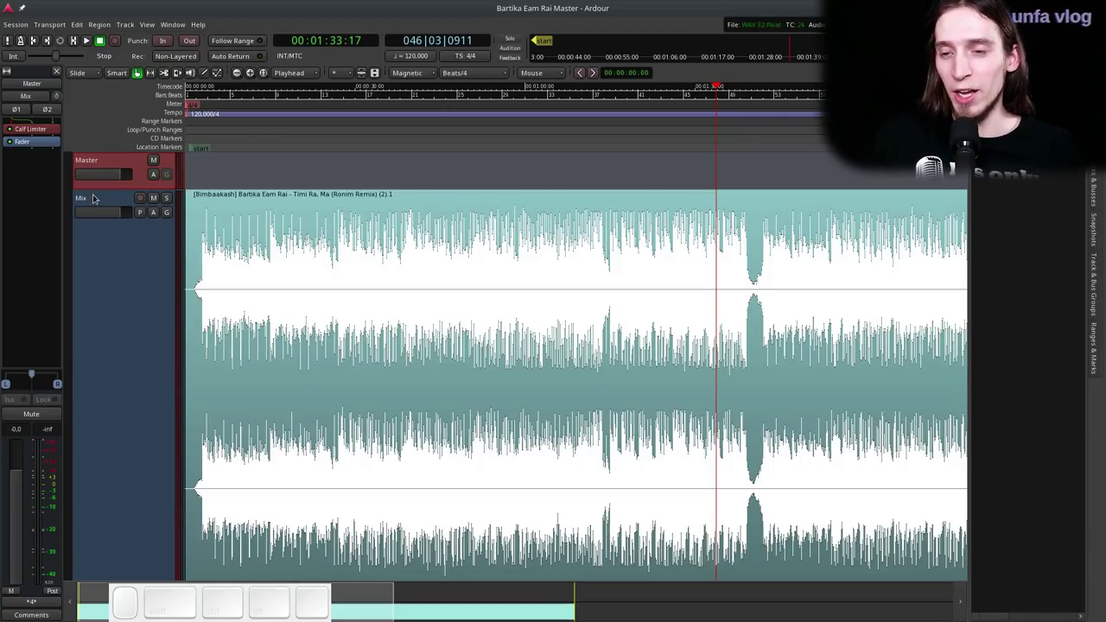
- Select the Mix track in the editor
{"action": "left_click", "coordinate": [109, 270]}
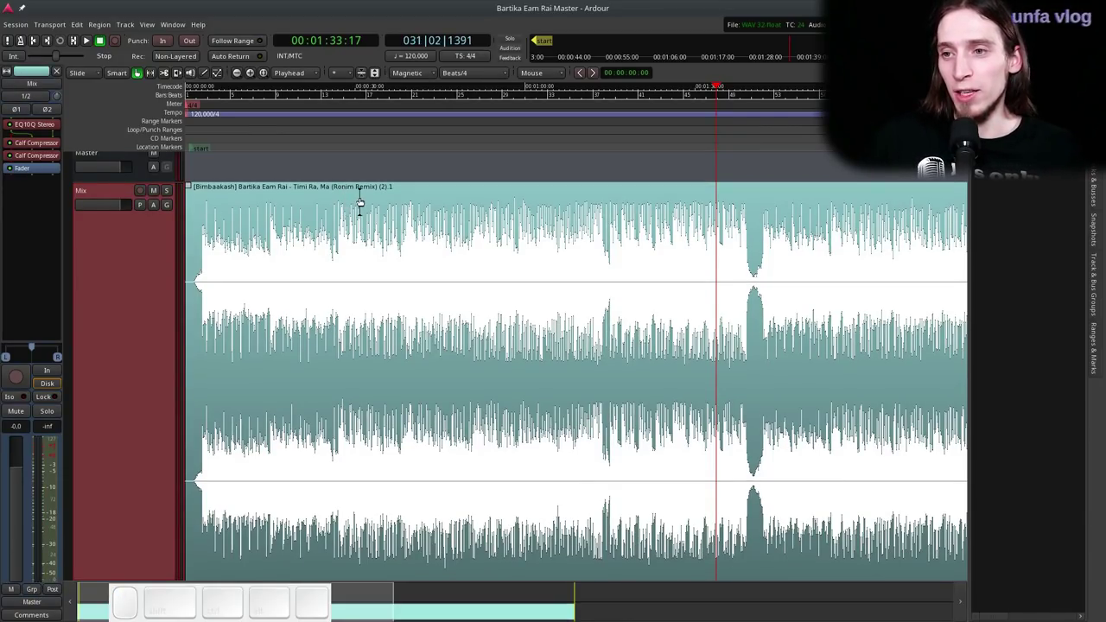
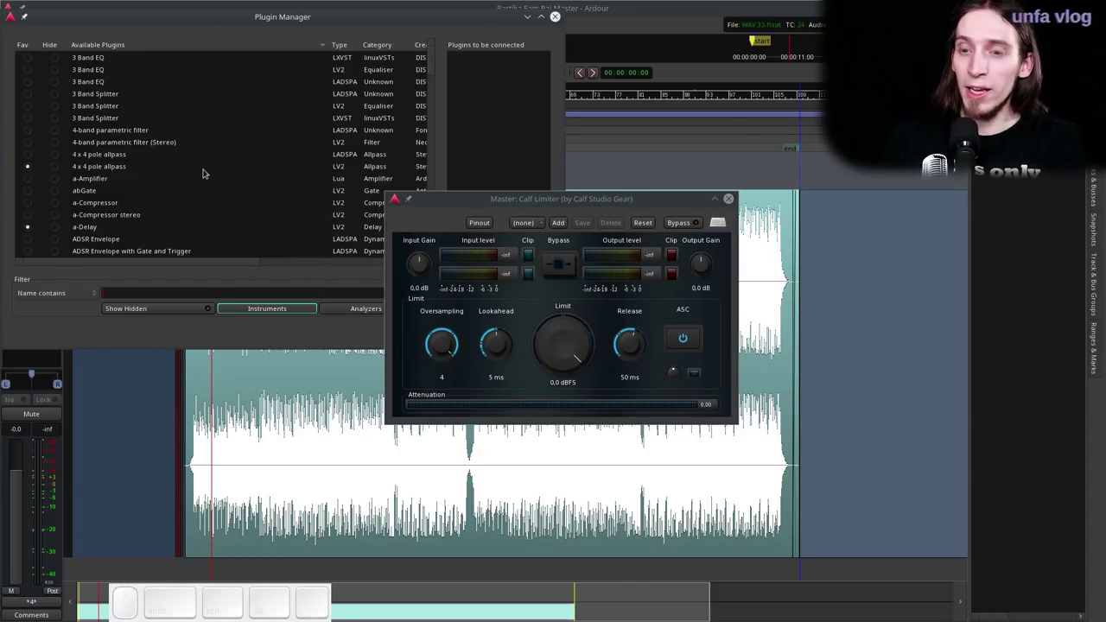
- Filter the Plugin Manager by 'Eb' and choose the EBU R128 Meter for adding
{"action": "key", "text": "shift+e"}
{"action": "key", "text": "shift+b"}
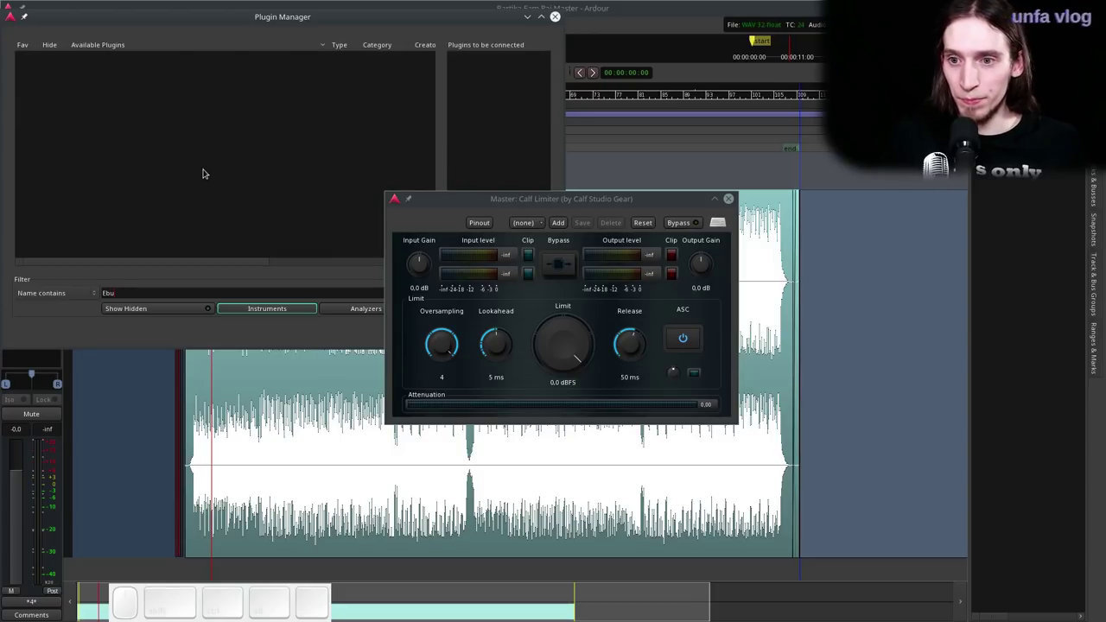
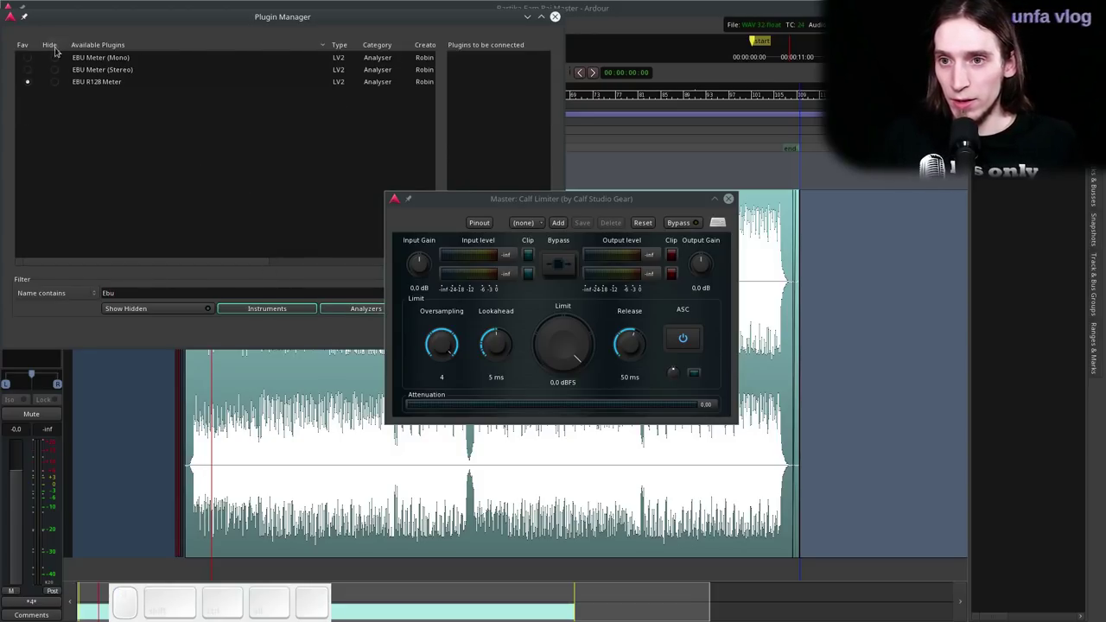
{"action": "left_click", "coordinate": [92, 85]}
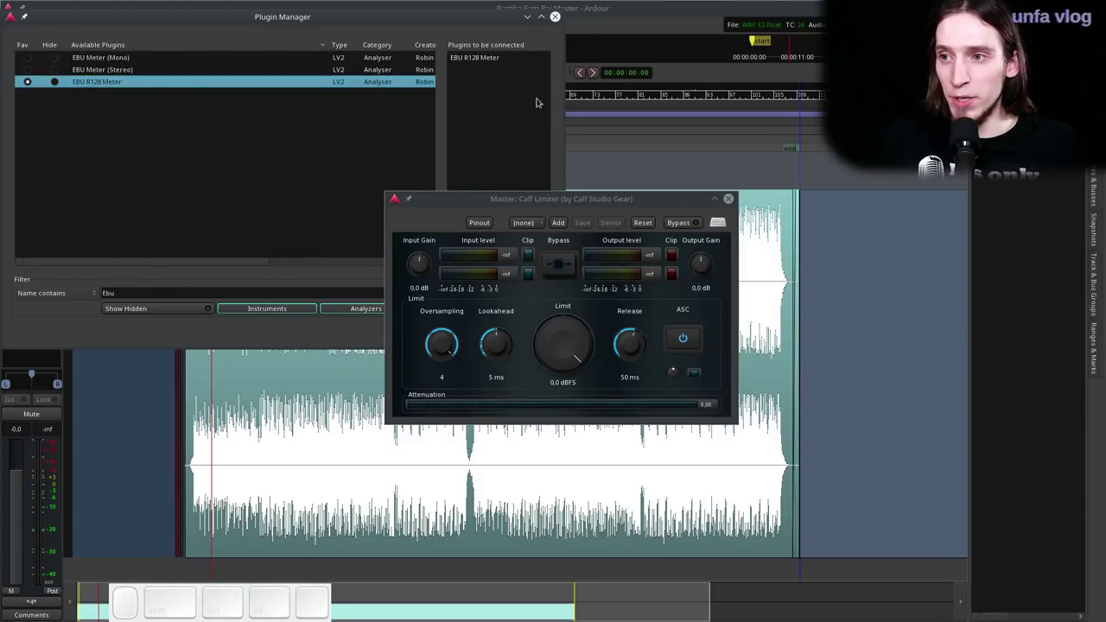
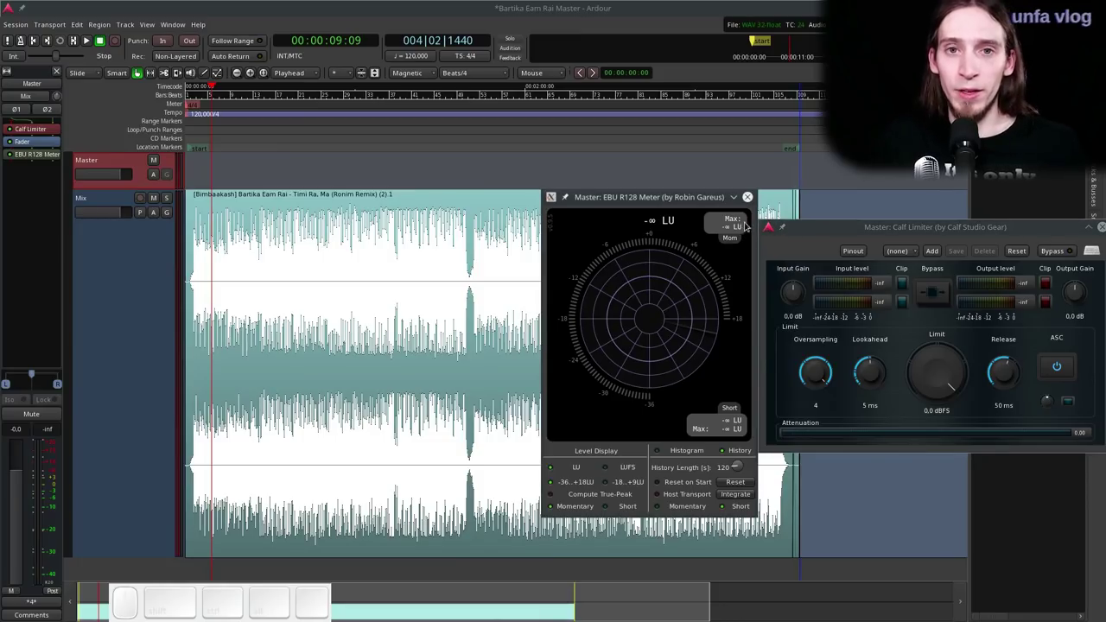
- Bring up the window options for the EBU R128 meter window
{"action": "right_click", "coordinate": [655, 197]}
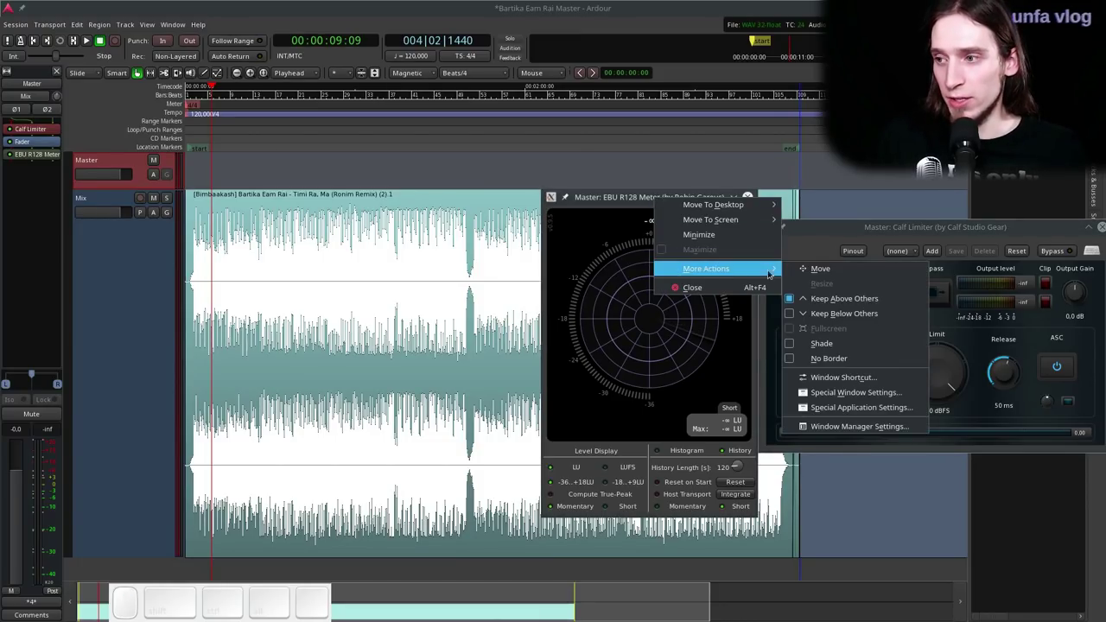
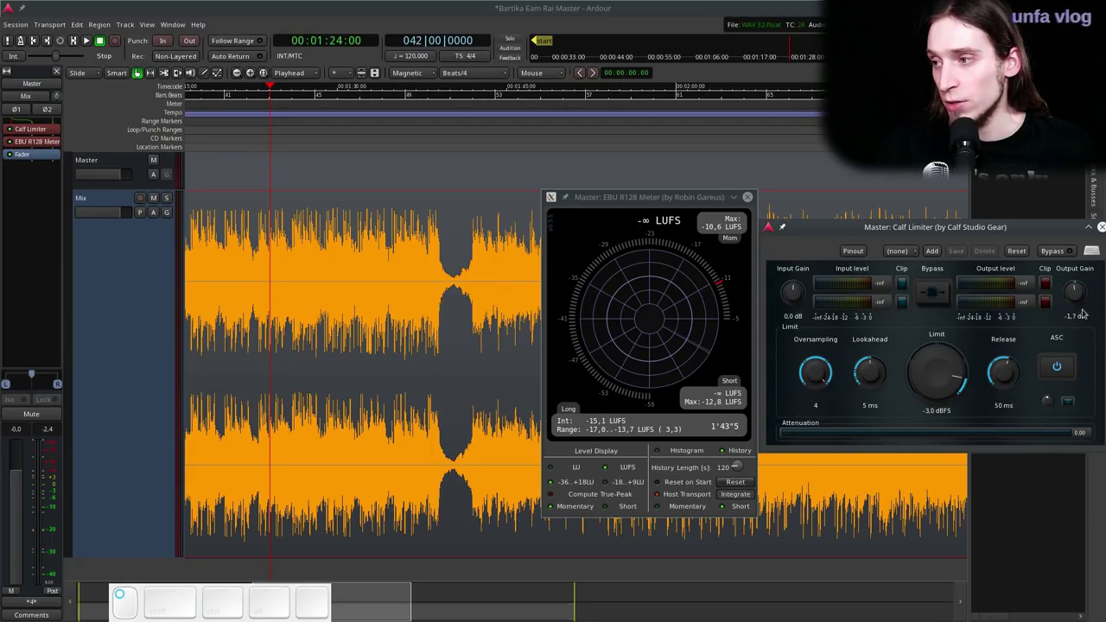
- Nudge the Calf Limiter output gain up to -1.3 dB and start playback to watch loudness
{"action": "left_click", "coordinate": [1081, 301]}
{"action": "scroll", "scroll_direction": "up", "scroll_amount": 3}
{"action": "scroll", "scroll_direction": "up", "scroll_amount": 3}
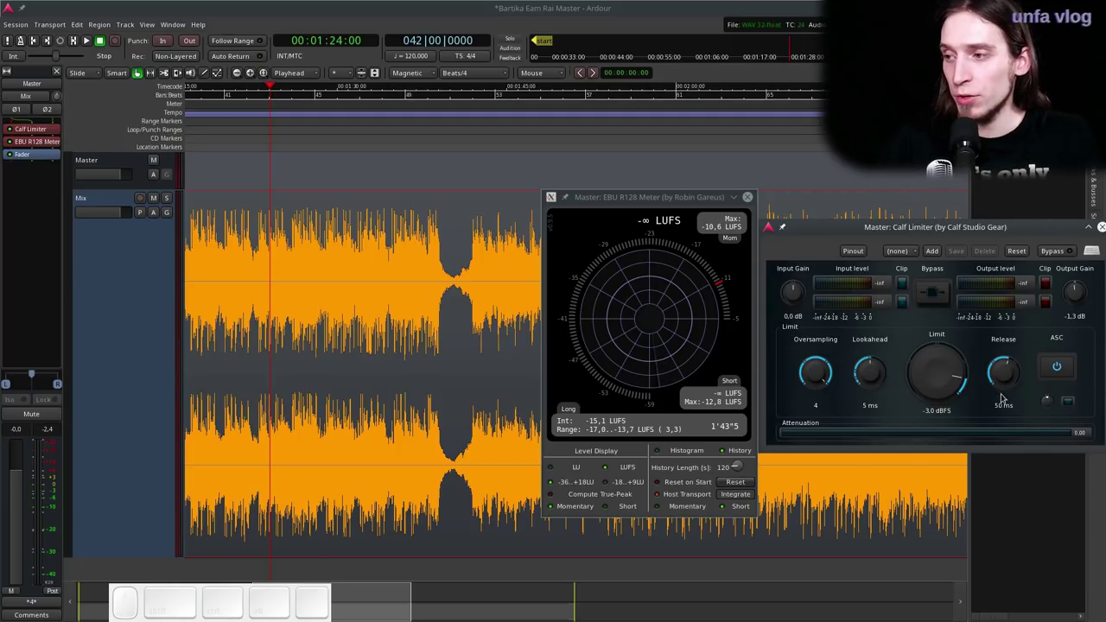
{"action": "scroll", "scroll_direction": "up", "scroll_amount": 3}
{"action": "scroll", "scroll_direction": "up", "scroll_amount": 3}
{"action": "scroll", "scroll_direction": "up", "scroll_amount": 3}
{"action": "key", "text": "space"}
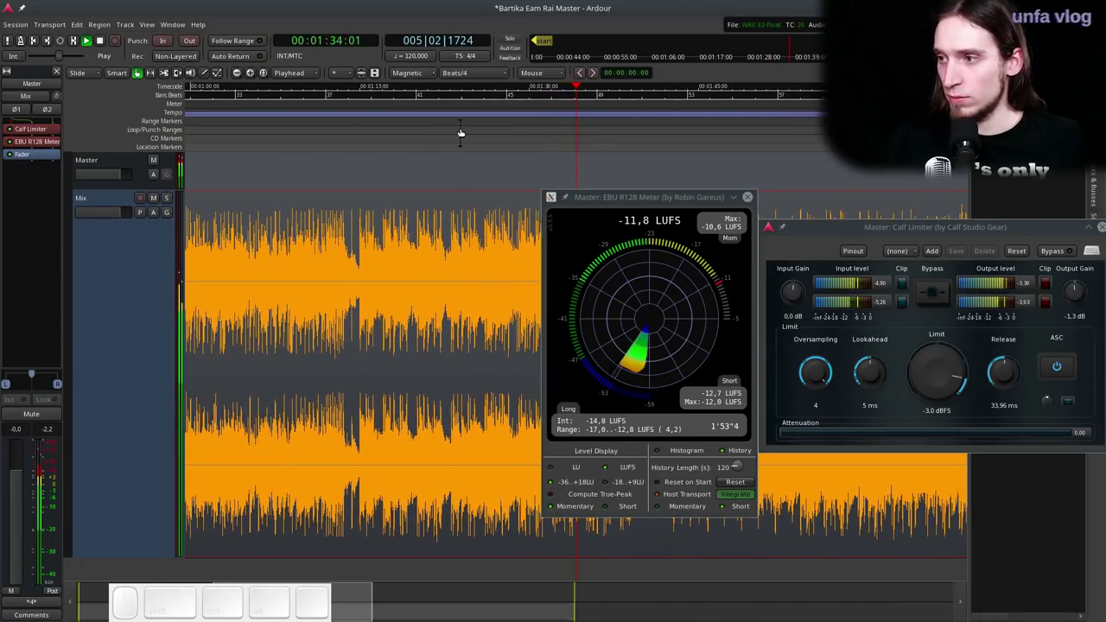
- Audition the limited master from the start, playing and stopping around -14.6 LUFS integrated
{"action": "scroll", "scroll_direction": "down", "scroll_amount": 3}
{"action": "key", "text": "ctrl+space"}
{"action": "left_click", "coordinate": [359, 137]}
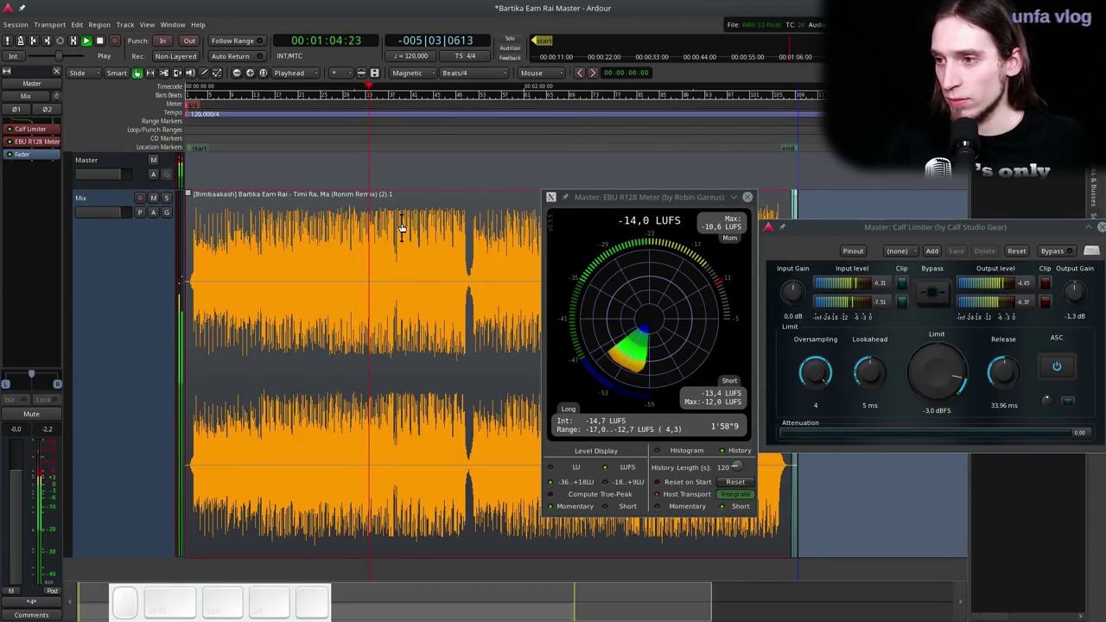
{"action": "key", "text": "space"}
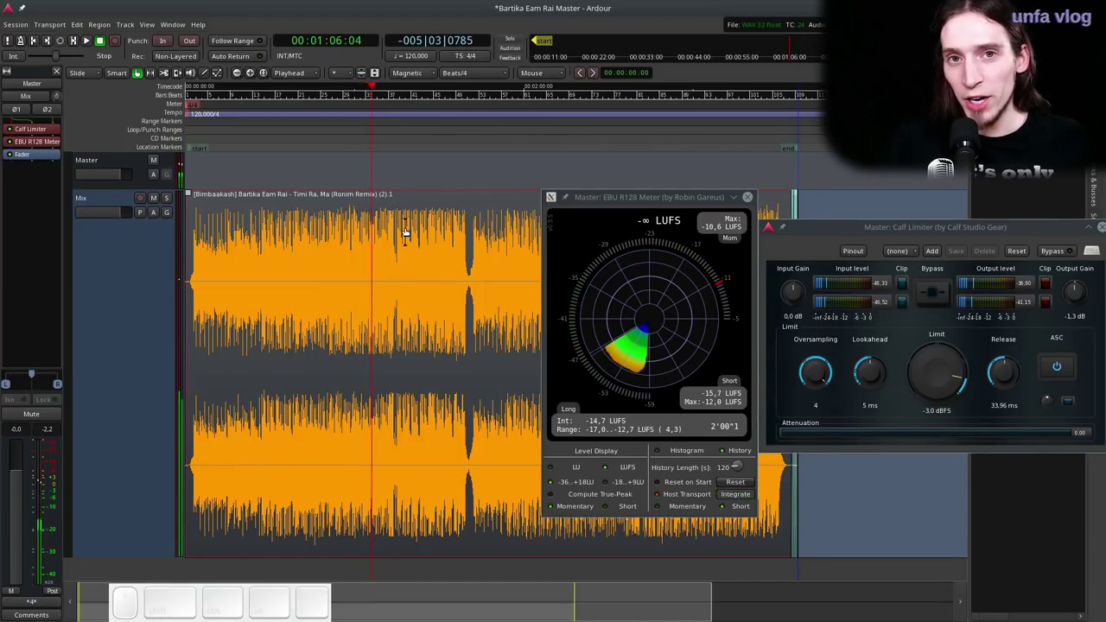
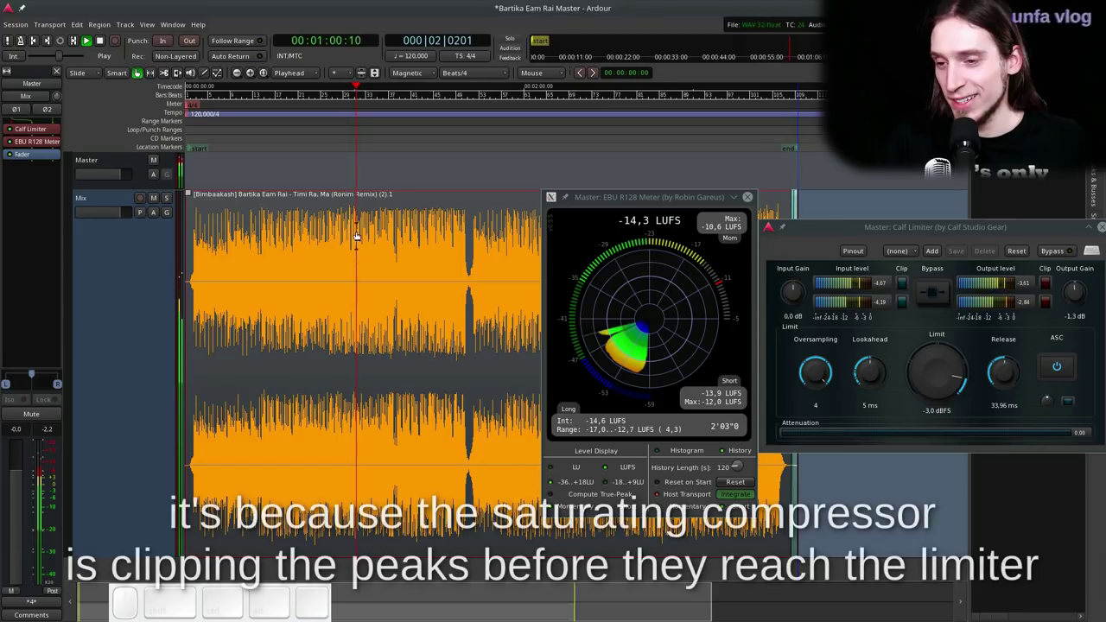
{"action": "scroll", "scroll_direction": "up", "scroll_amount": 3}
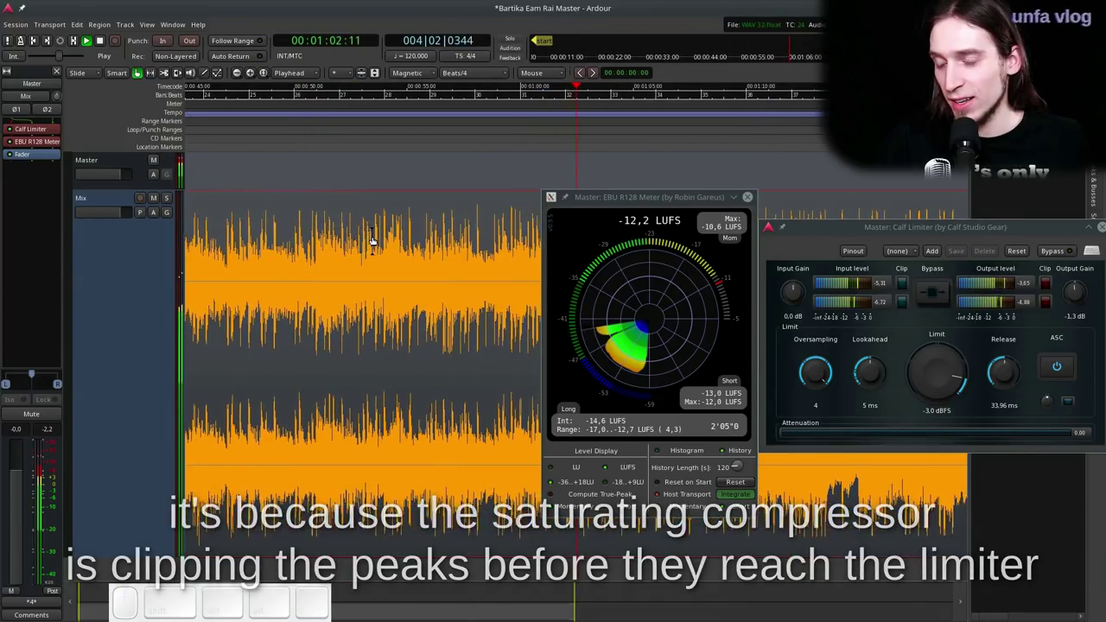
{"action": "key", "text": "space"}
{"action": "scroll", "scroll_direction": "down", "scroll_amount": 3}
- Select the Mix track so its EQ10Q and Calf Compressor chain shows in the editor strip
{"action": "left_click", "coordinate": [155, 300]}
{"action": "left_click", "coordinate": [11, 144]}
{"action": "left_click", "coordinate": [13, 156]}
{"action": "left_click", "coordinate": [12, 127]}
{"action": "scroll", "scroll_direction": "down", "scroll_amount": 3}
{"action": "left_click", "coordinate": [14, 125]}
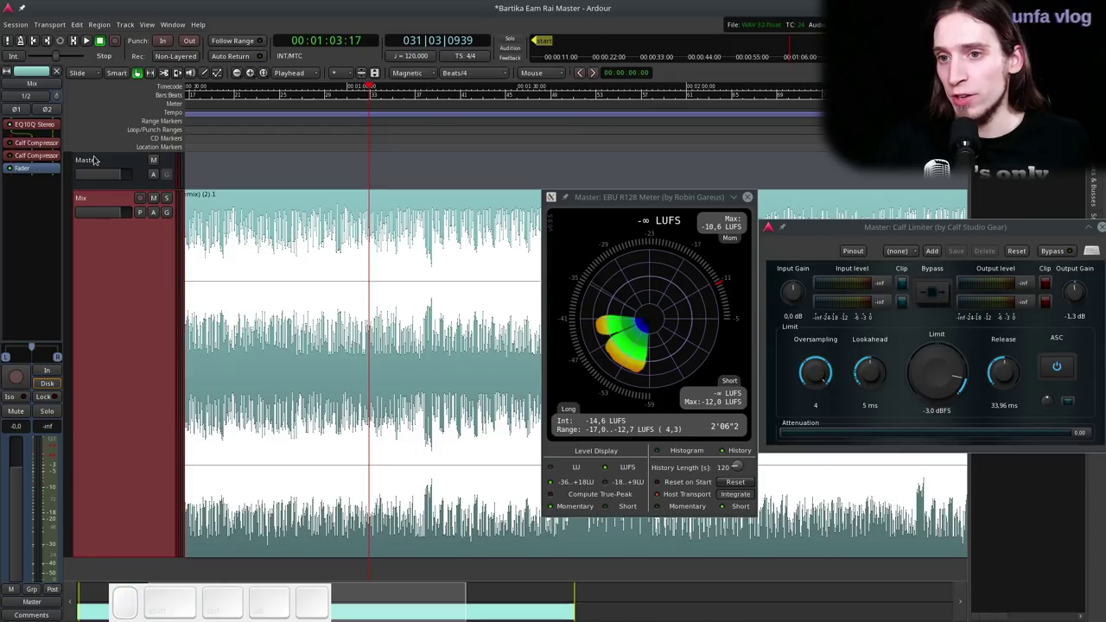
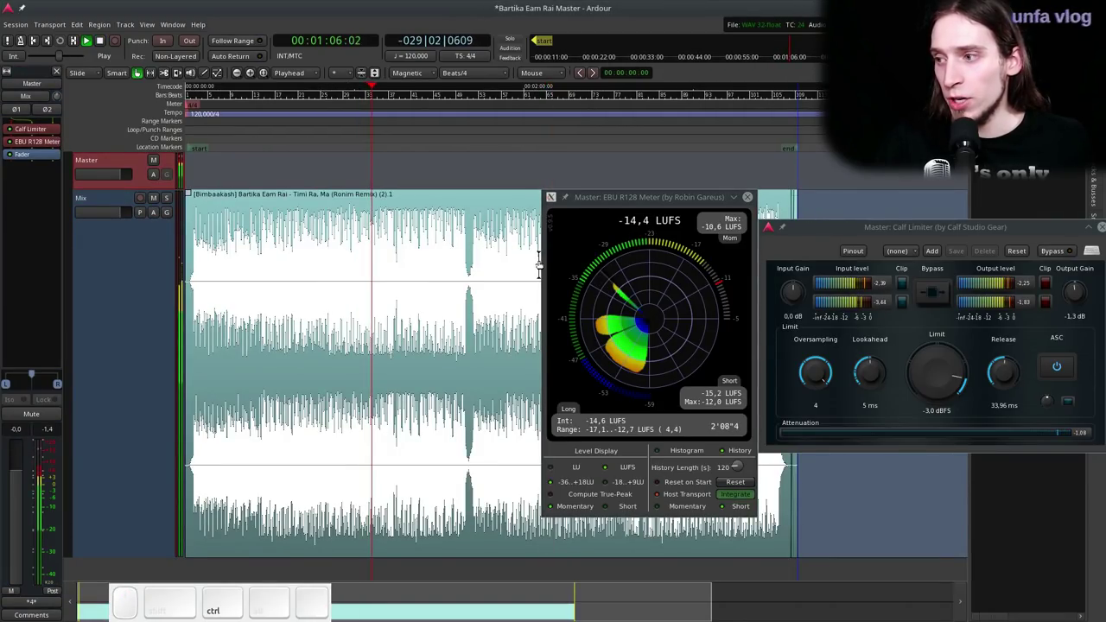
{"action": "scroll", "scroll_direction": "up", "scroll_amount": 3}
{"action": "scroll", "scroll_direction": "down", "scroll_amount": 3}
{"action": "key", "text": "space"}
{"action": "left_click", "coordinate": [104, 241]}
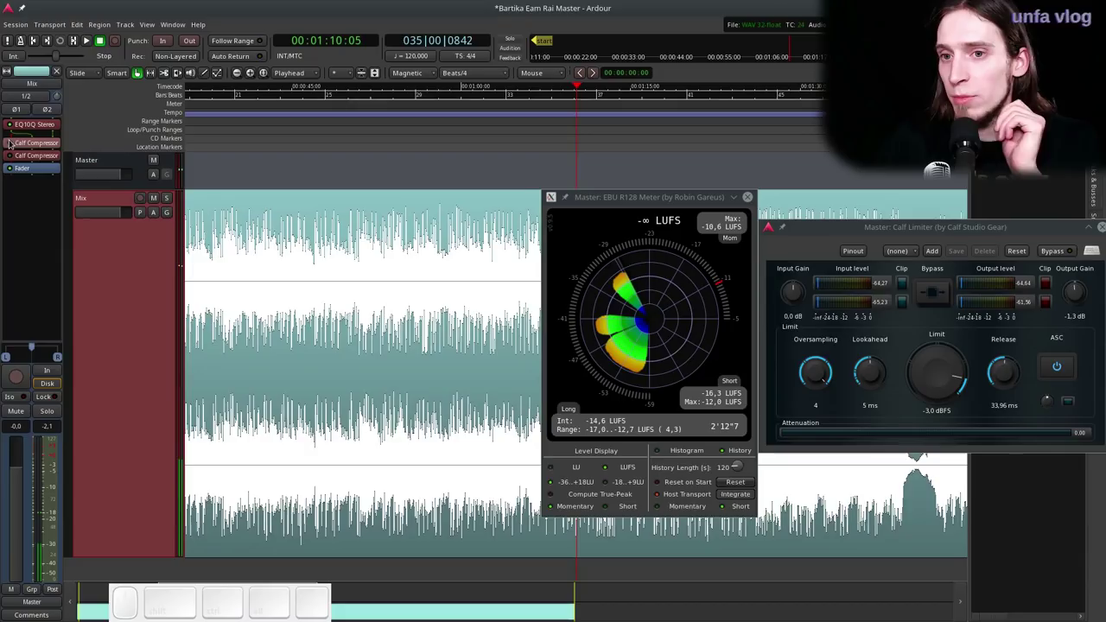
- Bring up the Mix track's first Calf Compressor editor showing ratio 1.808 and -16.9 dBFS threshold
{"action": "left_click", "coordinate": [11, 140]}
{"action": "left_click", "coordinate": [11, 154]}
{"action": "left_click", "coordinate": [37, 154]}
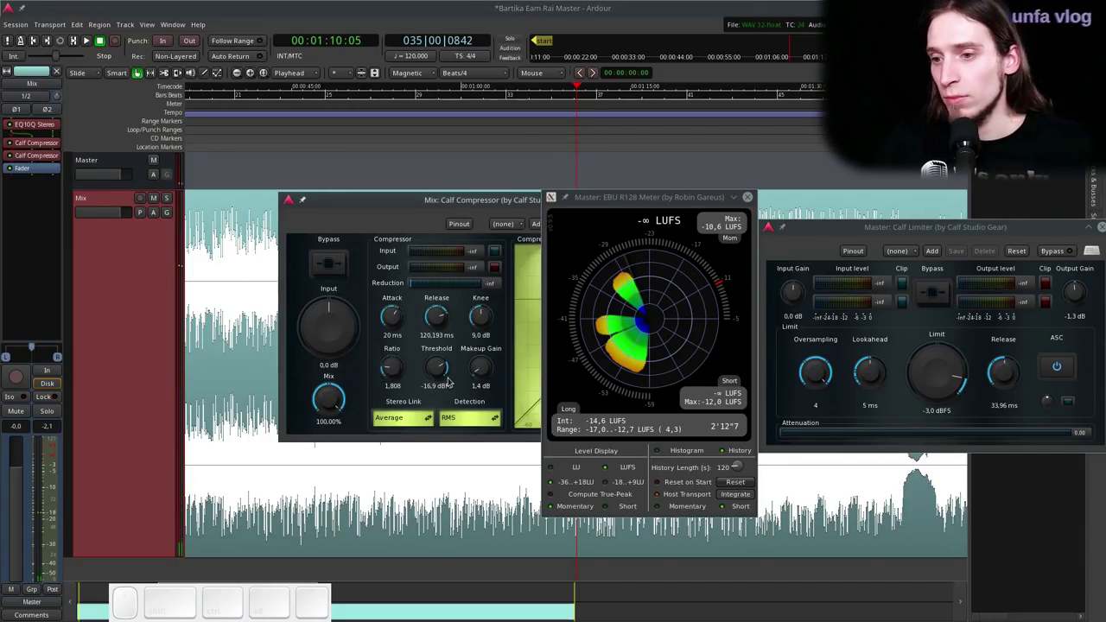
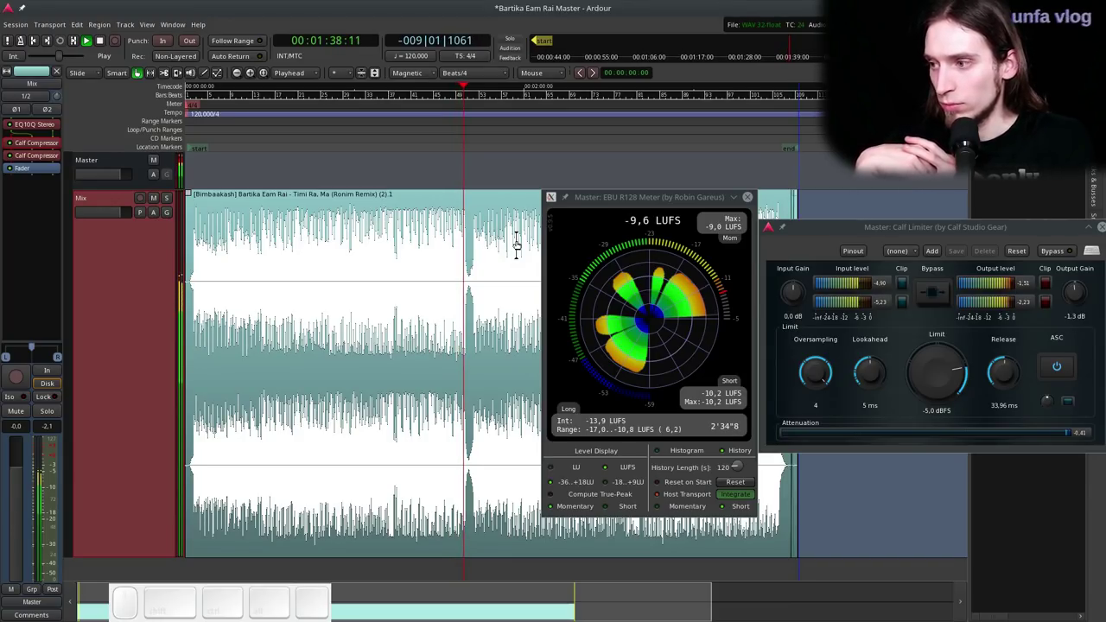
- Replay the louder master, ease the Calf Limiter limit up to -4.9 dBFS, then stop
{"action": "key", "text": "space"}
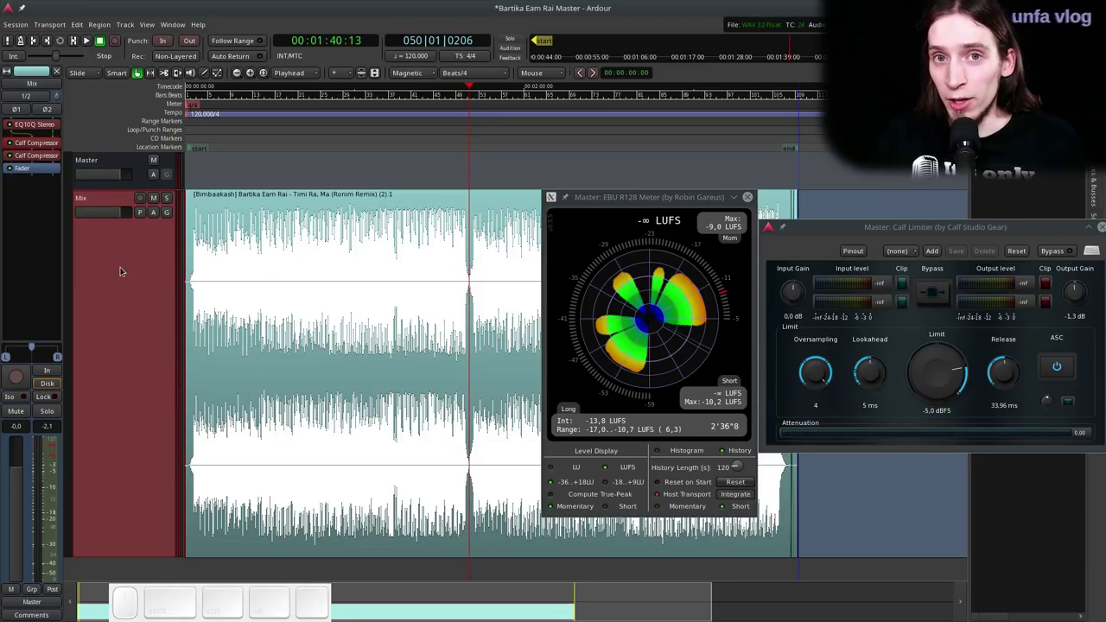
{"action": "left_click", "coordinate": [400, 120]}
{"action": "scroll", "scroll_direction": "up", "scroll_amount": 3}
{"action": "key", "text": "ctrl+space"}
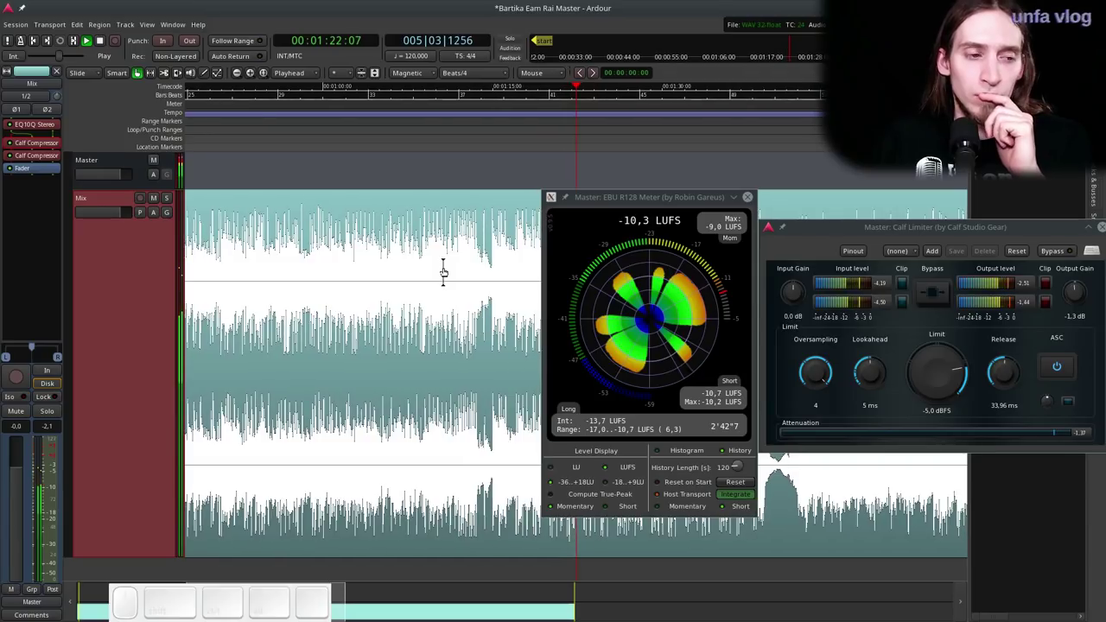
{"action": "left_click", "coordinate": [942, 294]}
{"action": "left_click", "coordinate": [941, 295]}
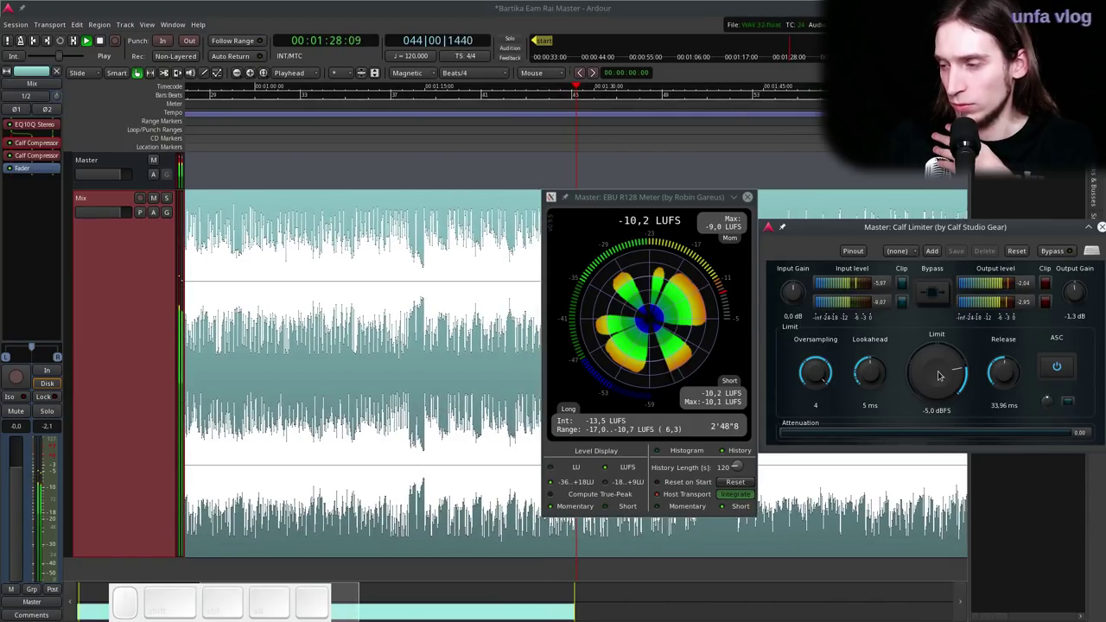
{"action": "key", "text": "space"}
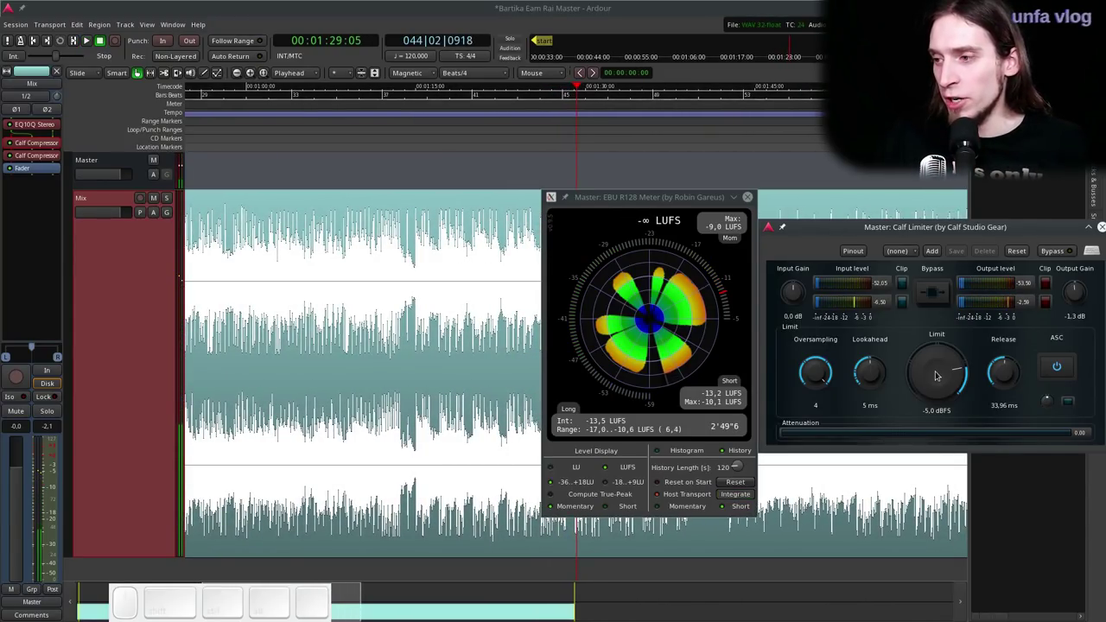
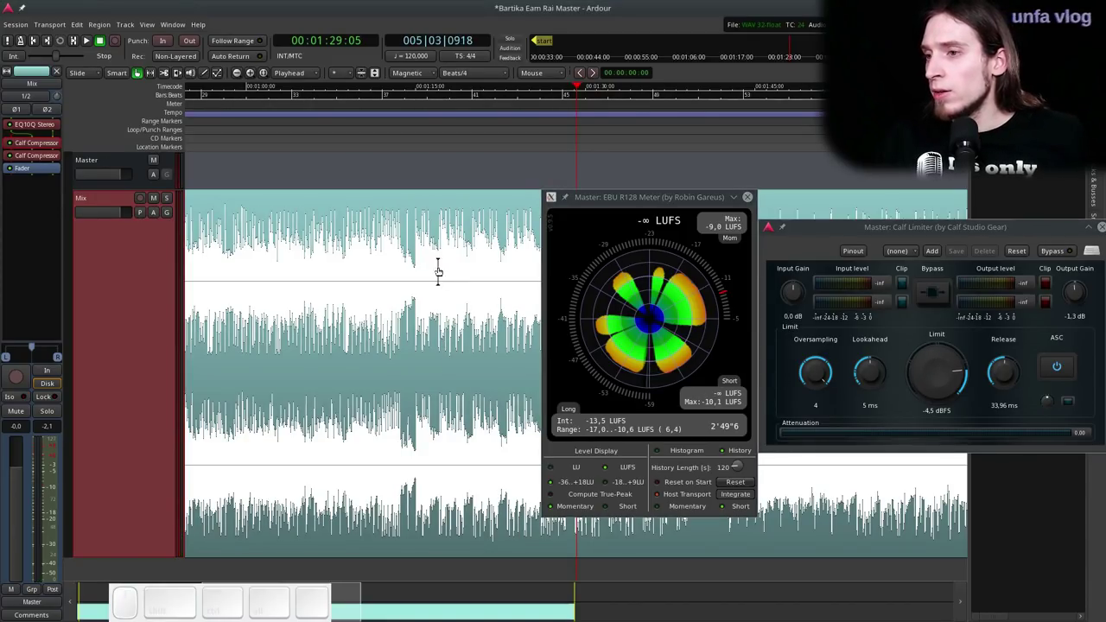
- Settle the Calf Limiter limit at -4.5 dBFS and play the song's opening from the region start
{"action": "scroll", "scroll_direction": "down", "scroll_amount": 3}
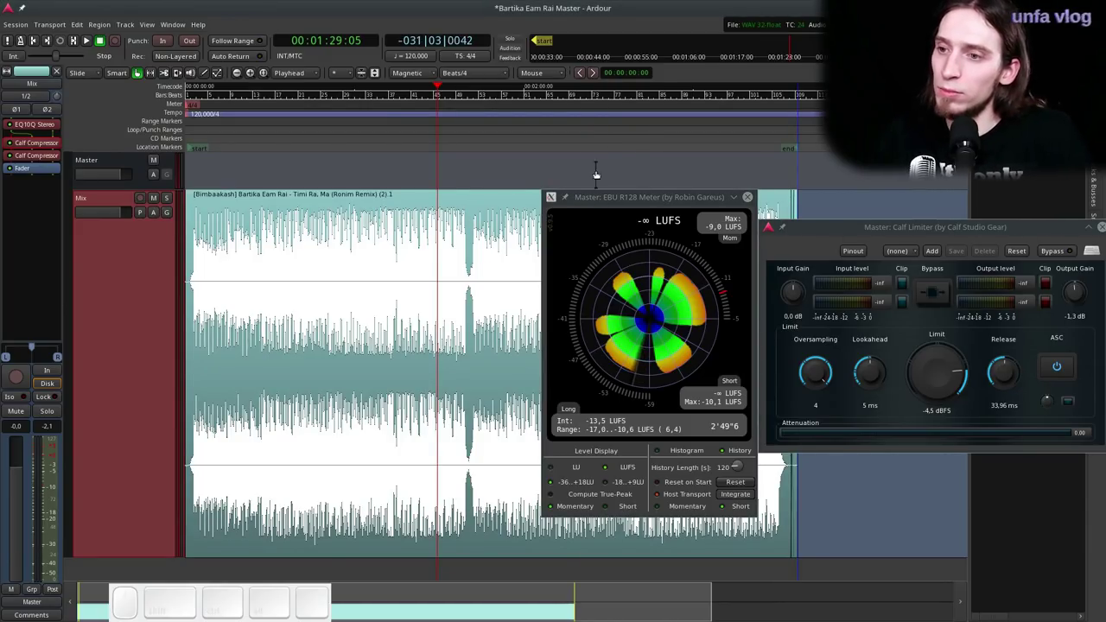
{"action": "scroll", "scroll_direction": "up", "scroll_amount": 3}
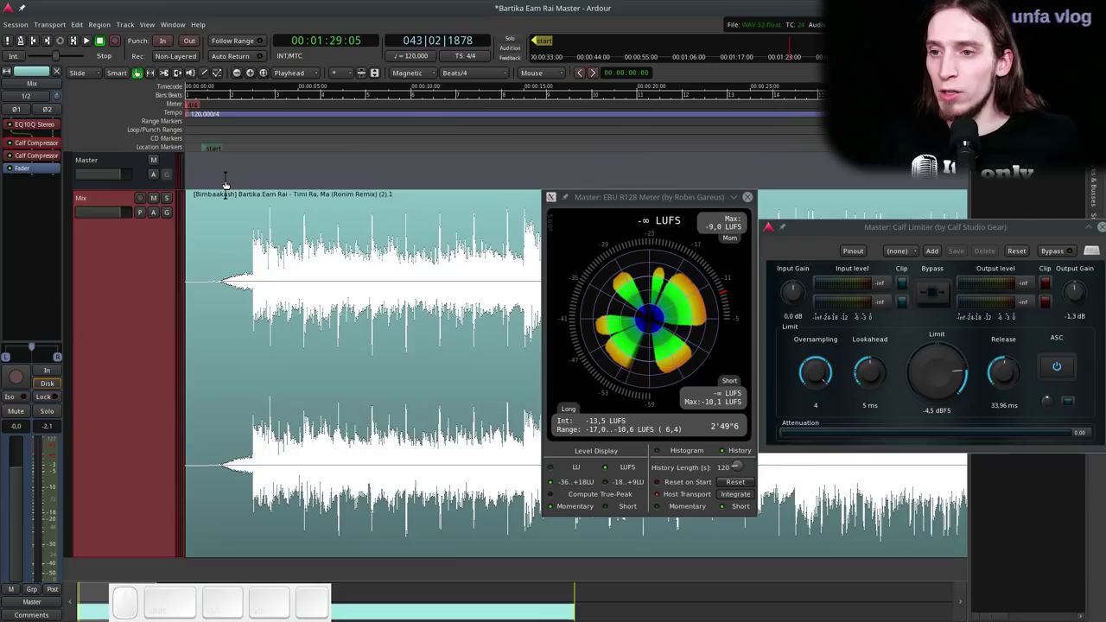
{"action": "left_click", "coordinate": [213, 155]}
{"action": "right_click", "coordinate": [213, 155]}
{"action": "left_click", "coordinate": [231, 158]}
{"action": "scroll", "scroll_direction": "up", "scroll_amount": 3}
{"action": "key", "text": "ctrl+space"}
- Save the session and move to the region end to inspect the fade-out
{"action": "left_click", "coordinate": [252, 202]}
{"action": "key", "text": "ctrl+s"}
{"action": "left_click", "coordinate": [242, 203]}
{"action": "right_click", "coordinate": [218, 207]}
{"action": "scroll", "scroll_direction": "up", "scroll_amount": 3}
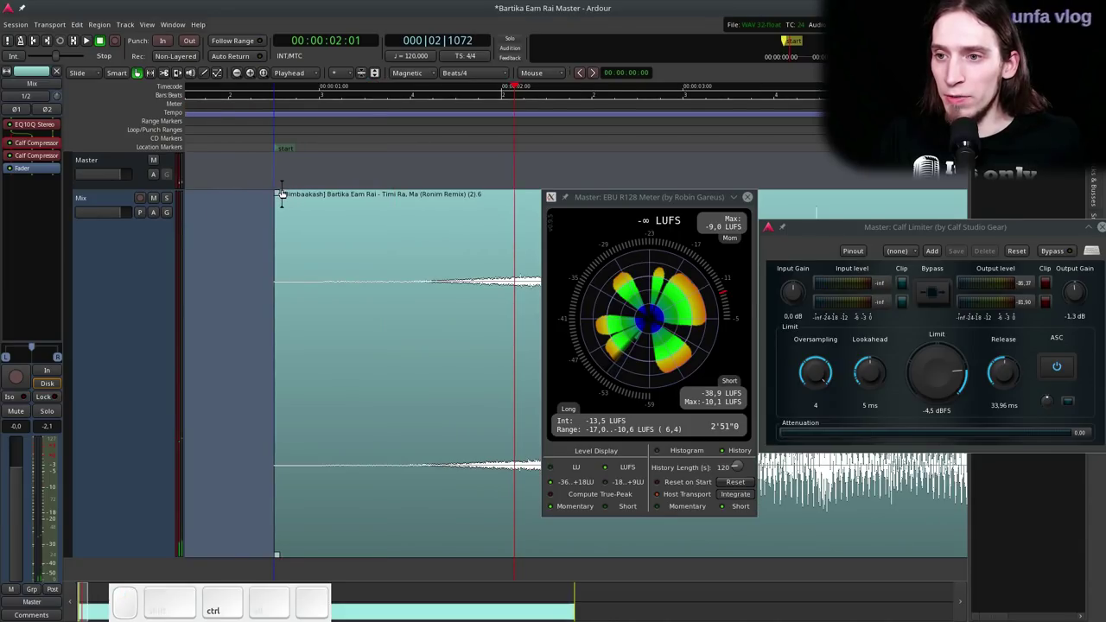
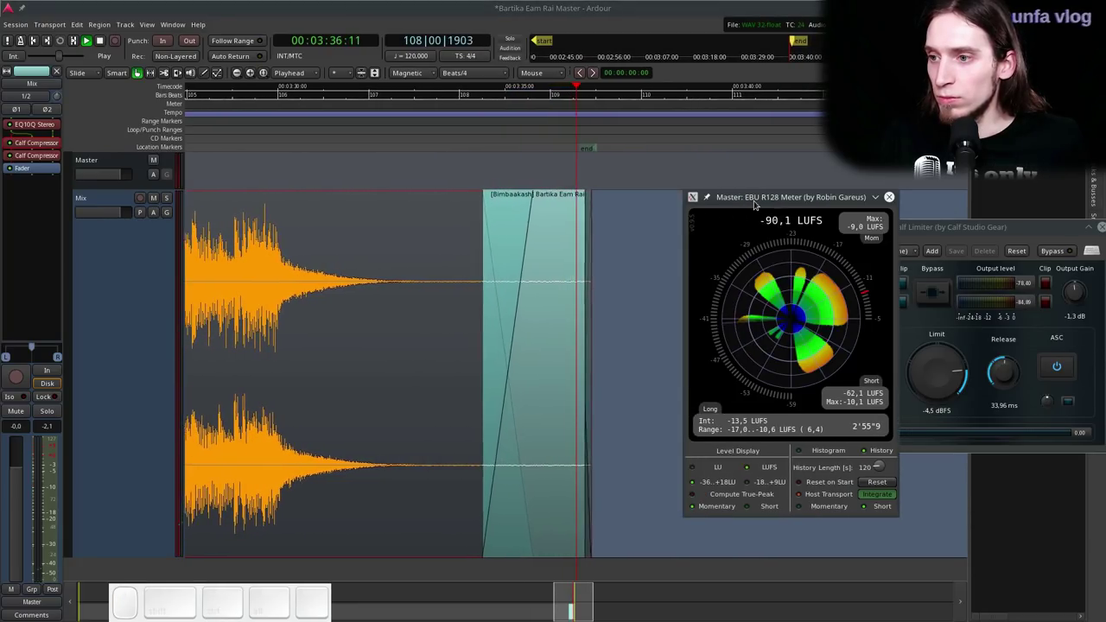
- Play through the fade-out ending to about 3:39, then reach the Session Export options
{"action": "key", "text": "space"}
{"action": "left_click", "coordinate": [744, 201]}
{"action": "scroll", "scroll_direction": "up", "scroll_amount": 3}
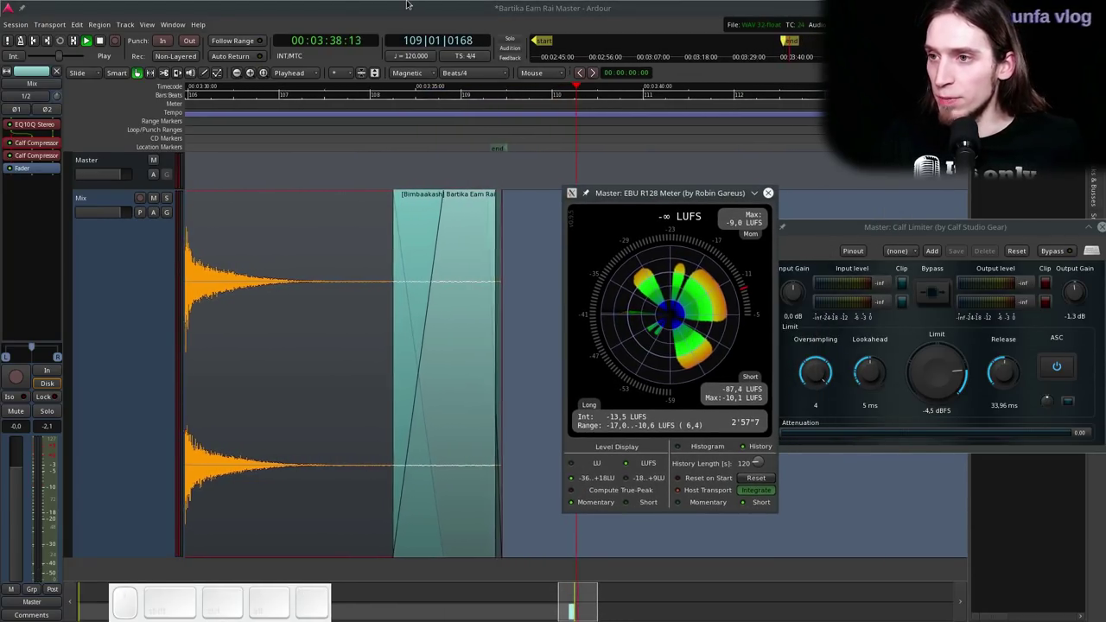
{"action": "key", "text": "space"}
{"action": "scroll", "scroll_direction": "down", "scroll_amount": 3}
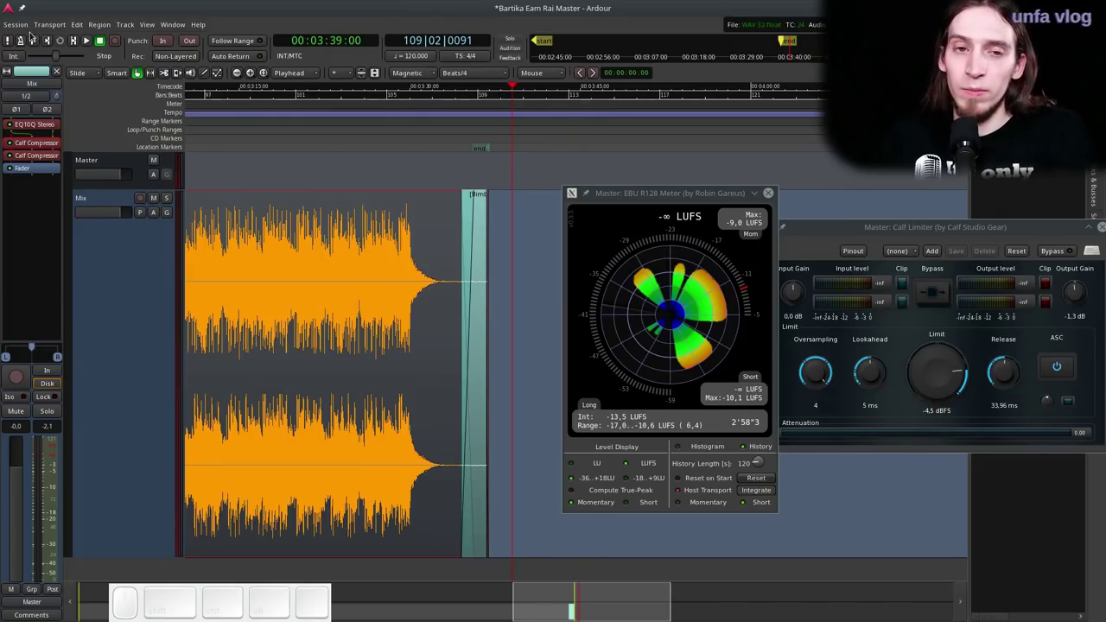
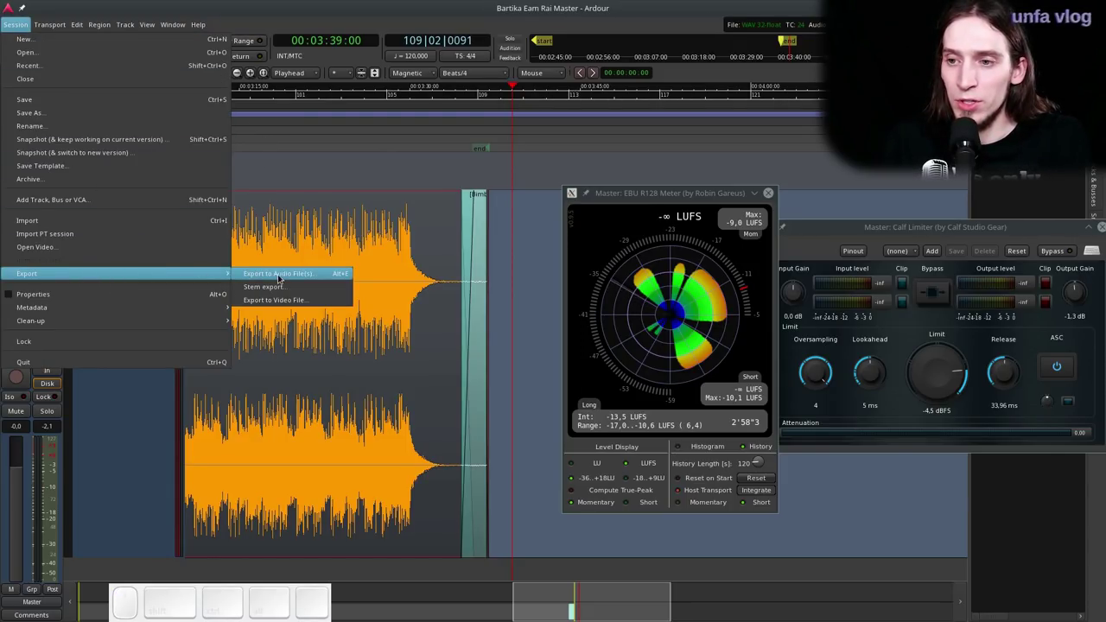
- Open Export to Audio File(s) and expand the format presets at CD-master WAV 16-bit 44.1 kHz
{"action": "left_click", "coordinate": [277, 279]}
{"action": "left_click", "coordinate": [193, 156]}
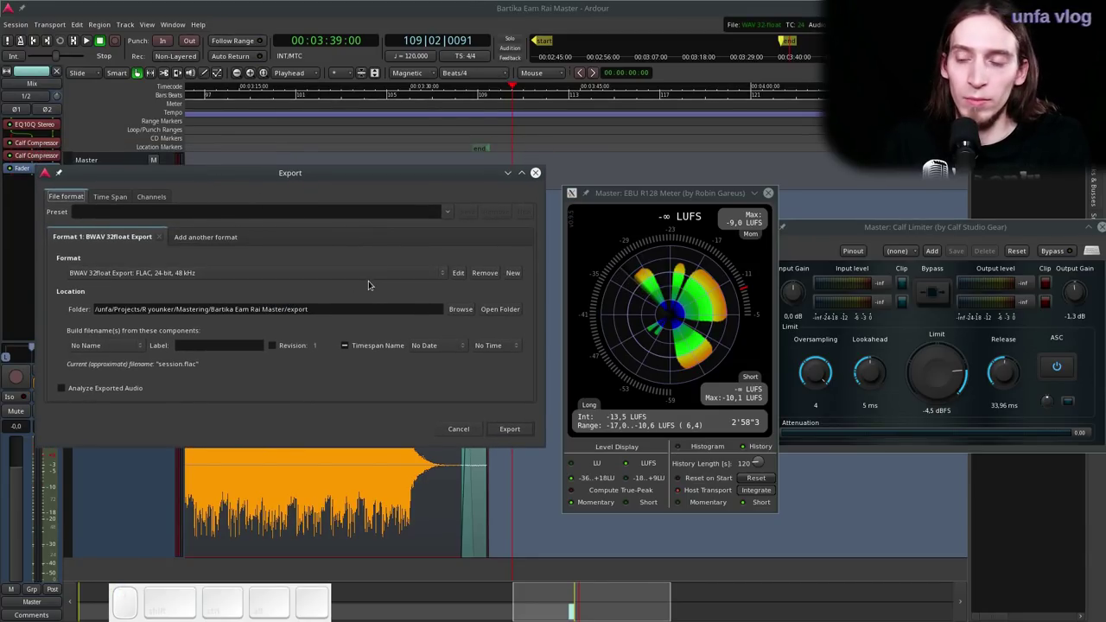
{"action": "left_click", "coordinate": [414, 275]}
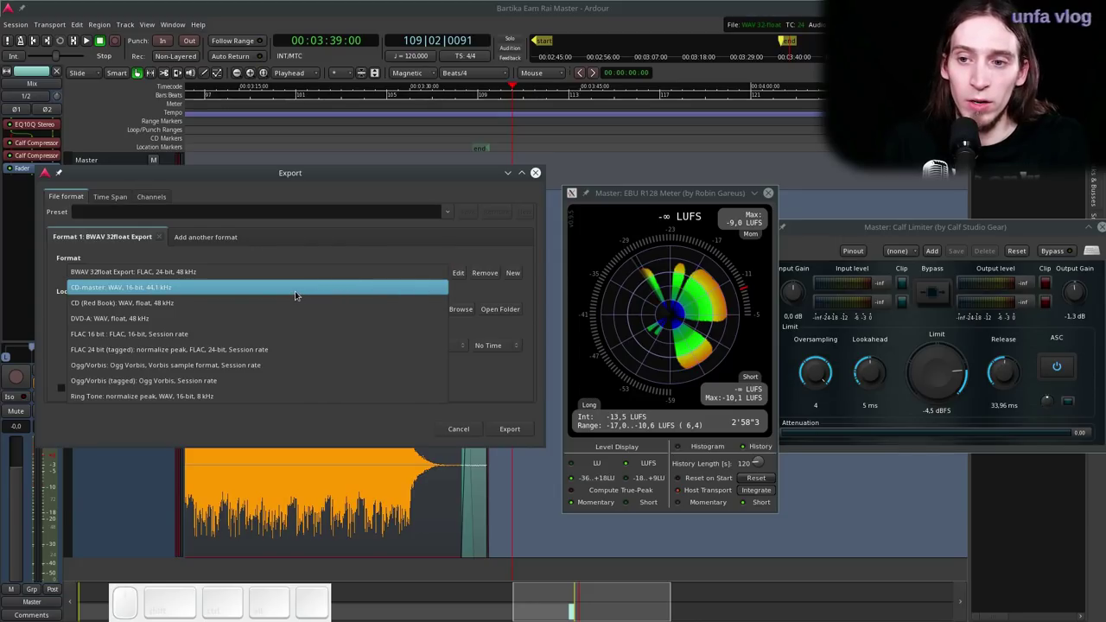
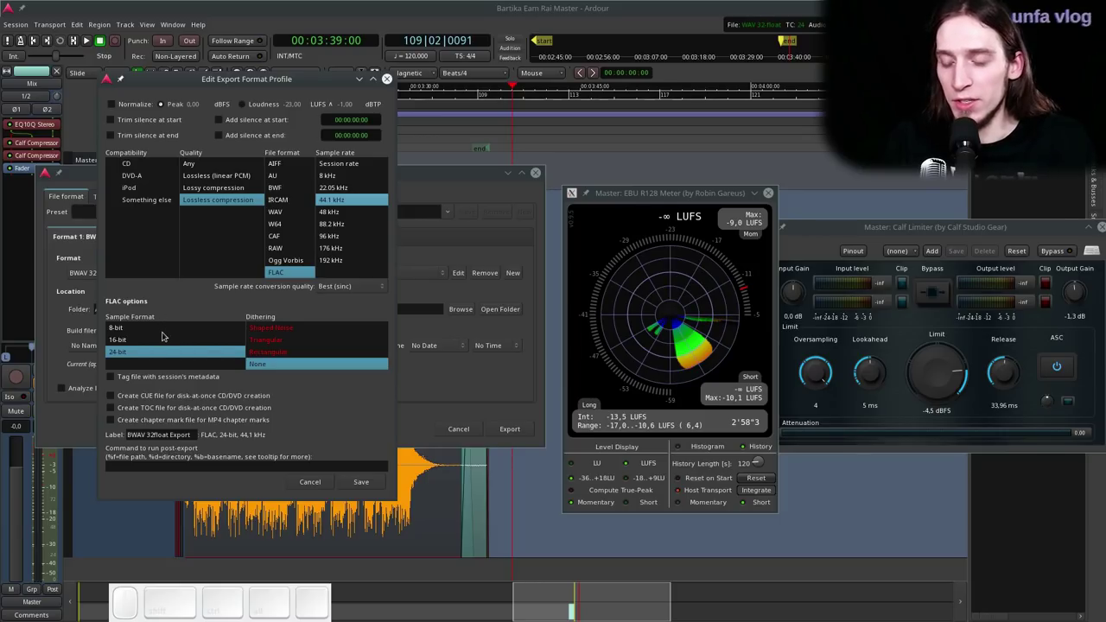
- Make the export profile WAV, 16-bit, lossless linear PCM with Shaped Noise dithering
{"action": "left_click", "coordinate": [151, 342]}
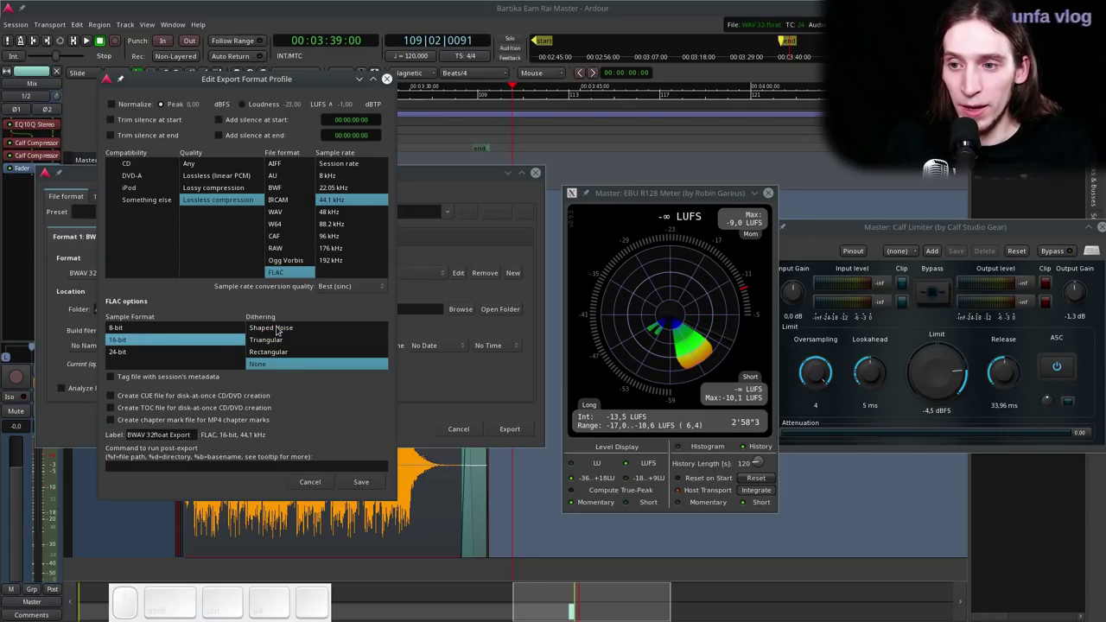
{"action": "left_click", "coordinate": [265, 326]}
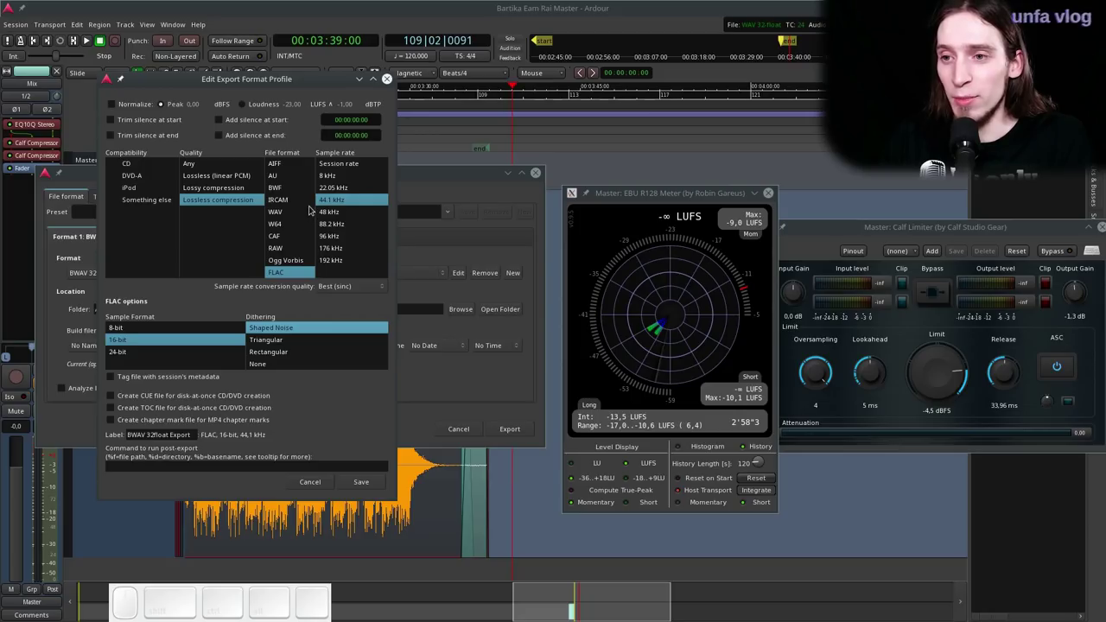
{"action": "left_click", "coordinate": [291, 214]}
{"action": "left_click", "coordinate": [278, 327]}
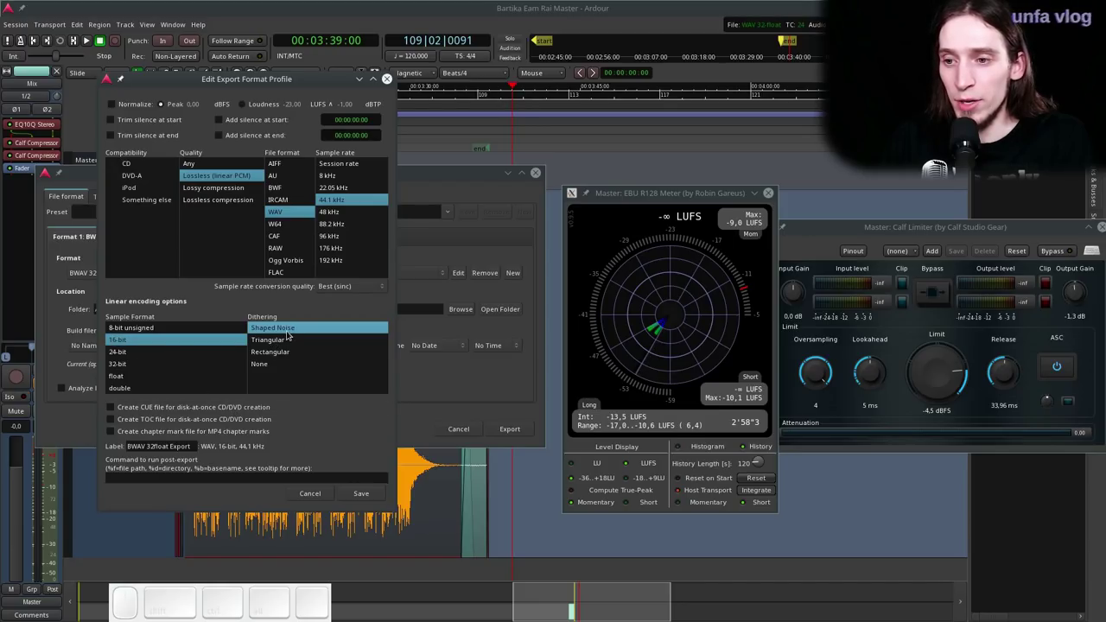
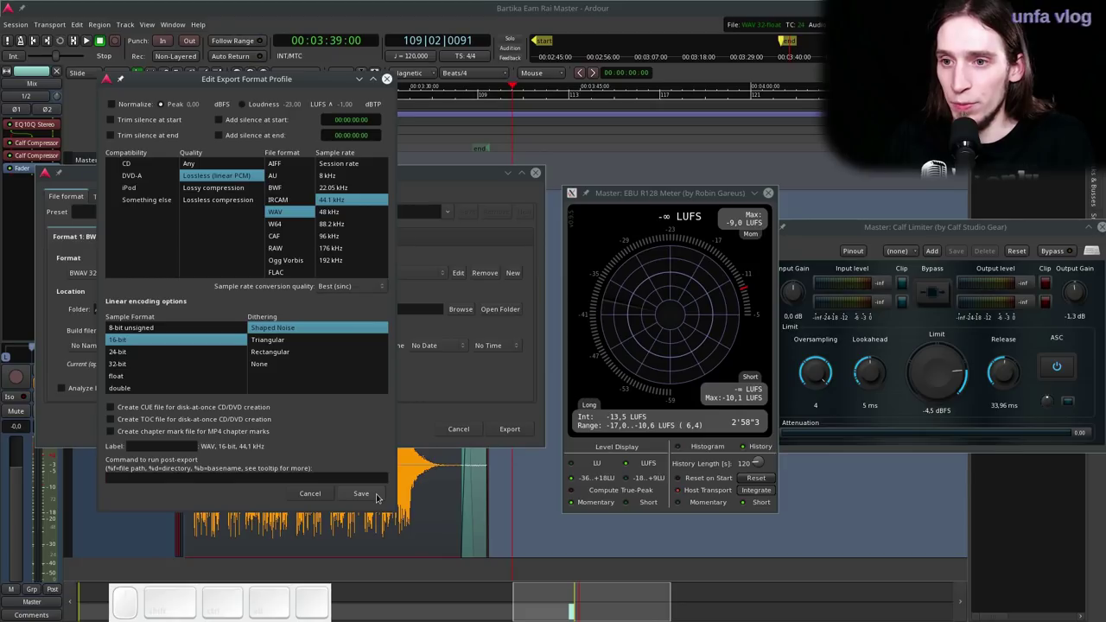
- Save the profile and name the file from the session with label 'unfa' and revision: Bartika Eam Rai Master_unfa_r1.wav
{"action": "left_click", "coordinate": [379, 496]}
{"action": "left_click", "coordinate": [104, 344]}
{"action": "left_click", "coordinate": [308, 350]}
{"action": "left_click", "coordinate": [358, 348]}
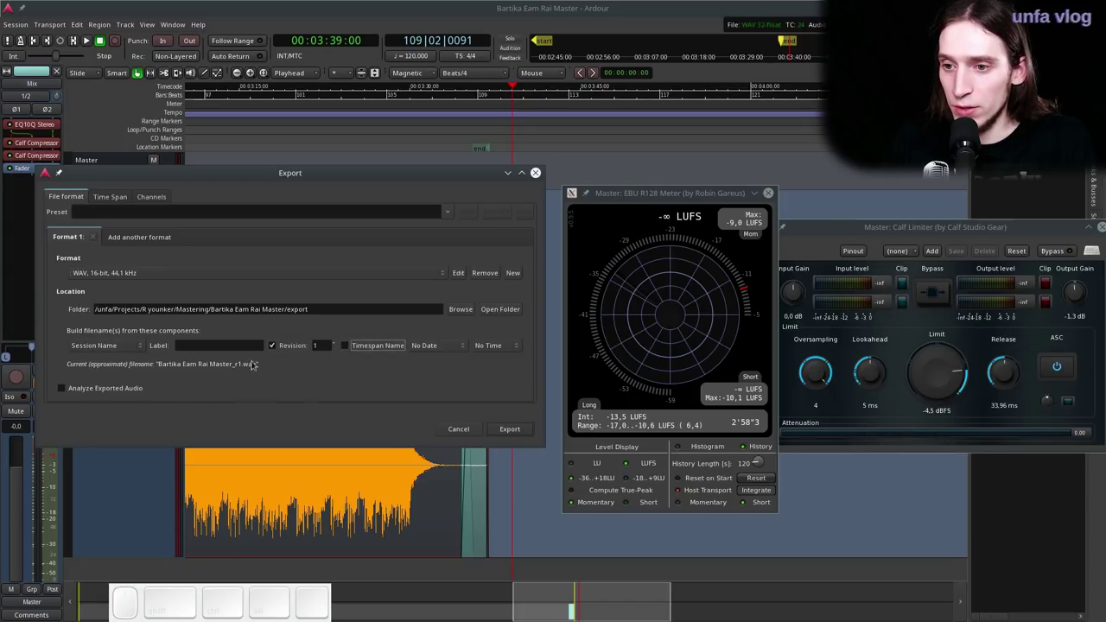
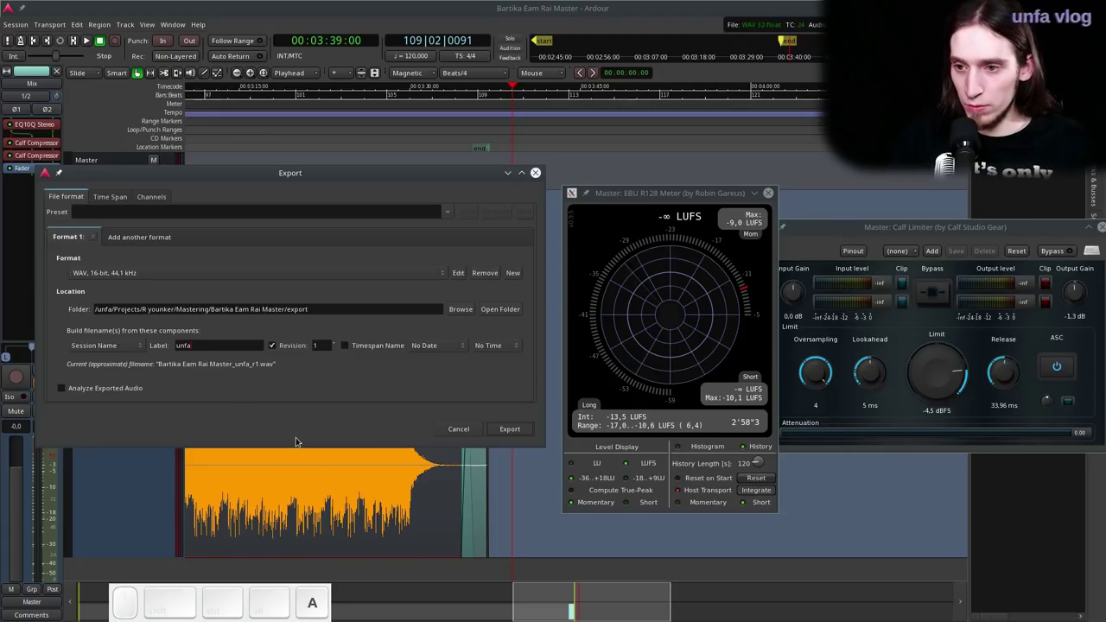
{"action": "key", "text": "BackSpace"}
{"action": "key", "text": "a"}
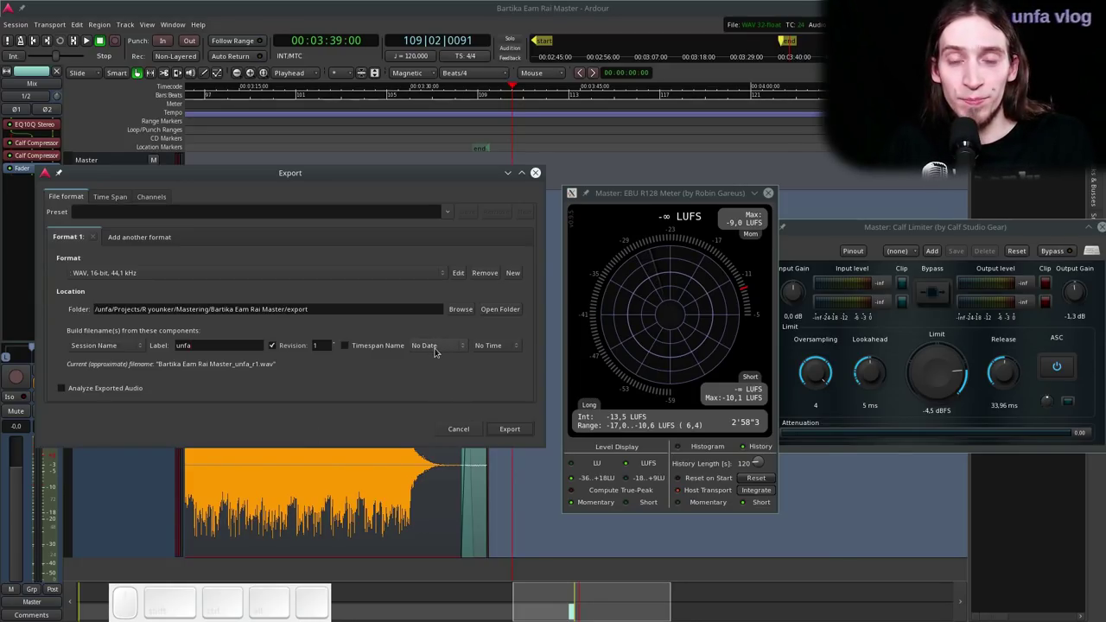
- Start rendering the mastered session to the 16-bit 44.1 kHz WAV
{"action": "left_click", "coordinate": [438, 351]}
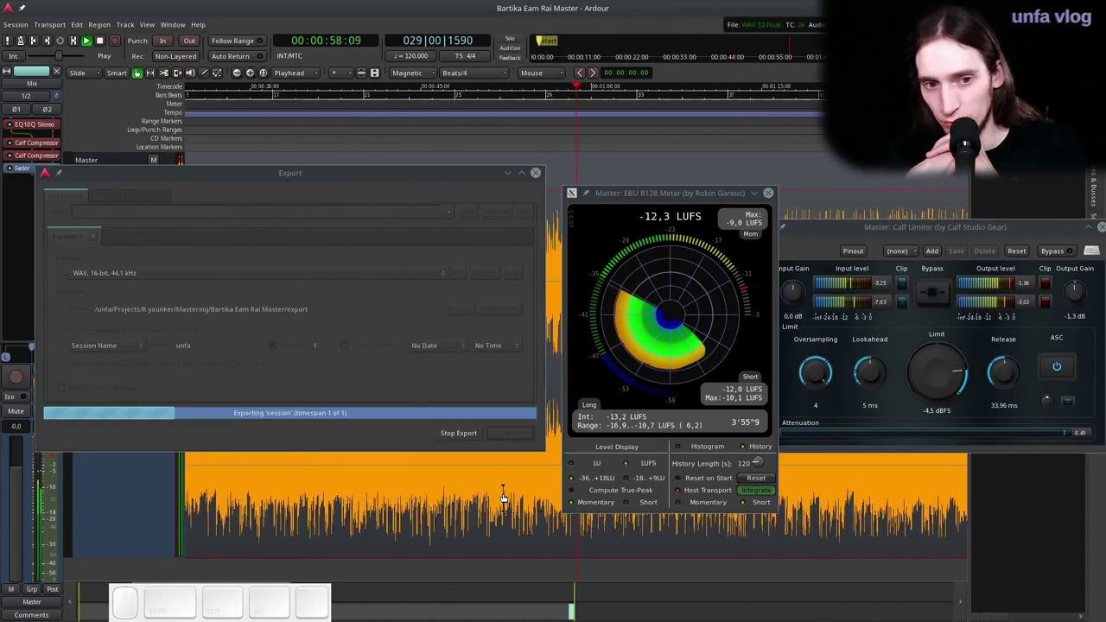
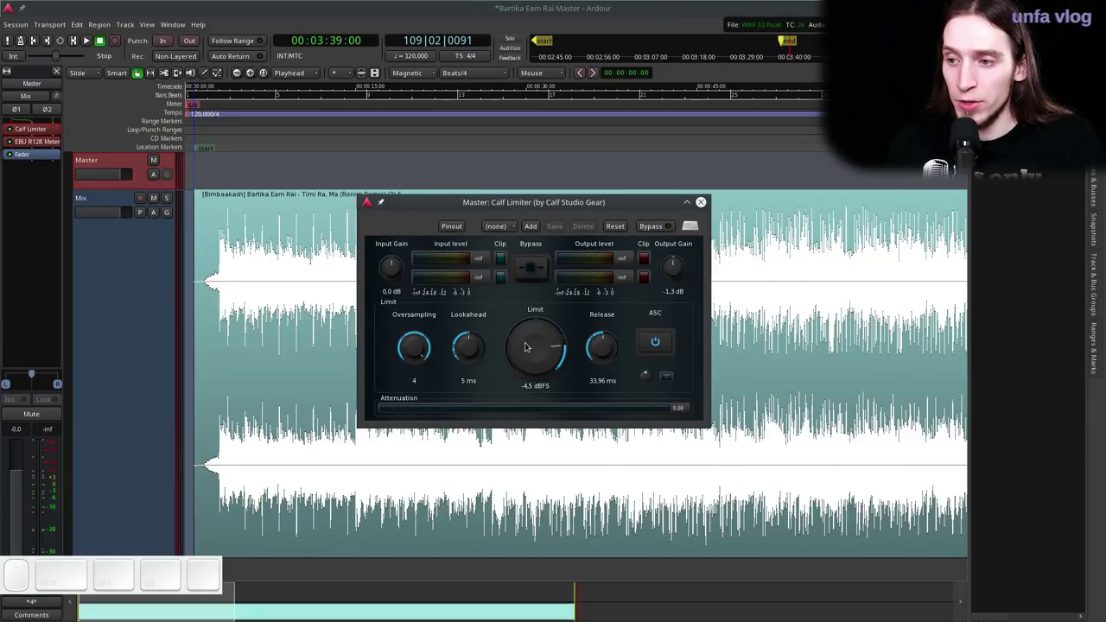
- Scroll the Calf Limiter's Limit down to -5.5 dBFS and drag Output Gain to -2.8 dB
{"action": "scroll", "scroll_direction": "down", "scroll_amount": 3}
{"action": "scroll", "scroll_direction": "down", "scroll_amount": 3}
{"action": "scroll", "scroll_direction": "down", "scroll_amount": 3}
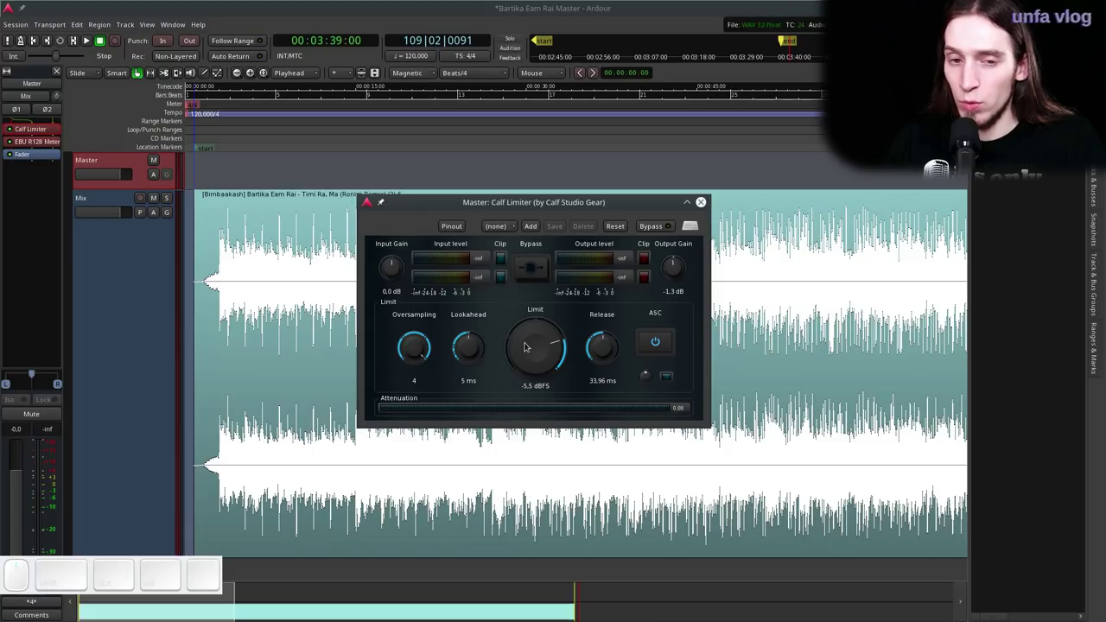
{"action": "scroll", "scroll_direction": "down", "scroll_amount": 3}
{"action": "scroll", "scroll_direction": "down", "scroll_amount": 3}
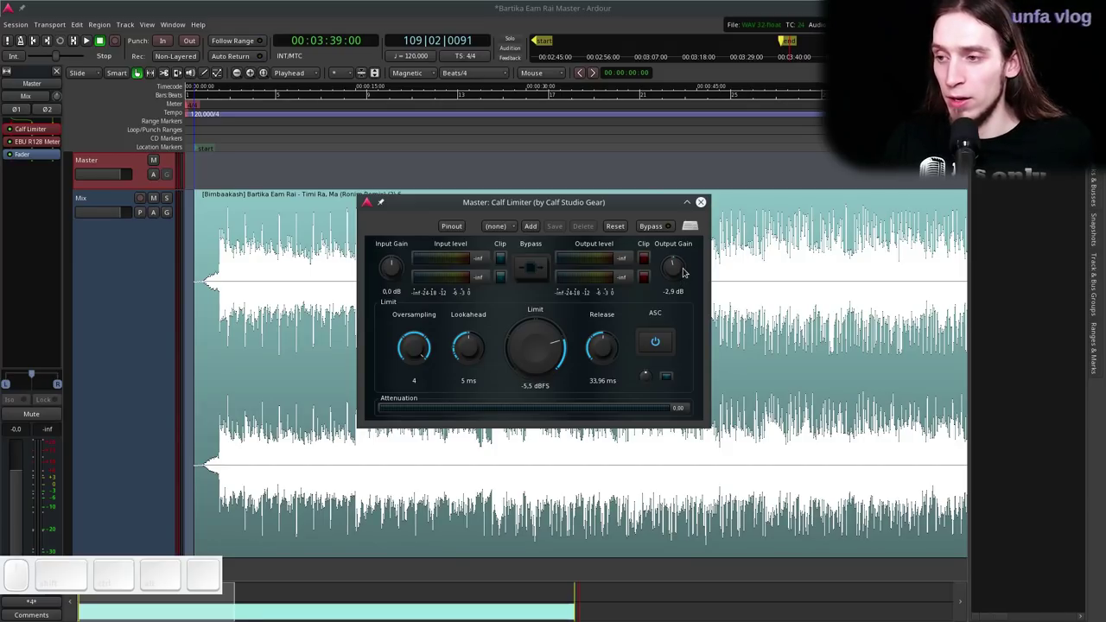
{"action": "left_click_drag", "start_coordinate": [687, 271], "coordinate": [682, 300]}
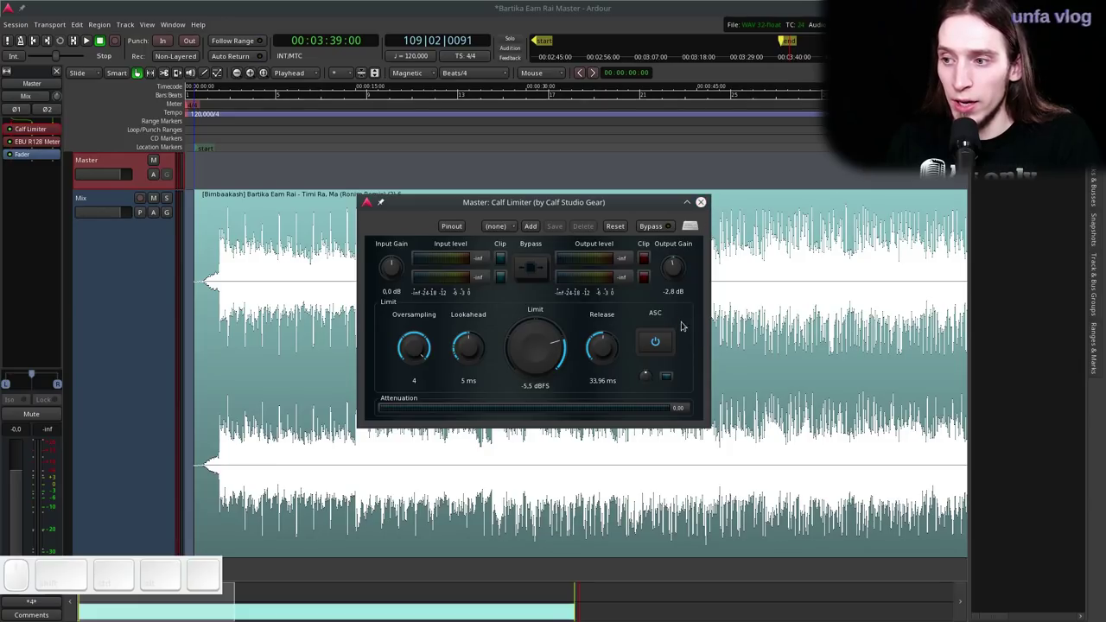
- Reopen Export to Audio File(s) with Analyze Exported Audio on and Revision 2, then switch to the file browser
{"action": "left_click", "coordinate": [704, 208]}
{"action": "left_click", "coordinate": [18, 27]}
{"action": "left_click", "coordinate": [280, 274]}
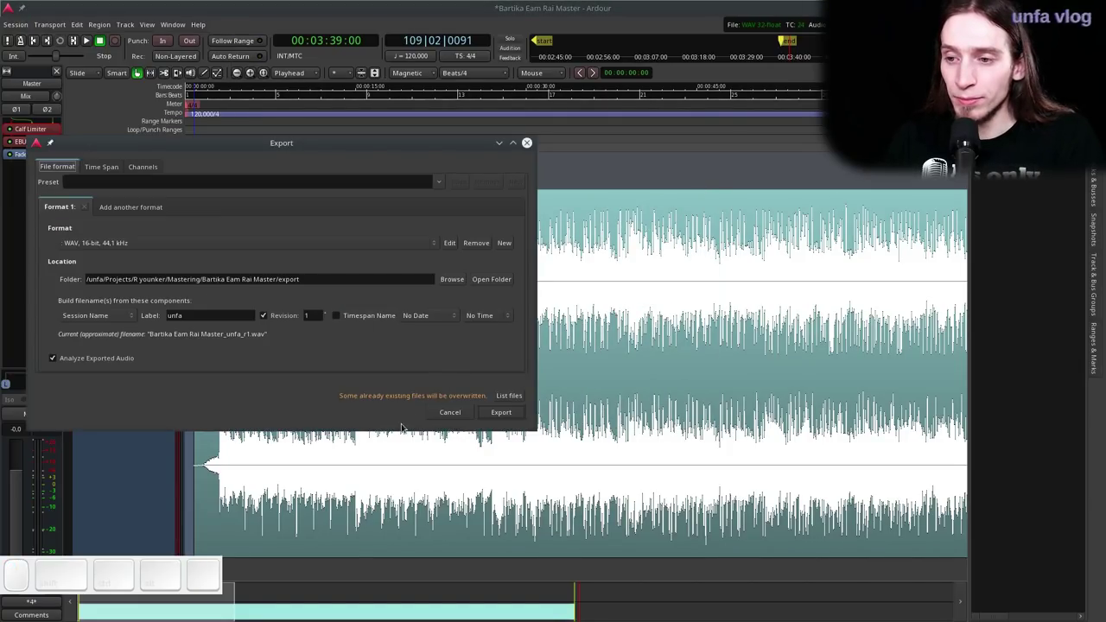
{"action": "left_click", "coordinate": [325, 312]}
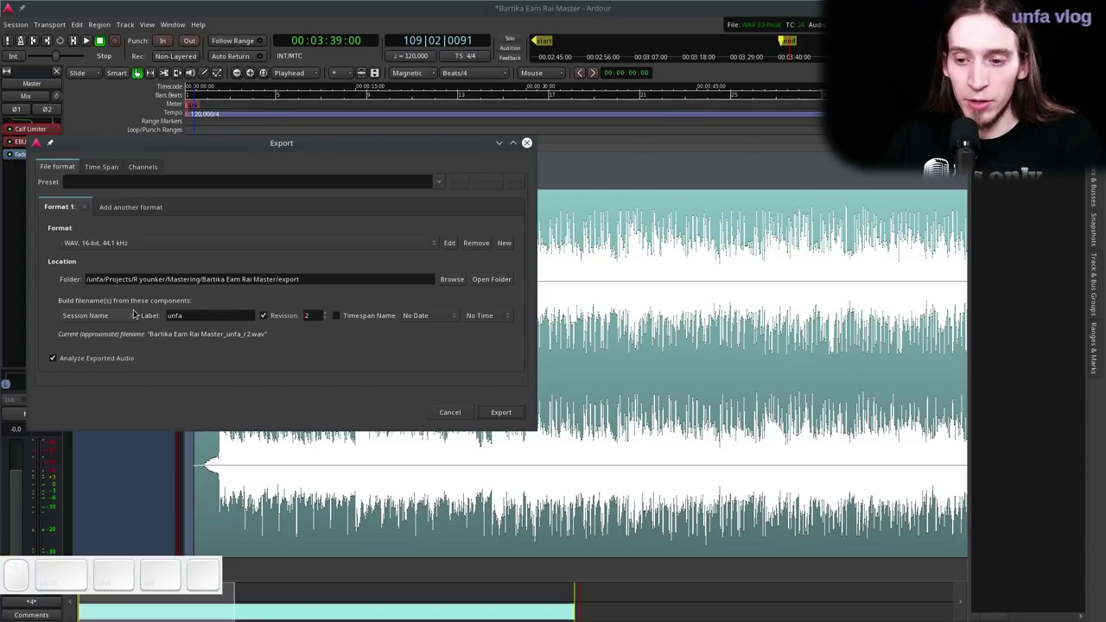
{"action": "key", "text": "alt+Tab"}
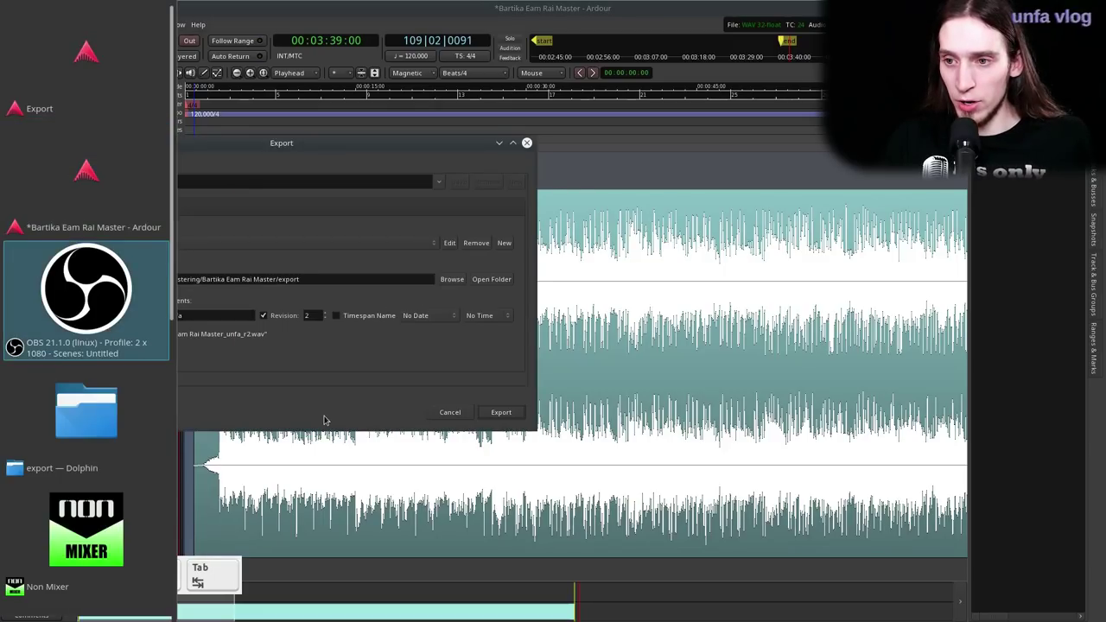